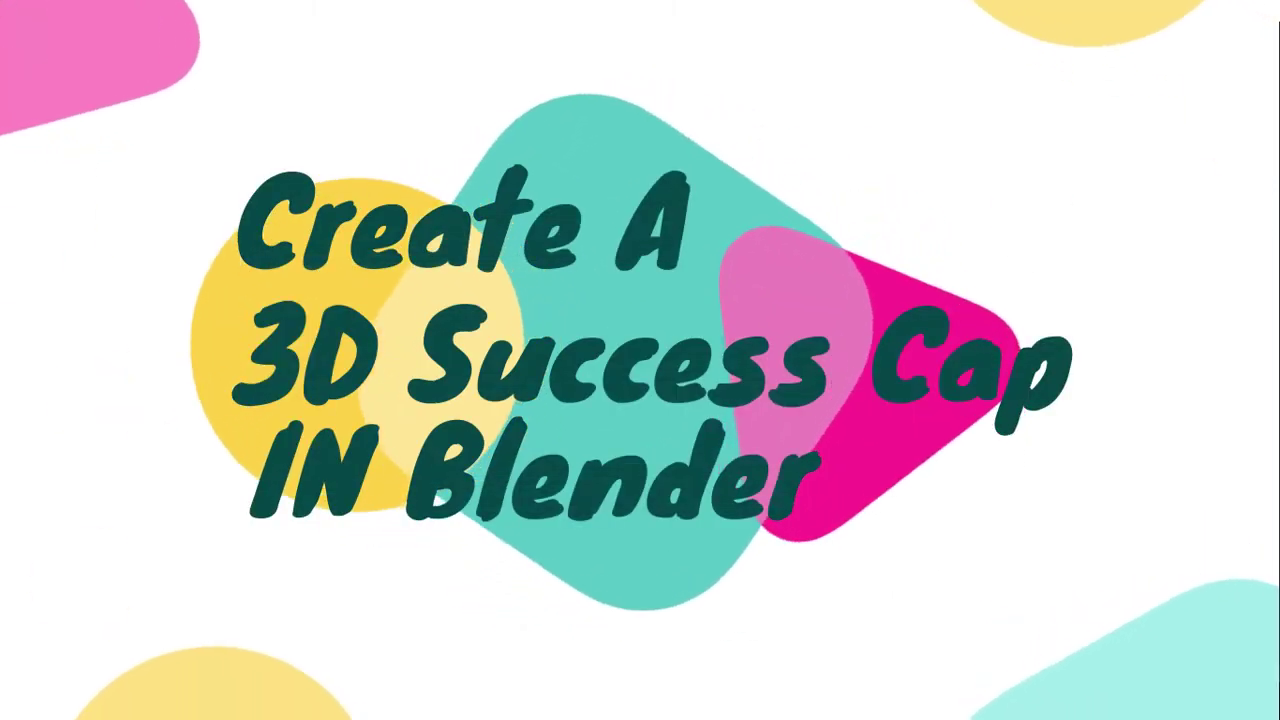
Scale the default cube into a thin flat slab and begin narrowing its width
{"action": "middle_click", "coordinate": [697, 426]}
{"action": "scroll", "scroll_direction": "down", "scroll_amount": 3}
{"action": "key", "text": "s"}
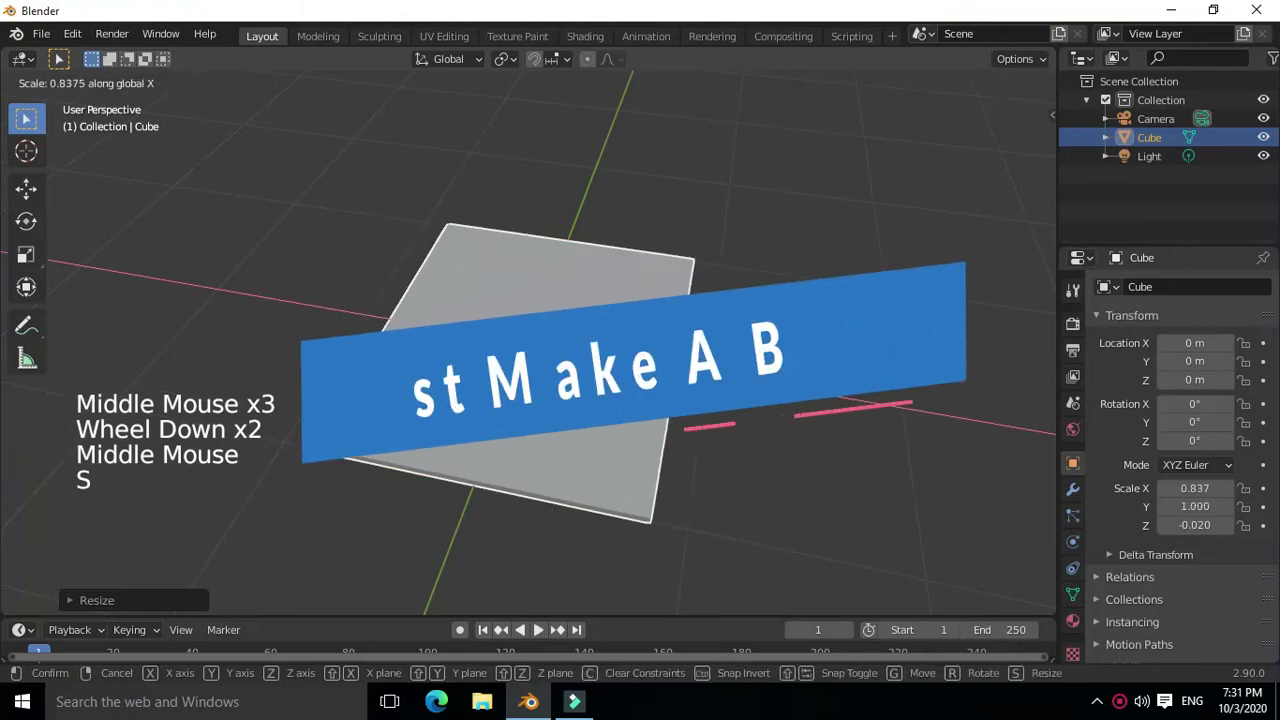
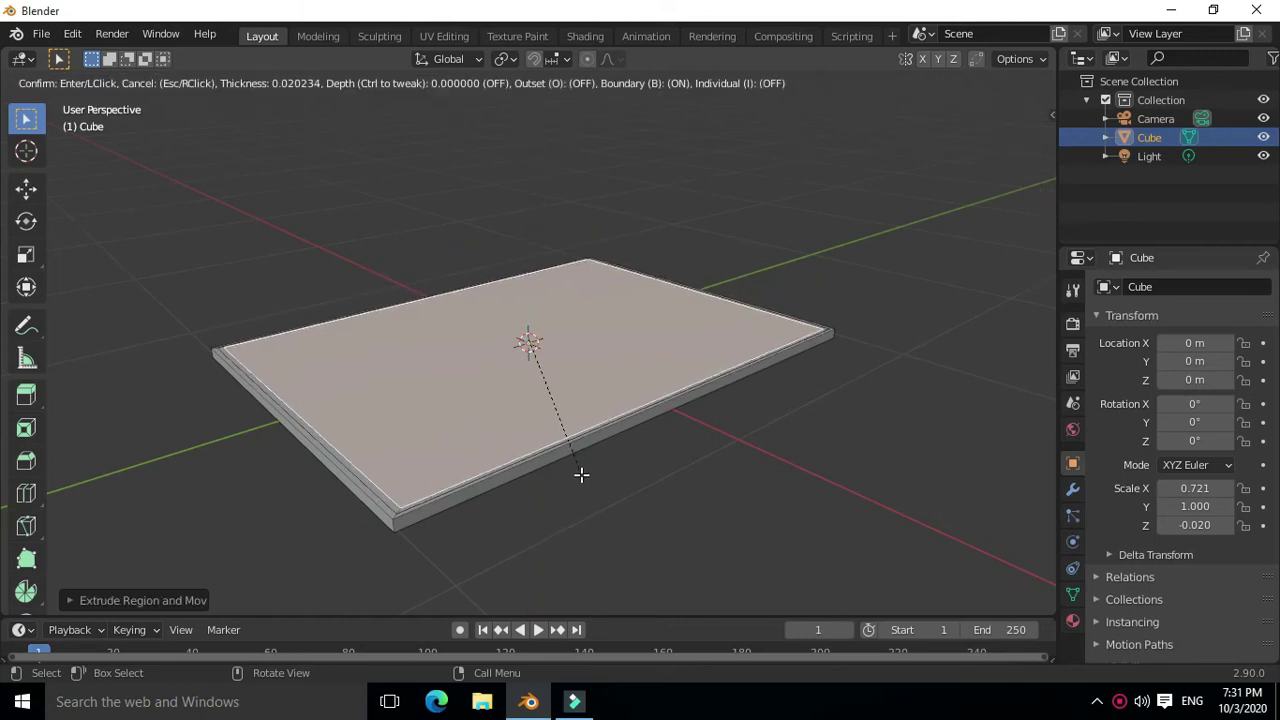
Extrude the inset top face into a page block and bevel thin lines into the page edges
{"action": "key", "text": "e"}
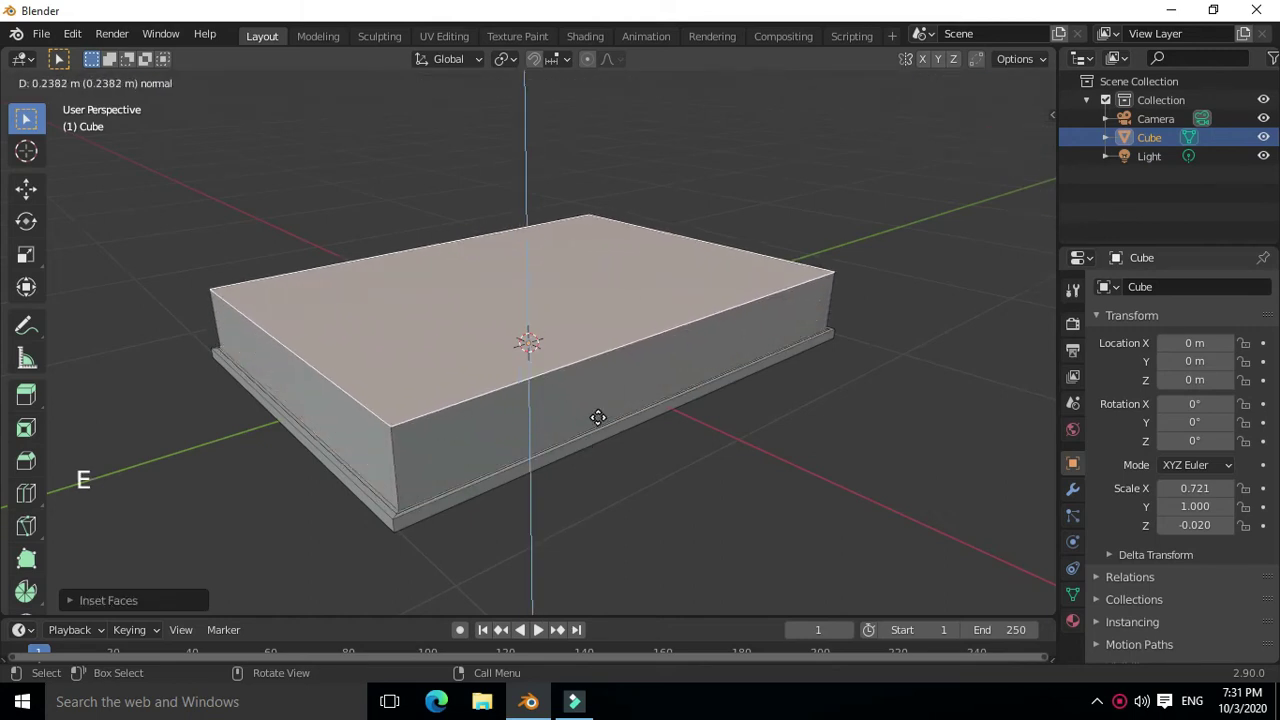
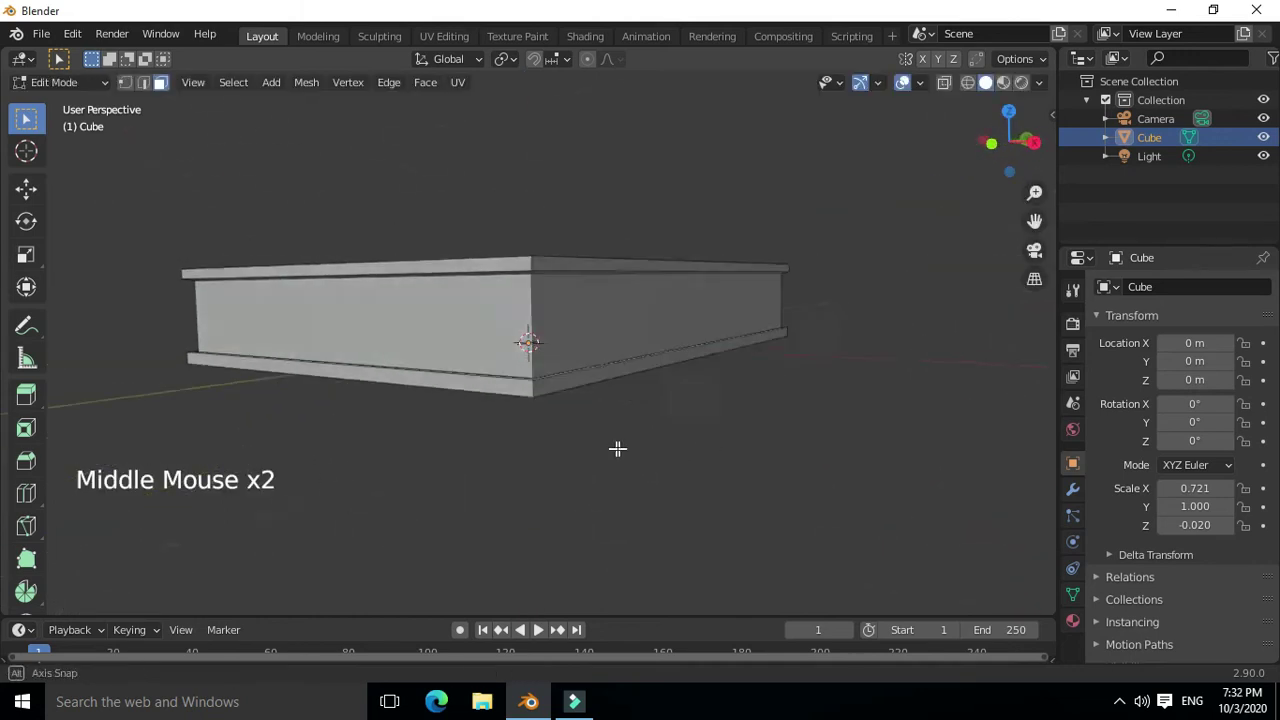
{"action": "key", "text": "ctrl+r"}
{"action": "key", "text": "s"}
{"action": "key", "text": "ctrl+b"}
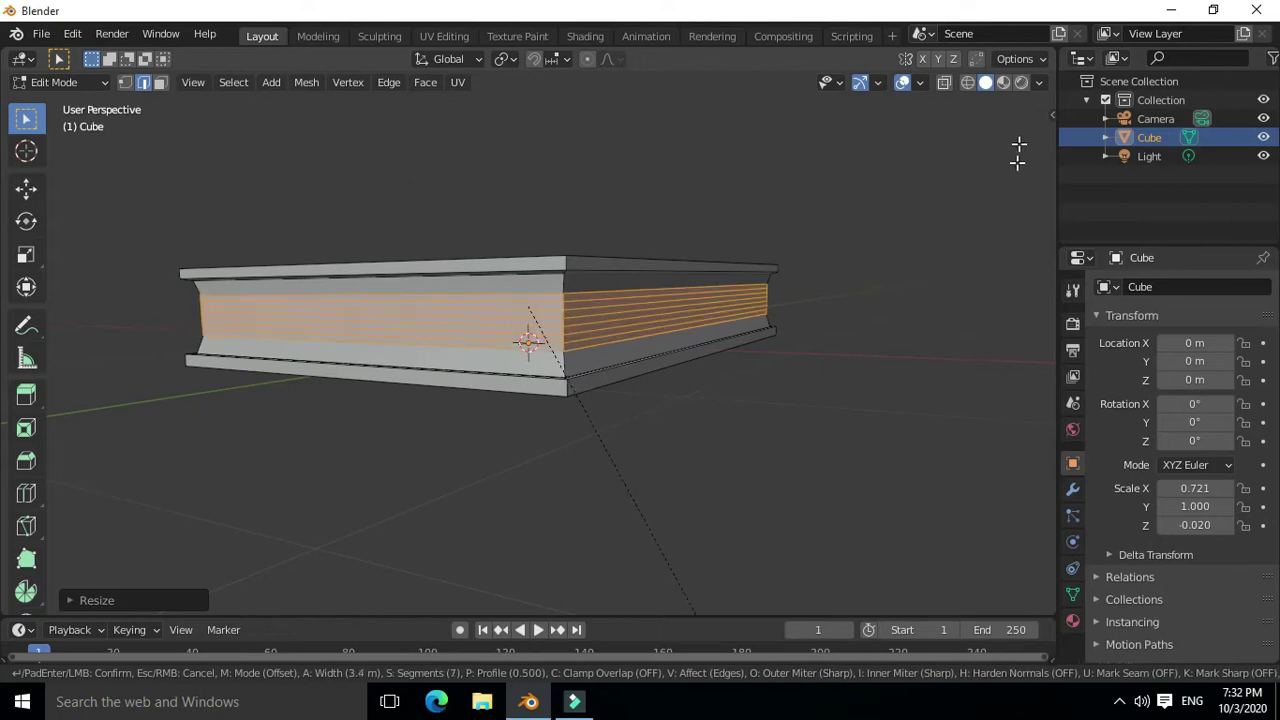
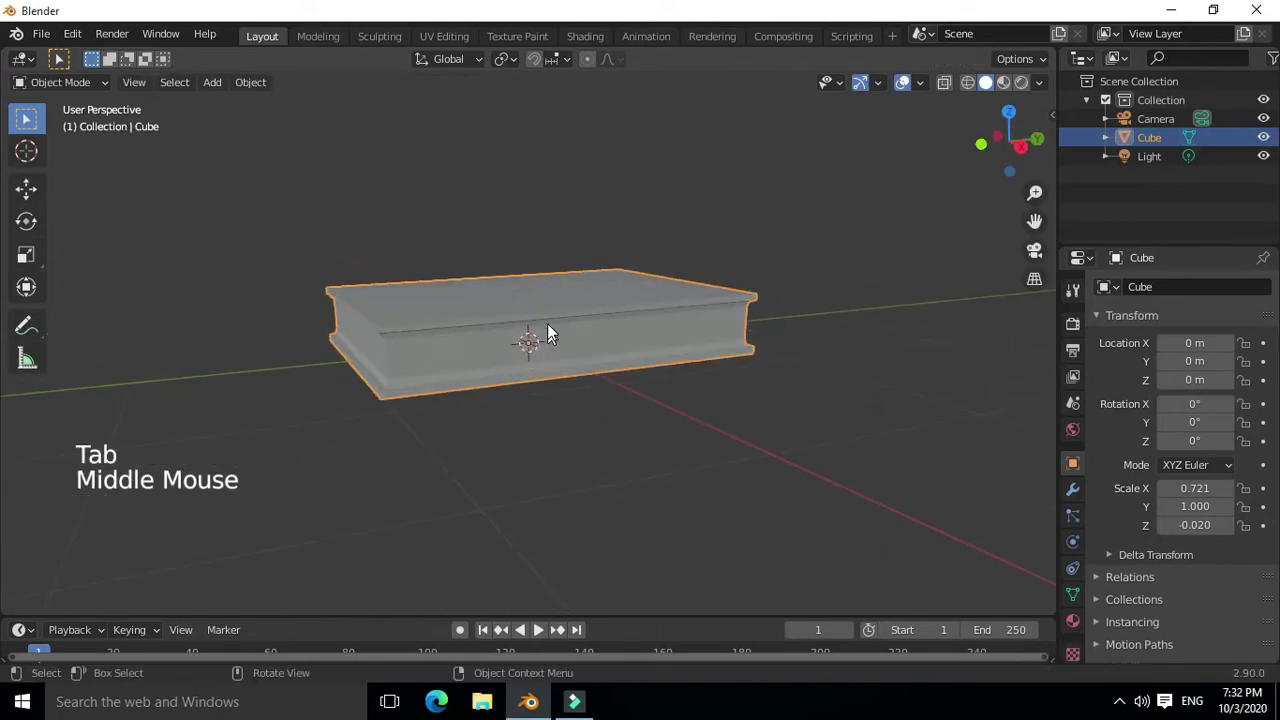
From front view, duplicate the book twice and lift each copy to form a three-book stack
{"action": "middle_click", "coordinate": [517, 291]}
{"action": "key", "text": "KP_1"}
{"action": "key", "text": "shift+d"}
{"action": "key", "text": "g"}
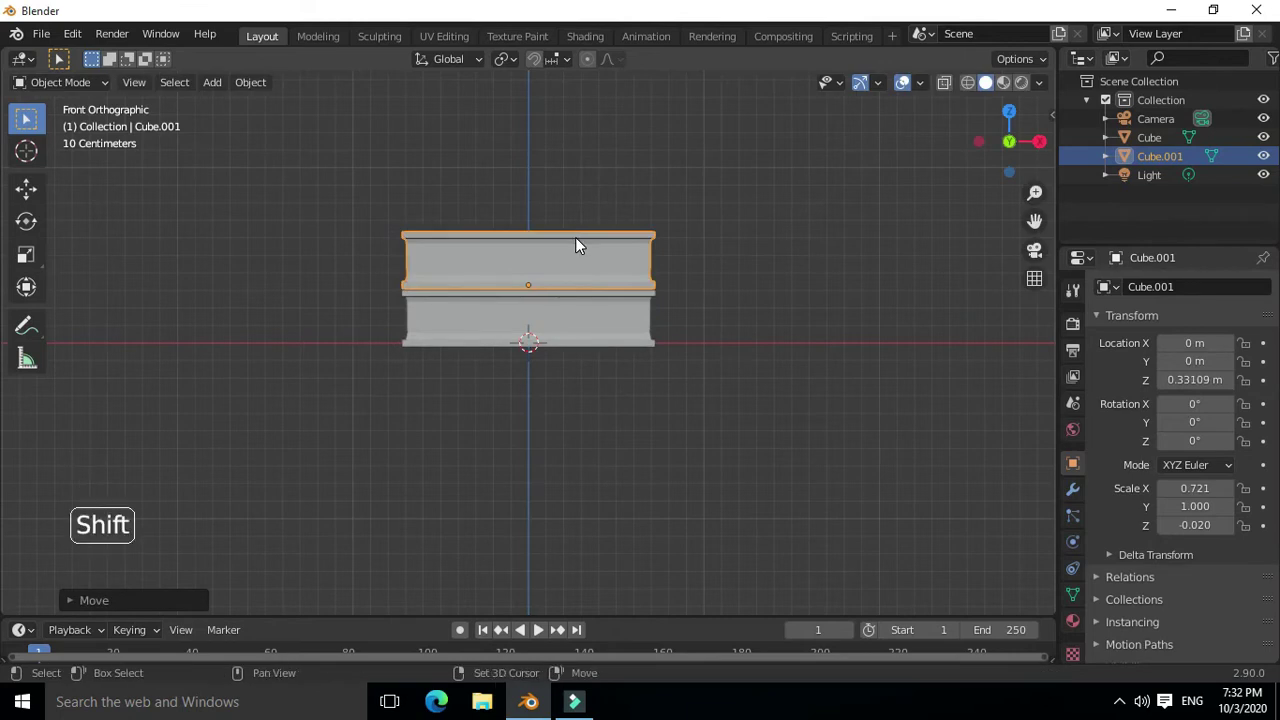
{"action": "key", "text": "shift+d"}
{"action": "key", "text": "g"}
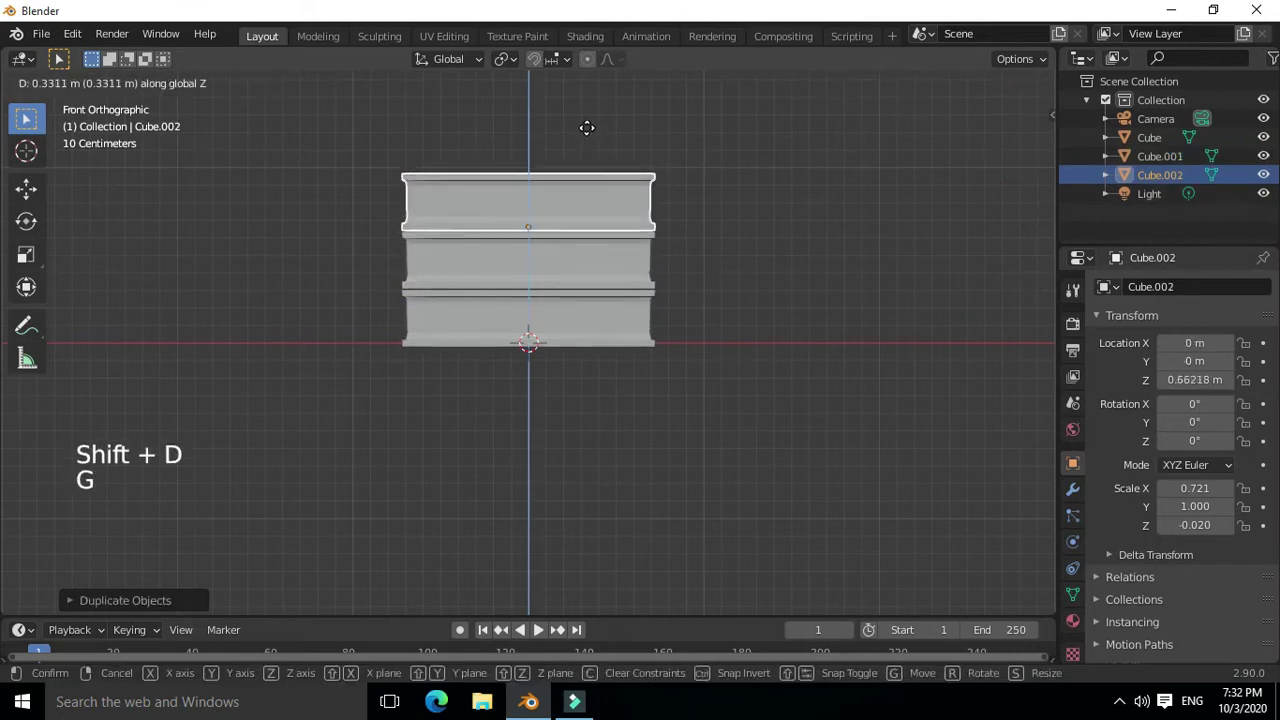
{"action": "middle_click", "coordinate": [635, 311]}
{"action": "left_click", "coordinate": [568, 320]}
{"action": "middle_click", "coordinate": [506, 297]}
{"action": "middle_click", "coordinate": [563, 194]}
{"action": "middle_click", "coordinate": [584, 148]}
{"action": "scroll", "scroll_direction": "down", "scroll_amount": 3}
{"action": "middle_click", "coordinate": [584, 148]}
{"action": "key", "text": "shift+a"}
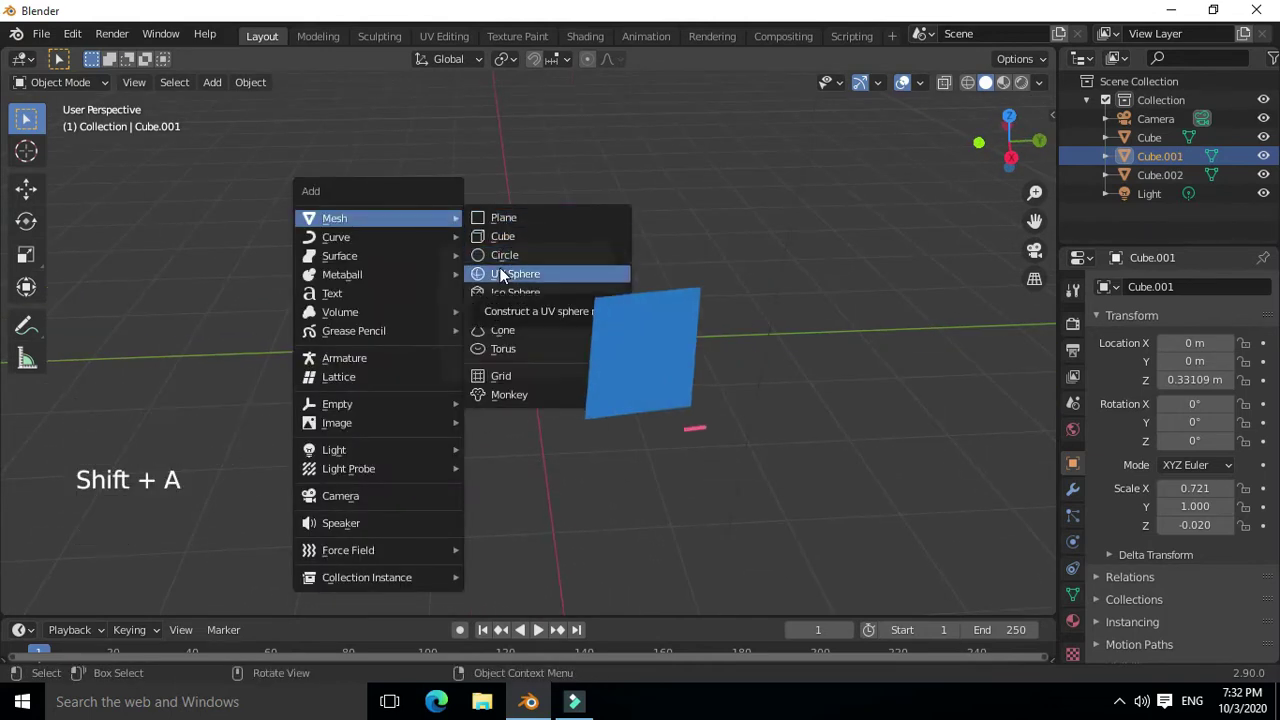
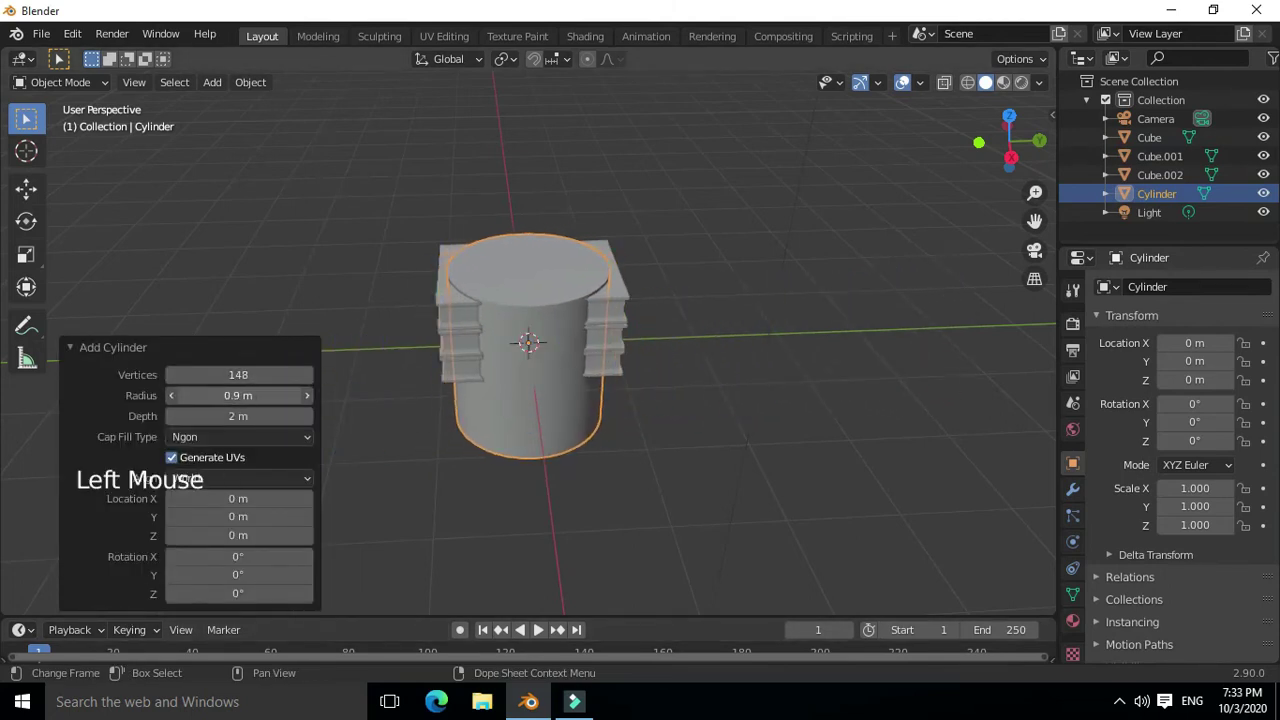
Add a cylinder and squash it down to a short height
{"action": "left_click", "coordinate": [389, 447]}
{"action": "middle_click", "coordinate": [532, 455]}
{"action": "left_click", "coordinate": [538, 404]}
{"action": "middle_click", "coordinate": [547, 405]}
{"action": "scroll", "scroll_direction": "up", "scroll_amount": 3}
{"action": "middle_click", "coordinate": [518, 437]}
{"action": "key", "text": "s"}
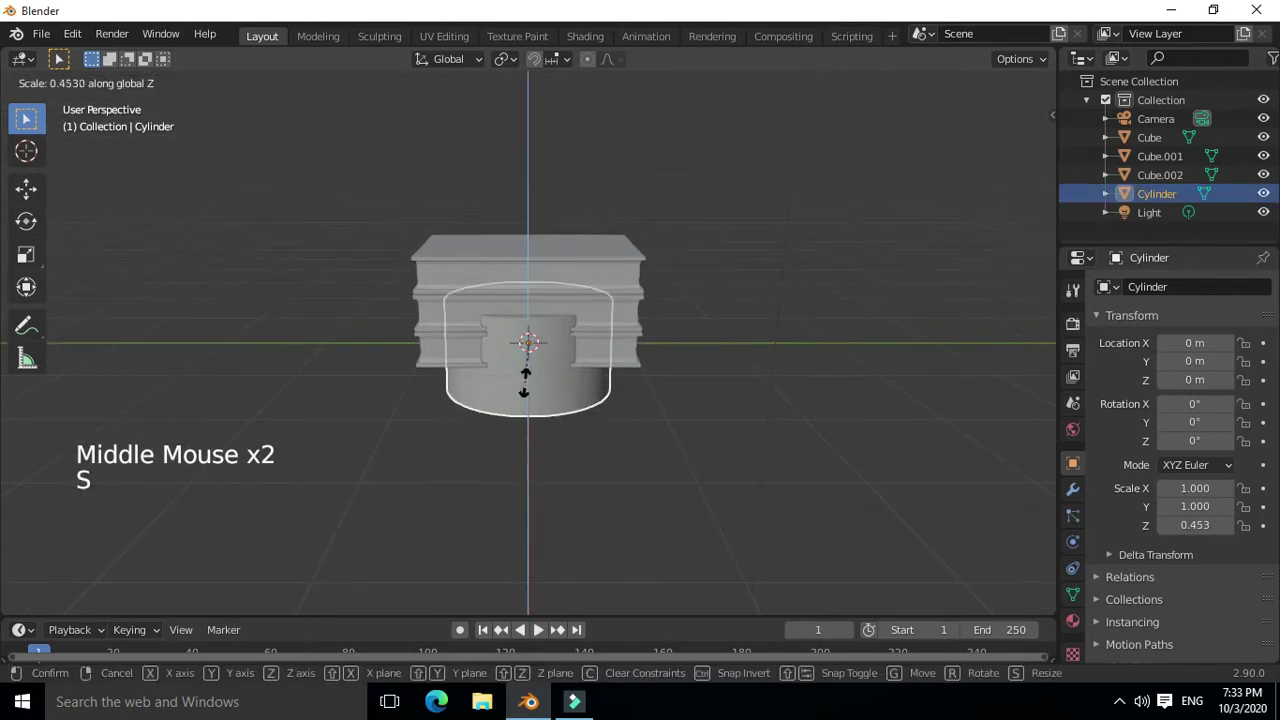
{"action": "middle_click", "coordinate": [533, 391]}
Resize the cylinder and lift it to sit on the top book
{"action": "key", "text": "g"}
{"action": "scroll", "scroll_direction": "up", "scroll_amount": 3}
{"action": "middle_click", "coordinate": [487, 438]}
{"action": "key", "text": "s"}
{"action": "middle_click", "coordinate": [584, 305]}
{"action": "key", "text": "g"}
{"action": "middle_click", "coordinate": [488, 373]}
{"action": "scroll", "scroll_direction": "up", "scroll_amount": 3}
{"action": "middle_click", "coordinate": [557, 328]}
{"action": "scroll", "scroll_direction": "down", "scroll_amount": 3}
{"action": "middle_click", "coordinate": [601, 613]}
{"action": "middle_click", "coordinate": [588, 185]}
Add a cube and flatten it into a wide, very thin square board
{"action": "left_click", "coordinate": [275, 184]}
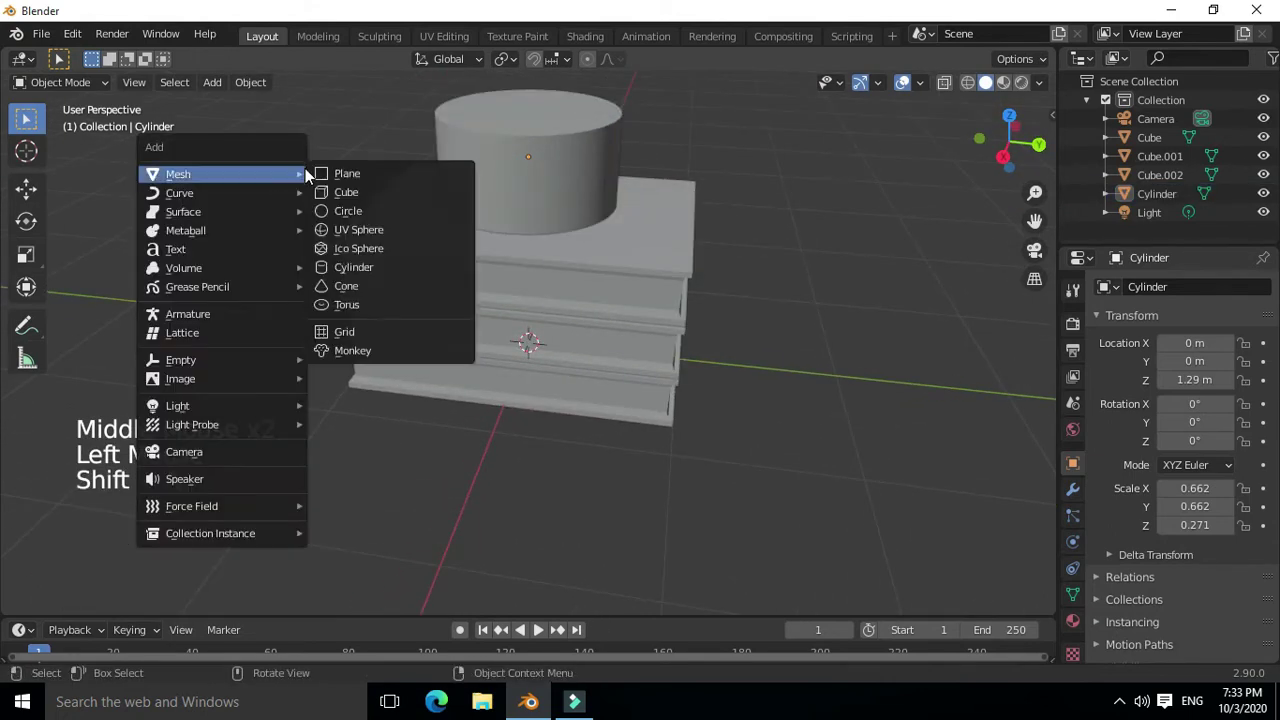
{"action": "middle_click", "coordinate": [486, 219]}
{"action": "key", "text": "s"}
{"action": "key", "text": "g"}
{"action": "scroll", "scroll_direction": "down", "scroll_amount": 3}
{"action": "middle_click", "coordinate": [590, 366]}
{"action": "middle_click", "coordinate": [569, 322]}
{"action": "key", "text": "s"}
{"action": "middle_click", "coordinate": [569, 339]}
{"action": "key", "text": "s"}
Raise the board so it sits above the cylinder as the cap top
{"action": "middle_click", "coordinate": [542, 256]}
{"action": "key", "text": "`"}
{"action": "middle_click", "coordinate": [544, 317]}
{"action": "key", "text": "s"}
{"action": "middle_click", "coordinate": [566, 432]}
{"action": "scroll", "scroll_direction": "down", "scroll_amount": 3}
{"action": "middle_click", "coordinate": [494, 432]}
{"action": "middle_click", "coordinate": [522, 417]}
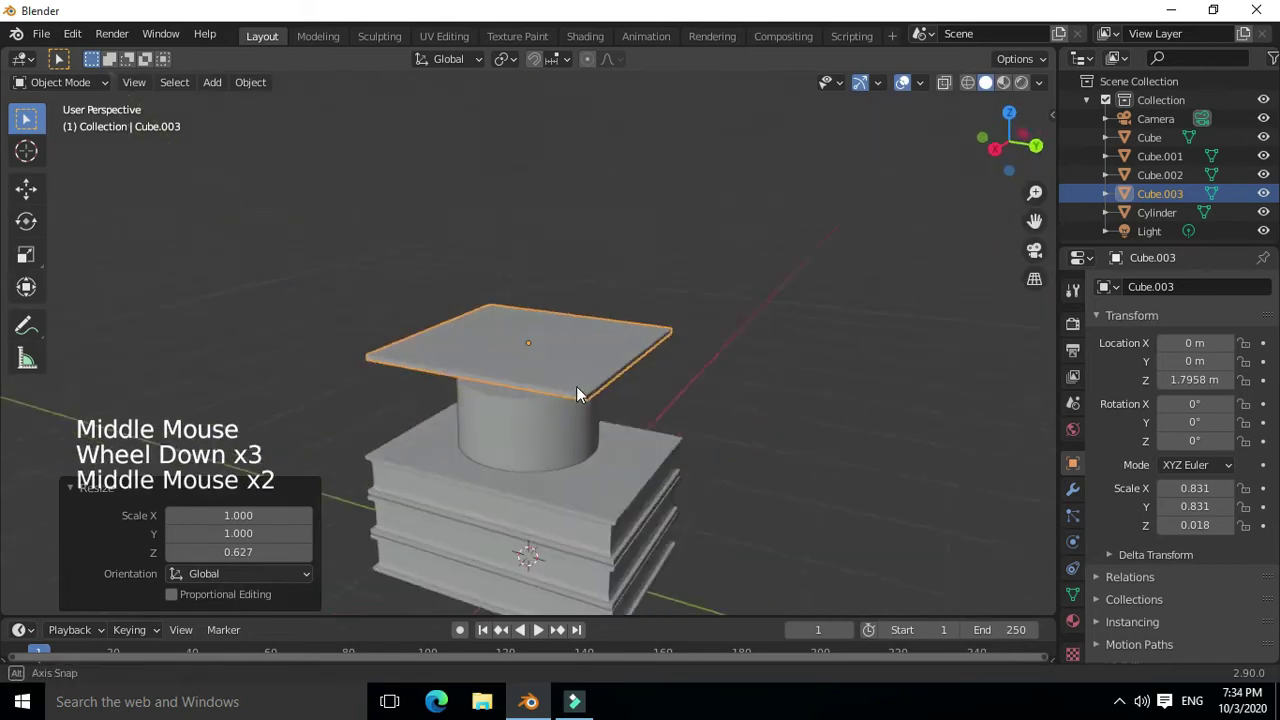
From front view, nudge and rescale the cap pieces over the book stack
{"action": "scroll", "scroll_direction": "down", "scroll_amount": 3}
{"action": "middle_click", "coordinate": [586, 384]}
{"action": "key", "text": "KP_1"}
{"action": "key", "text": "g"}
{"action": "middle_click", "coordinate": [653, 451]}
{"action": "left_click", "coordinate": [522, 406]}
{"action": "key", "text": "s"}
{"action": "middle_click", "coordinate": [611, 428]}
{"action": "left_click", "coordinate": [592, 379]}
{"action": "key", "text": "KP_1"}
{"action": "key", "text": "g"}
{"action": "left_click", "coordinate": [557, 391]}
{"action": "key", "text": "g"}
{"action": "left_click", "coordinate": [677, 452]}
{"action": "middle_click", "coordinate": [574, 497]}
{"action": "scroll", "scroll_direction": "up", "scroll_amount": 3}
{"action": "middle_click", "coordinate": [760, 476]}
Stretch the cylinder slightly taller beneath the board
{"action": "left_click", "coordinate": [587, 477]}
{"action": "middle_click", "coordinate": [596, 470]}
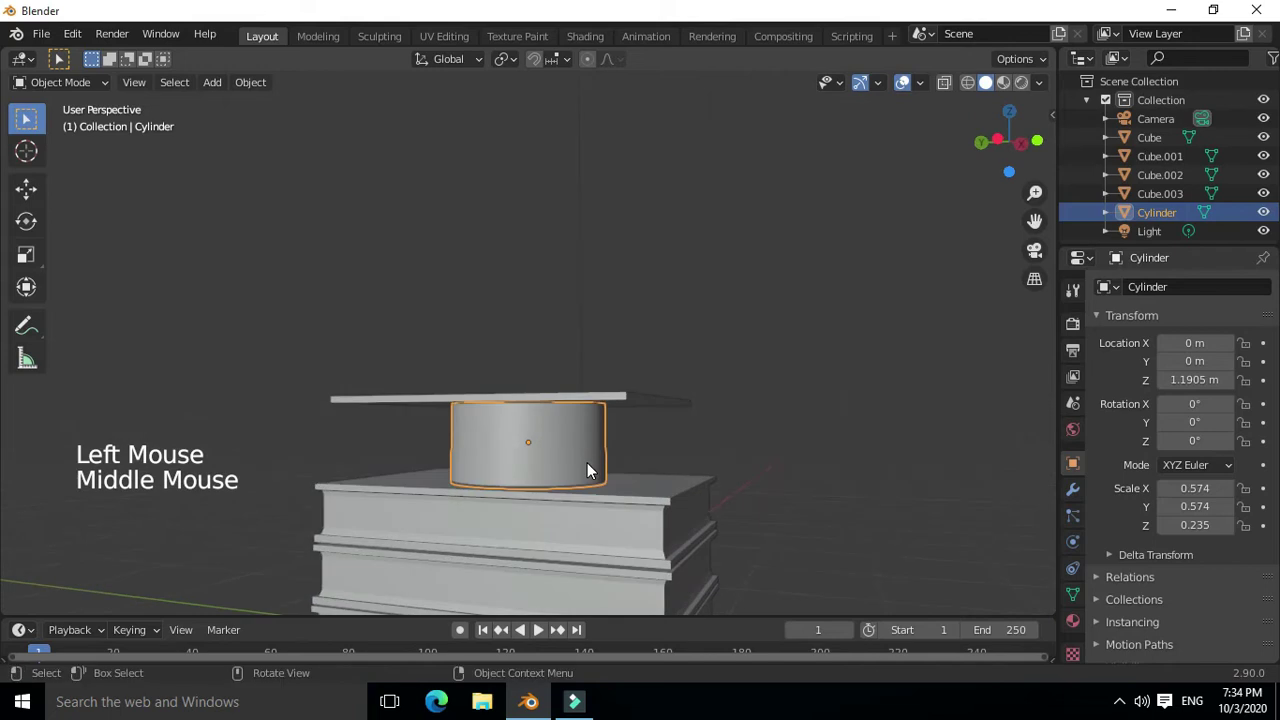
{"action": "key", "text": "s"}
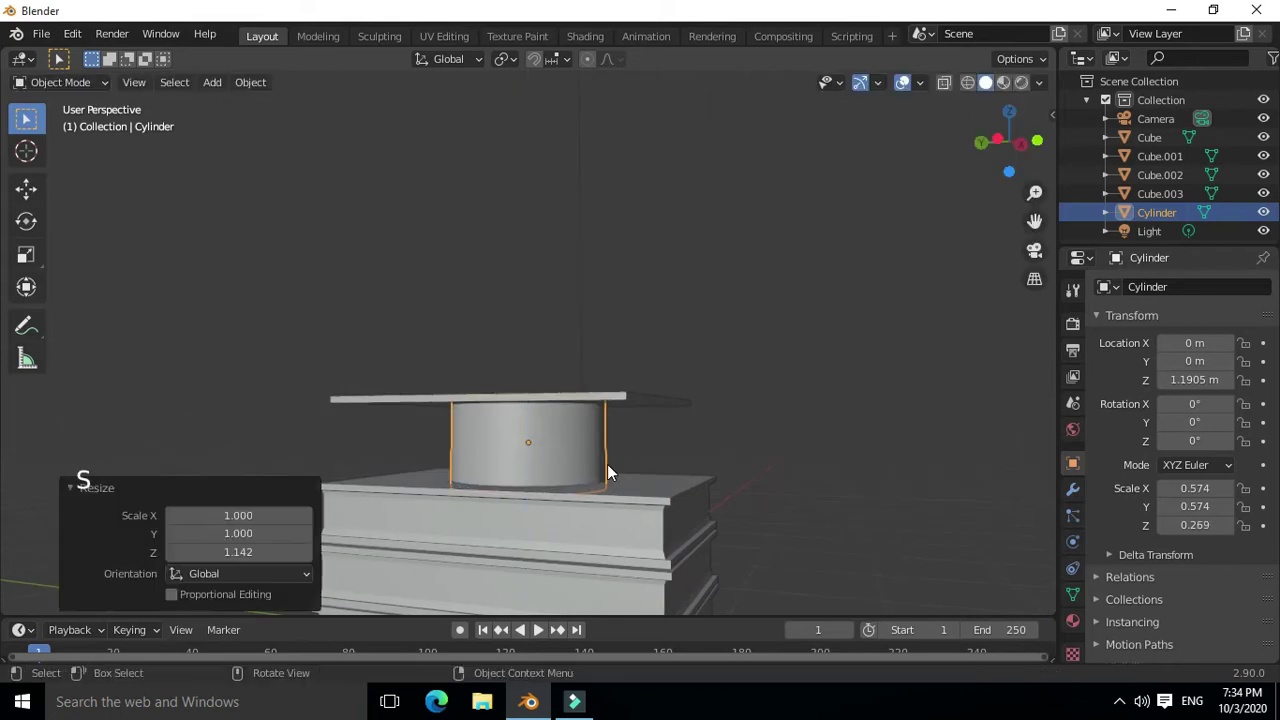
{"action": "key", "text": "s"}
{"action": "left_click", "coordinate": [632, 406]}
{"action": "key", "text": "z"}
{"action": "left_click", "coordinate": [884, 416]}
{"action": "key", "text": "z"}
{"action": "left_click", "coordinate": [558, 458]}
Lower the cap board to rest directly on the cylinder and reposition the assembled pieces
{"action": "left_click", "coordinate": [605, 394]}
{"action": "key", "text": "g"}
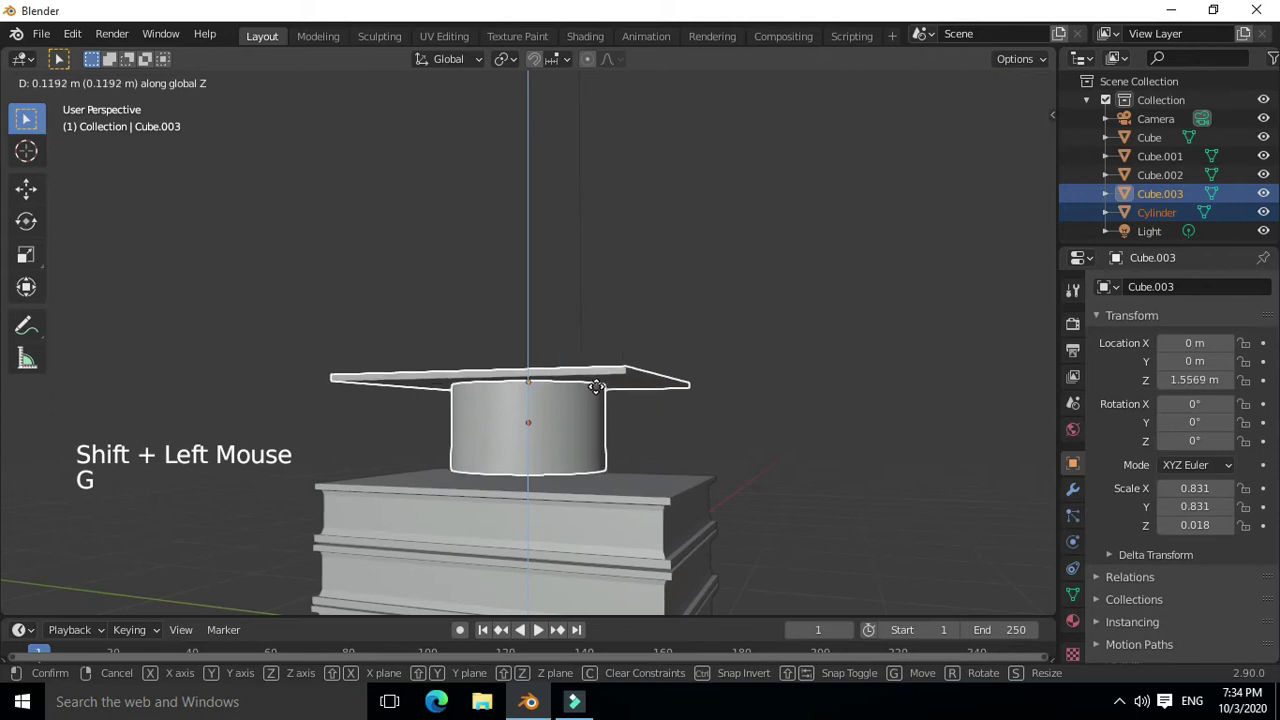
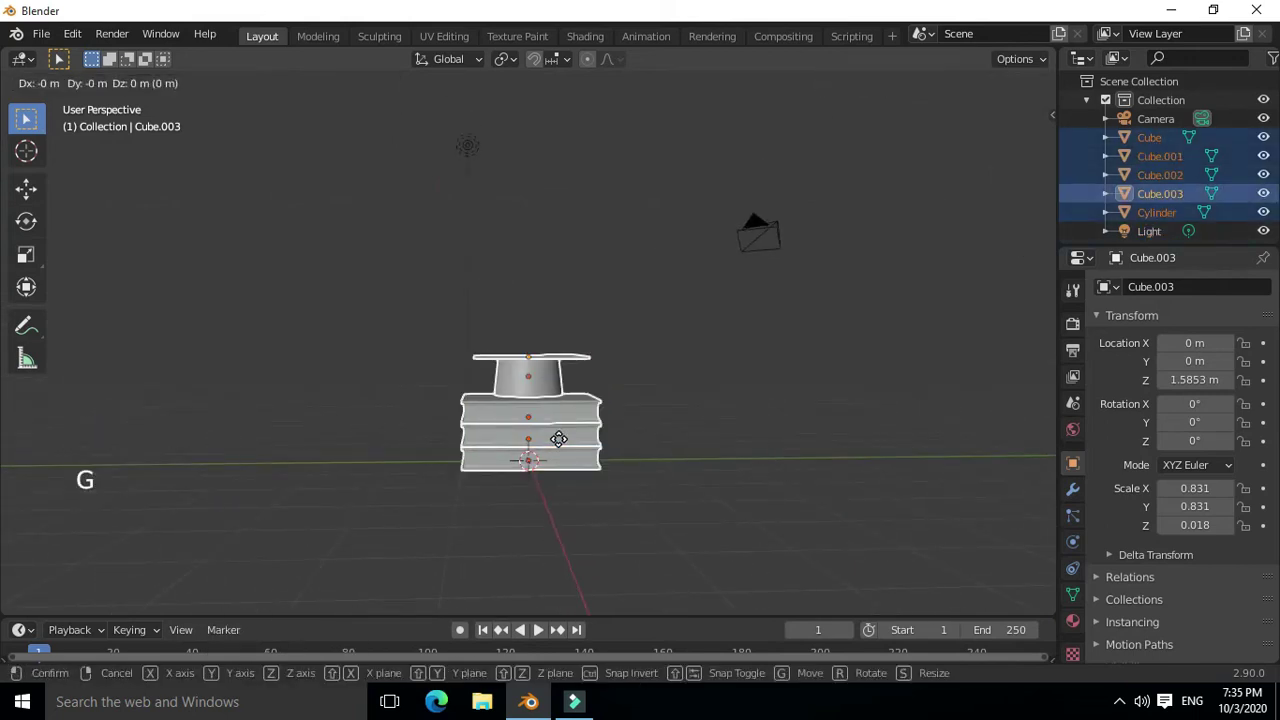
{"action": "left_click", "coordinate": [270, 455]}
{"action": "middle_click", "coordinate": [550, 405]}
{"action": "left_click", "coordinate": [34, 154]}
{"action": "double_click", "coordinate": [438, 445]}
{"action": "middle_click", "coordinate": [473, 398]}
{"action": "middle_click", "coordinate": [603, 476]}
{"action": "scroll", "scroll_direction": "up", "scroll_amount": 3}
{"action": "key", "text": "shift+a"}
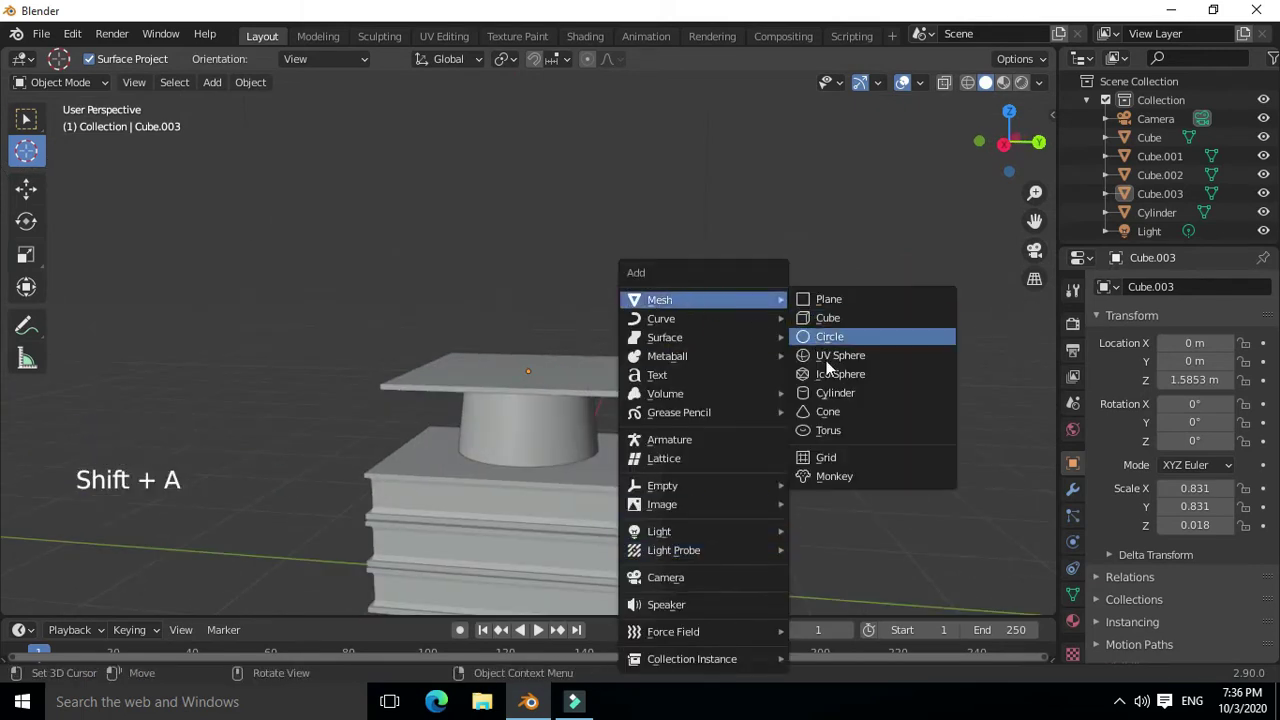
Shrink the new circle and rotate it to stand upright
{"action": "scroll", "scroll_direction": "down", "scroll_amount": 3}
{"action": "middle_click", "coordinate": [818, 589]}
{"action": "key", "text": "s"}
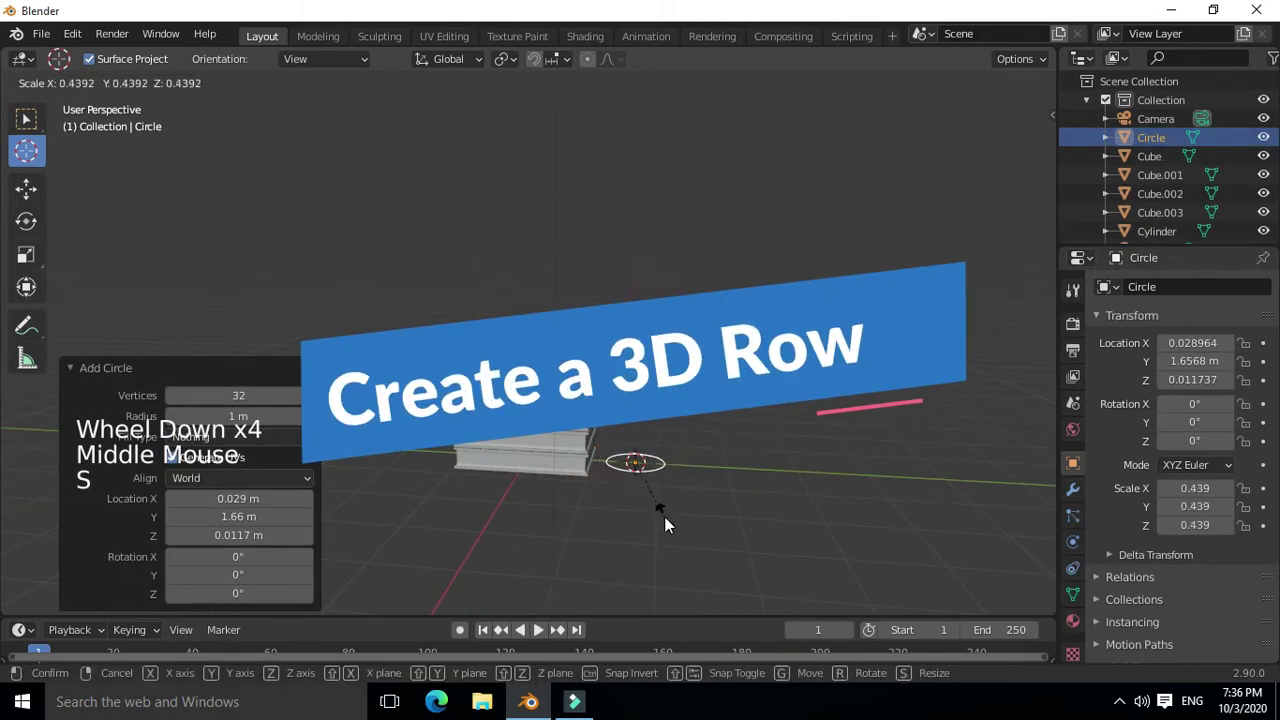
{"action": "key", "text": "r"}
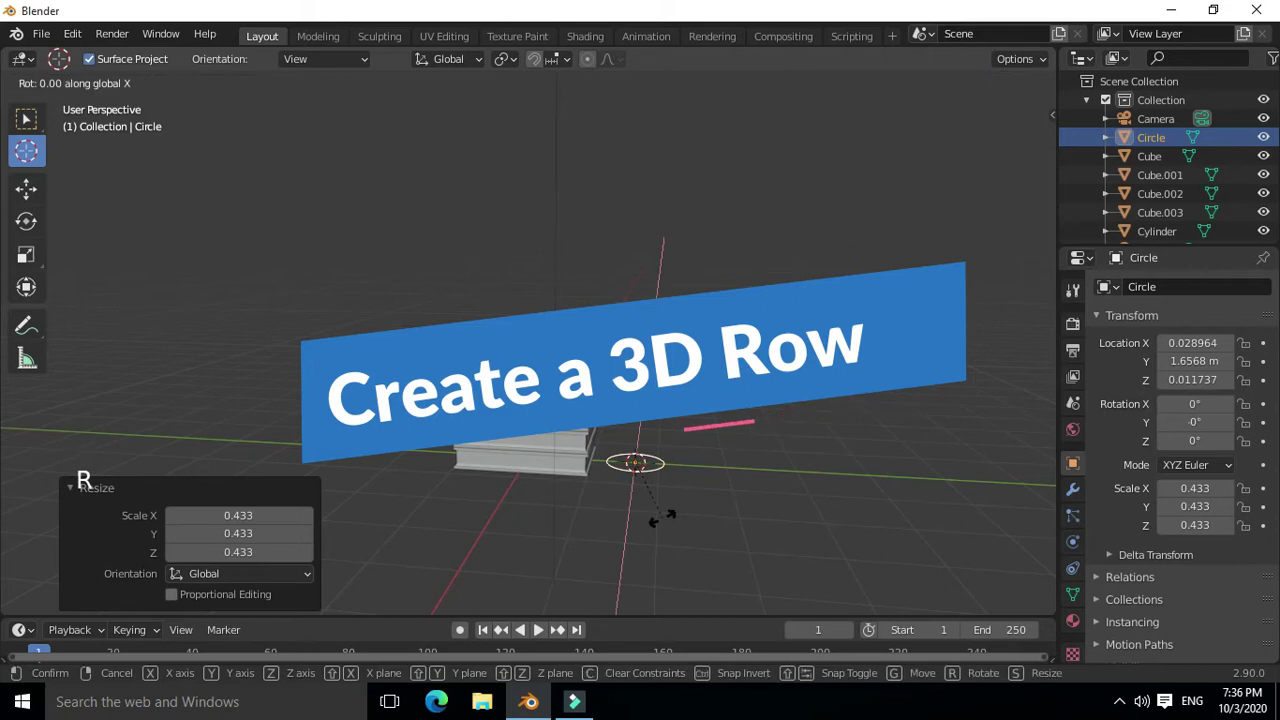
{"action": "key", "text": "r"}
{"action": "middle_click", "coordinate": [715, 498]}
{"action": "scroll", "scroll_direction": "up", "scroll_amount": 3}
{"action": "middle_click", "coordinate": [626, 517]}
{"action": "key", "text": "r"}
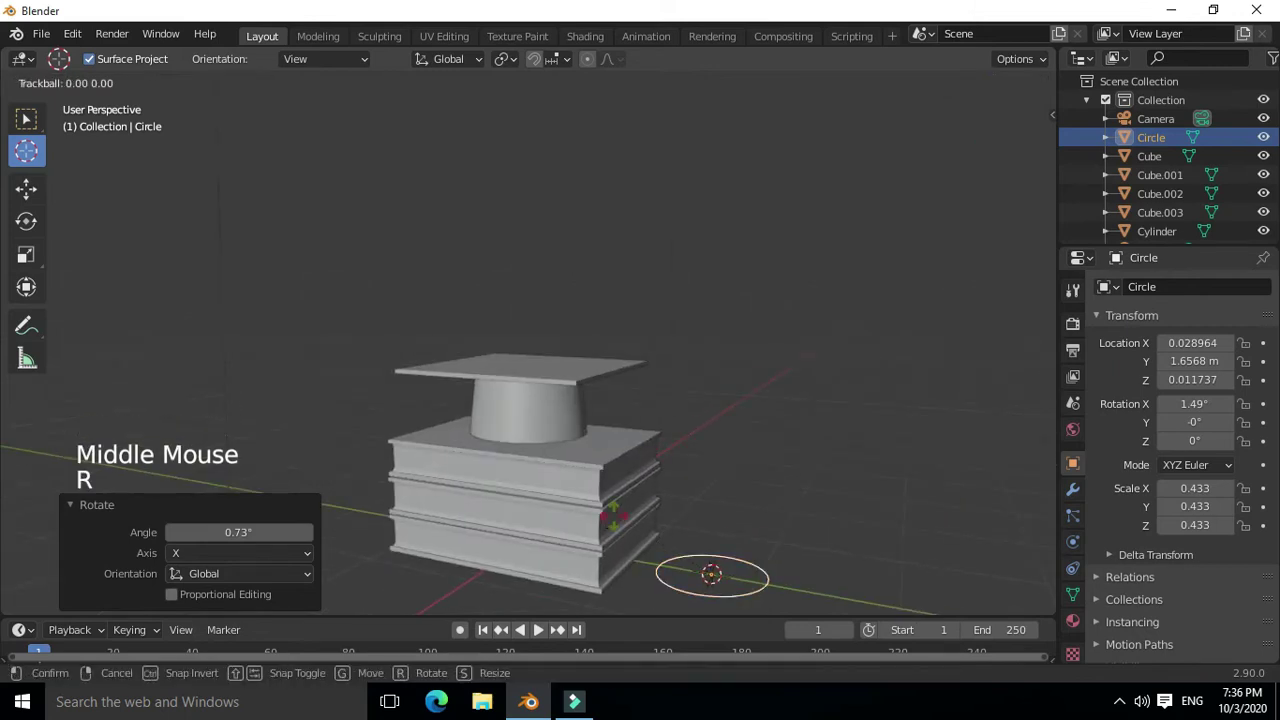
{"action": "key", "text": "r"}
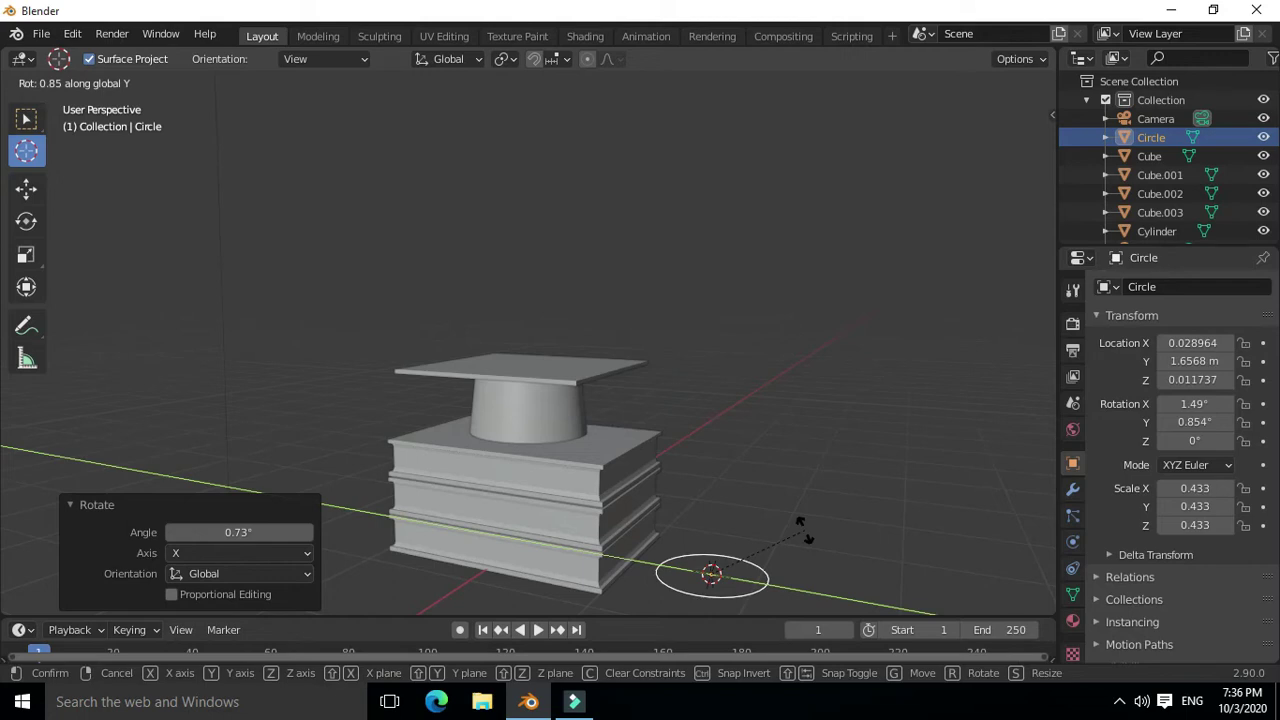
Slide the upright circle along the Y axis to sit beside the books
{"action": "scroll", "scroll_direction": "down", "scroll_amount": 3}
{"action": "middle_click", "coordinate": [819, 520]}
{"action": "middle_click", "coordinate": [779, 526]}
{"action": "middle_click", "coordinate": [606, 595]}
{"action": "middle_click", "coordinate": [665, 575]}
{"action": "scroll", "scroll_direction": "up", "scroll_amount": 3}
{"action": "middle_click", "coordinate": [644, 504]}
{"action": "key", "text": "g"}
{"action": "key", "text": "g"}
{"action": "key", "text": "g"}
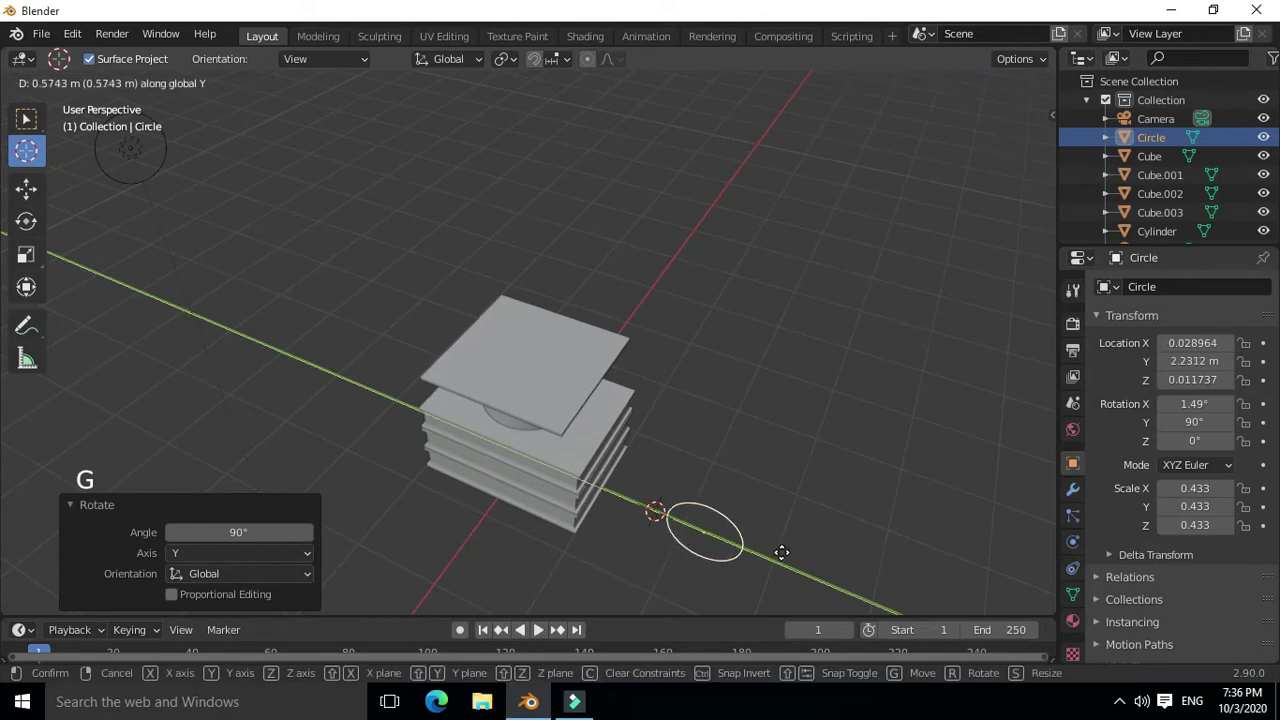
Duplicate the circle twice, turning one copy 90° and offsetting it so the rings interlink
{"action": "key", "text": "shift+d"}
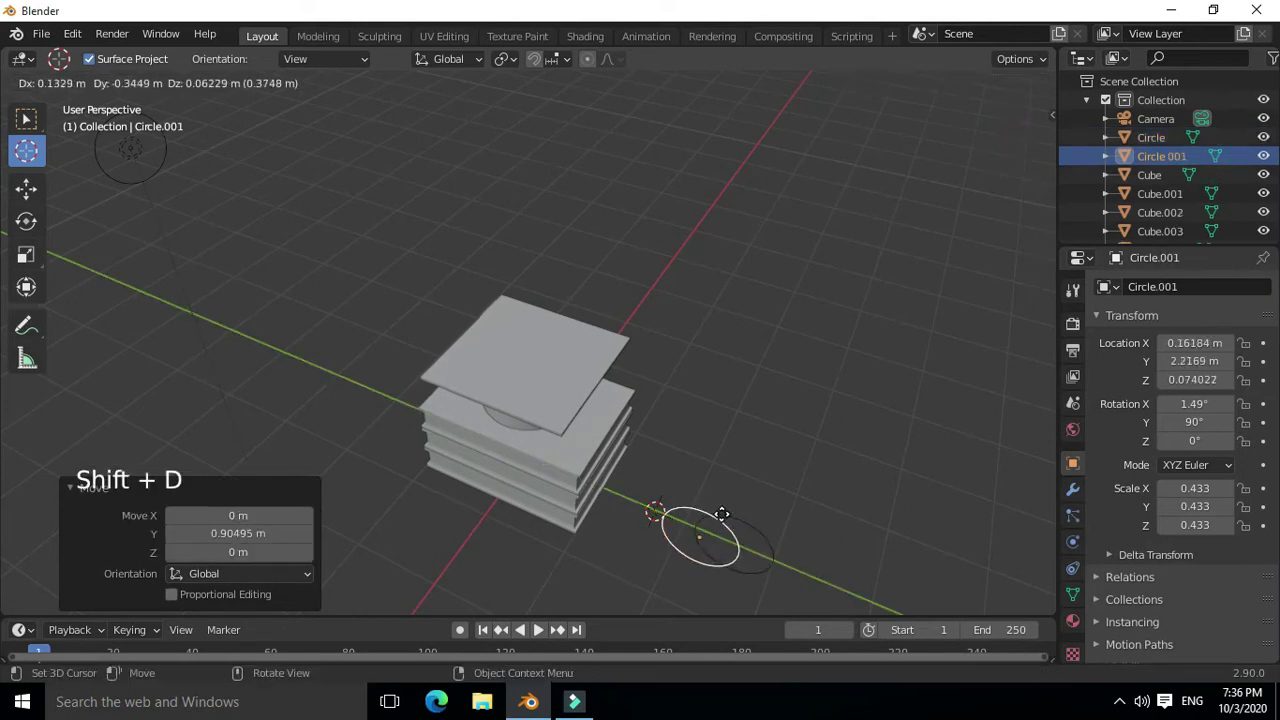
{"action": "key", "text": "g"}
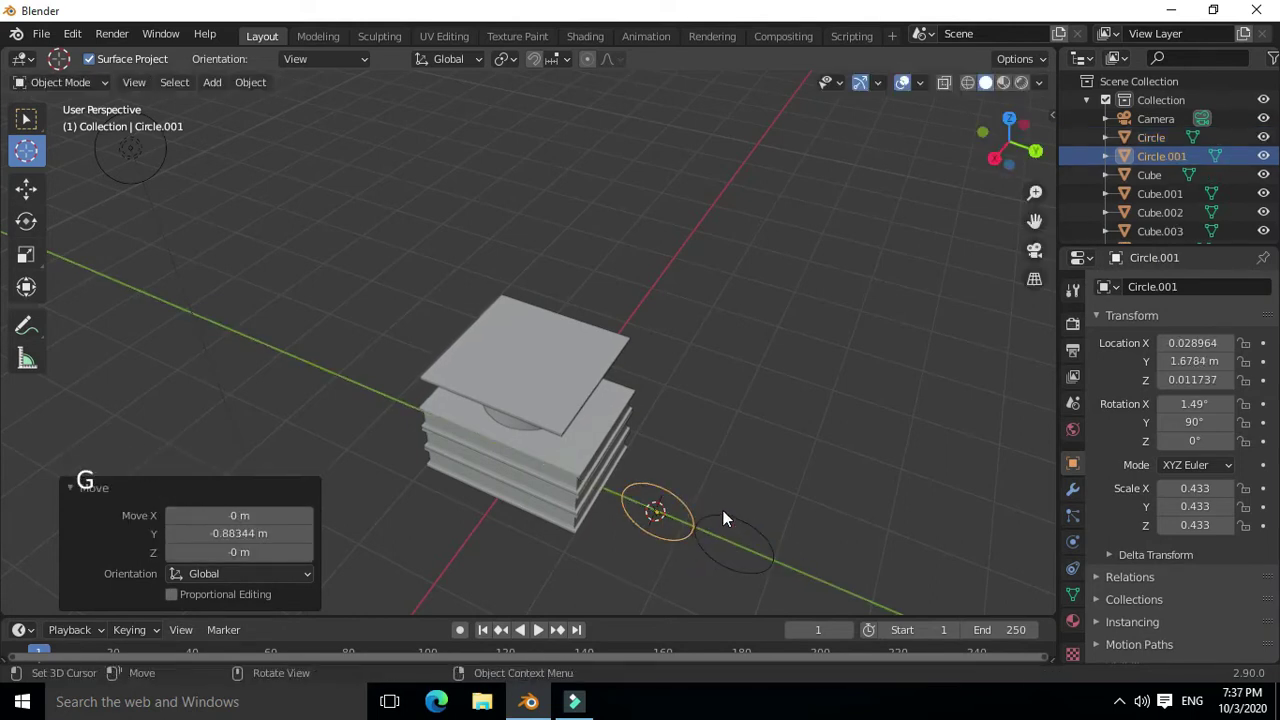
{"action": "key", "text": "shift+d"}
{"action": "right_click", "coordinate": [761, 517]}
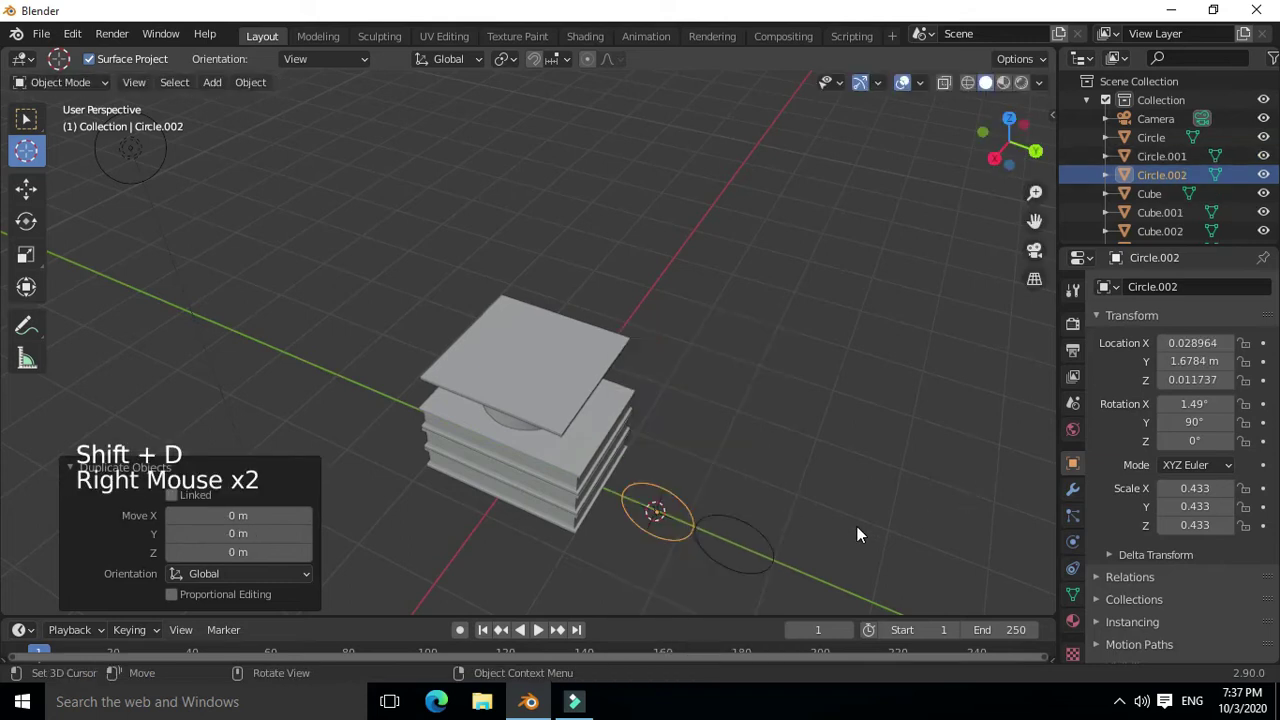
{"action": "key", "text": "r"}
{"action": "key", "text": "g"}
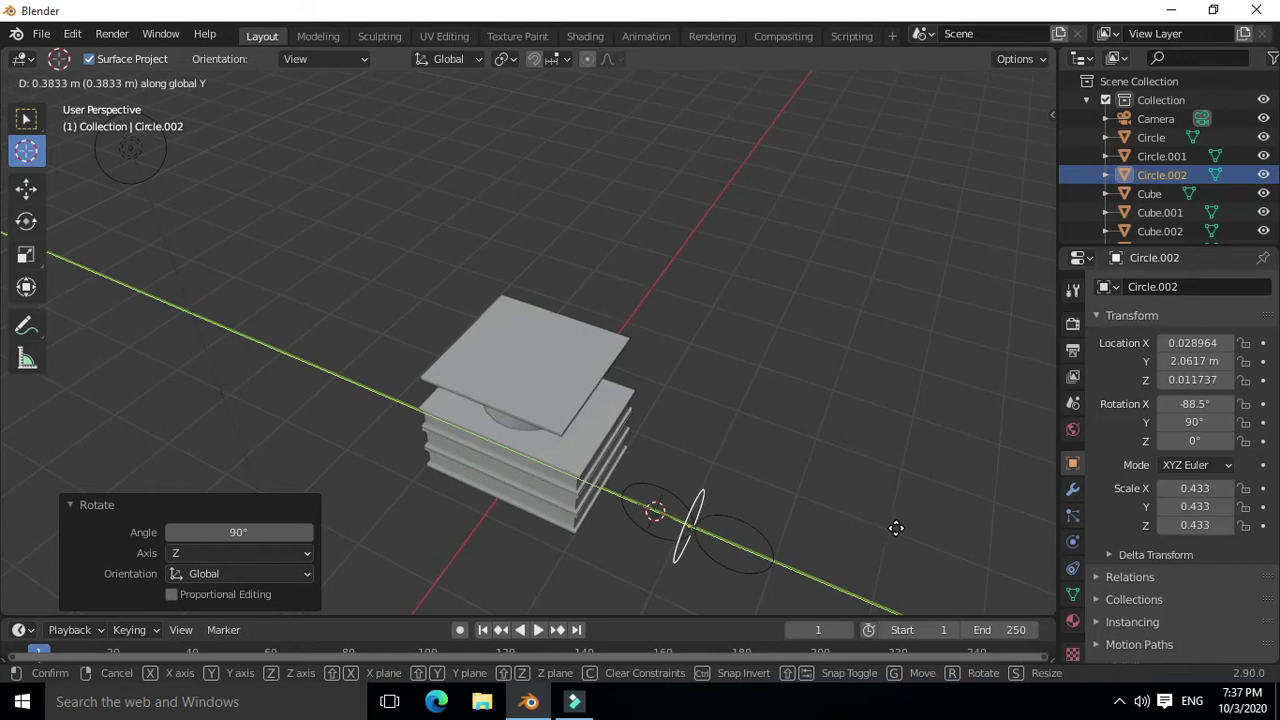
{"action": "key", "text": "g"}
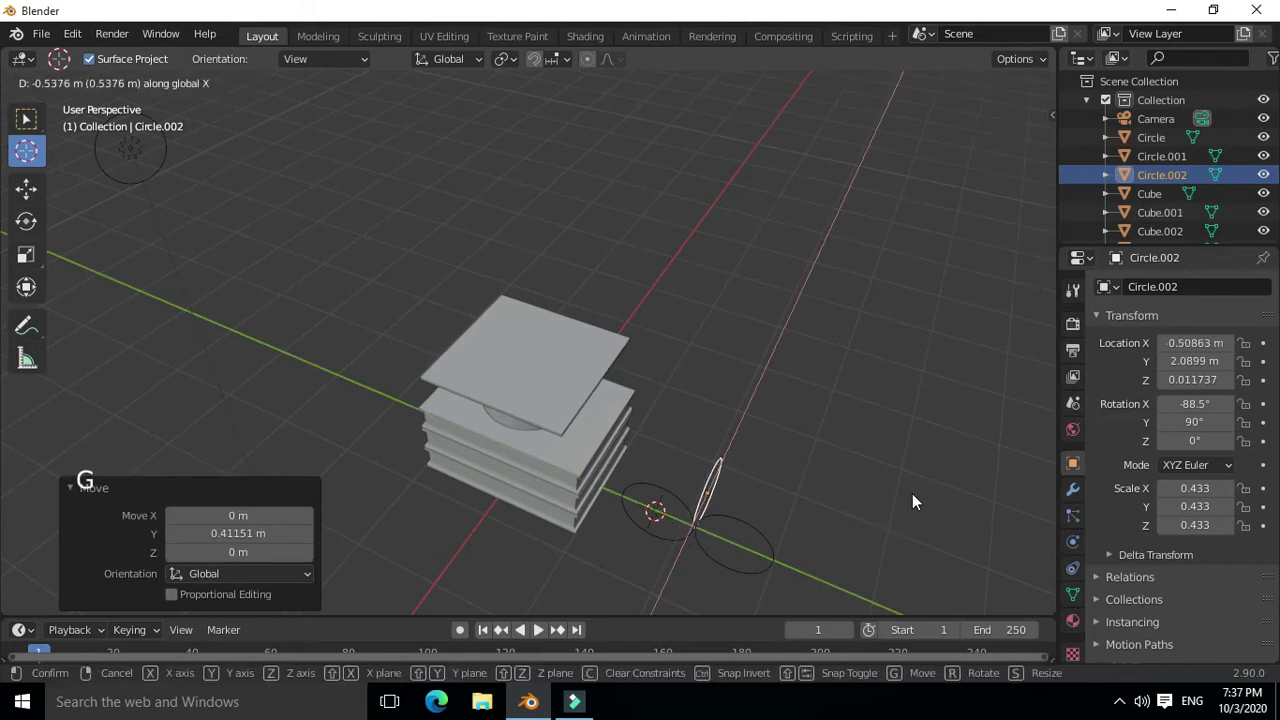
Duplicate the turned ring and shift it sideways as the next chain link
{"action": "middle_click", "coordinate": [853, 573]}
{"action": "middle_click", "coordinate": [786, 530]}
{"action": "scroll", "scroll_direction": "down", "scroll_amount": 3}
{"action": "middle_click", "coordinate": [731, 474]}
{"action": "key", "text": "shift+d"}
{"action": "key", "text": "g"}
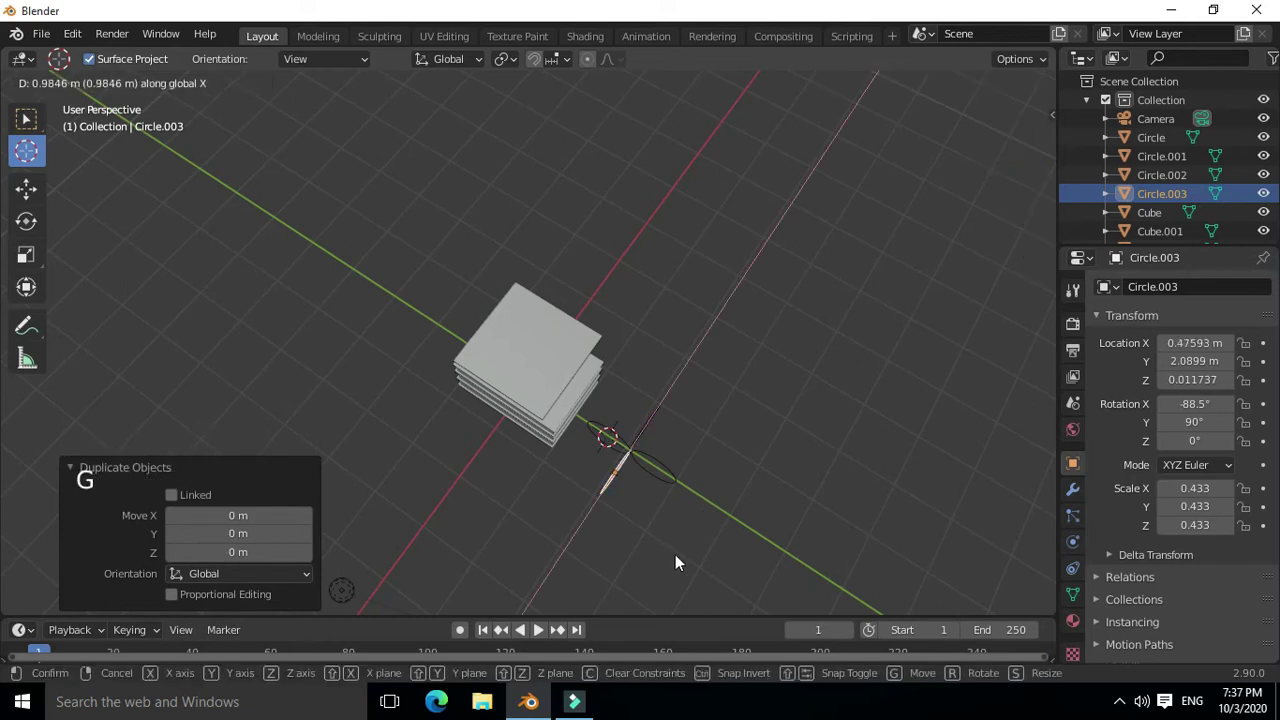
Select all four rings together and set the origin to their geometry
{"action": "middle_click", "coordinate": [628, 424]}
{"action": "left_click", "coordinate": [639, 508]}
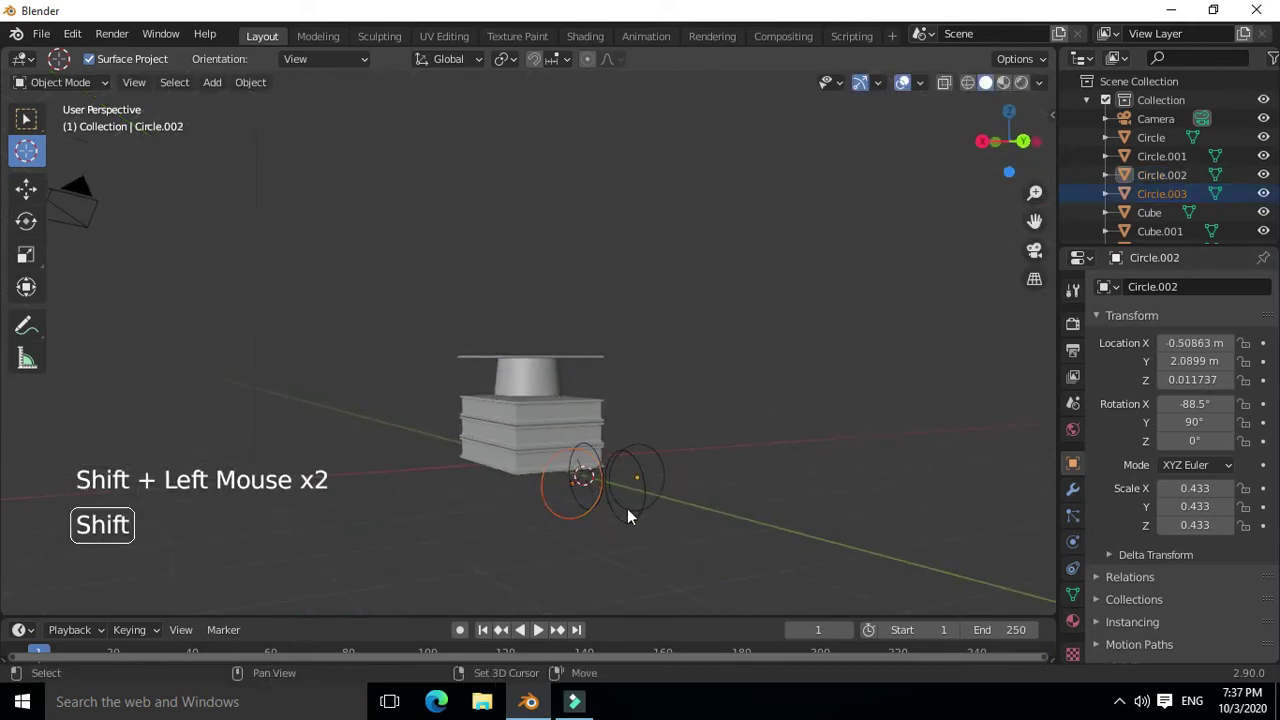
{"action": "middle_click", "coordinate": [688, 509]}
{"action": "left_click", "coordinate": [686, 525]}
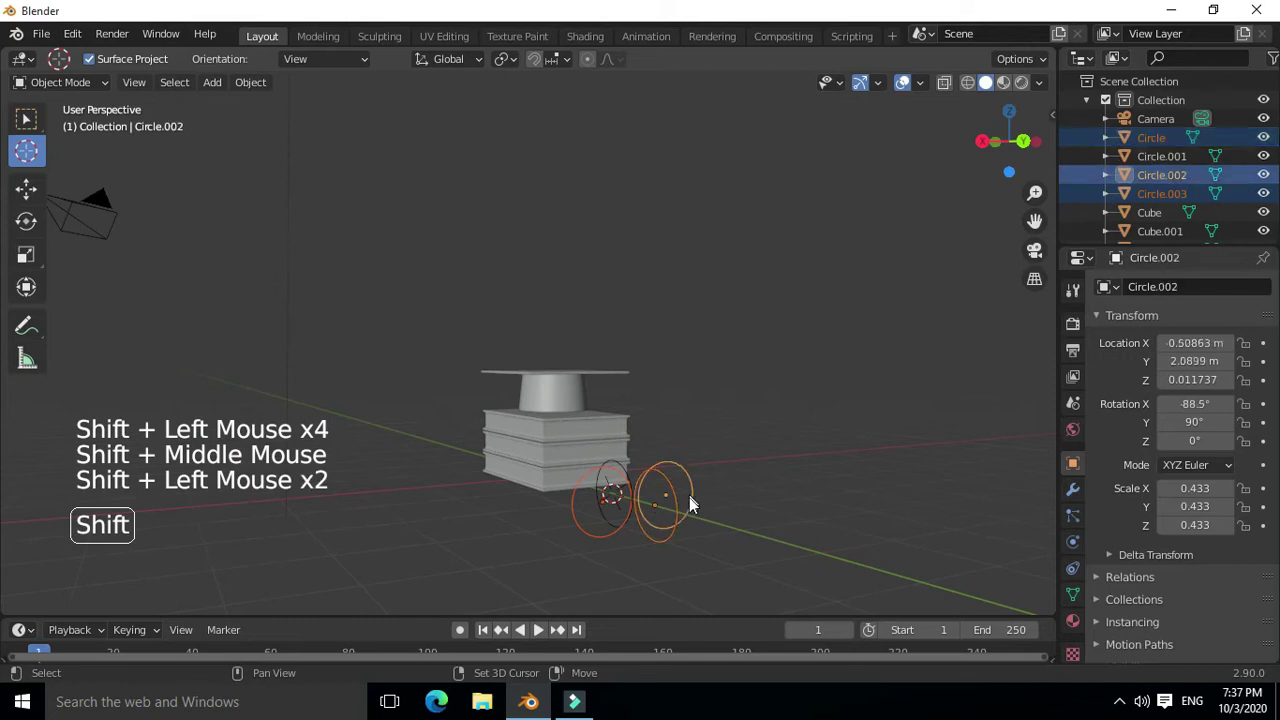
{"action": "middle_click", "coordinate": [721, 542]}
{"action": "left_click", "coordinate": [660, 444]}
{"action": "middle_click", "coordinate": [638, 451]}
{"action": "right_click", "coordinate": [703, 384]}
{"action": "right_click", "coordinate": [761, 482]}
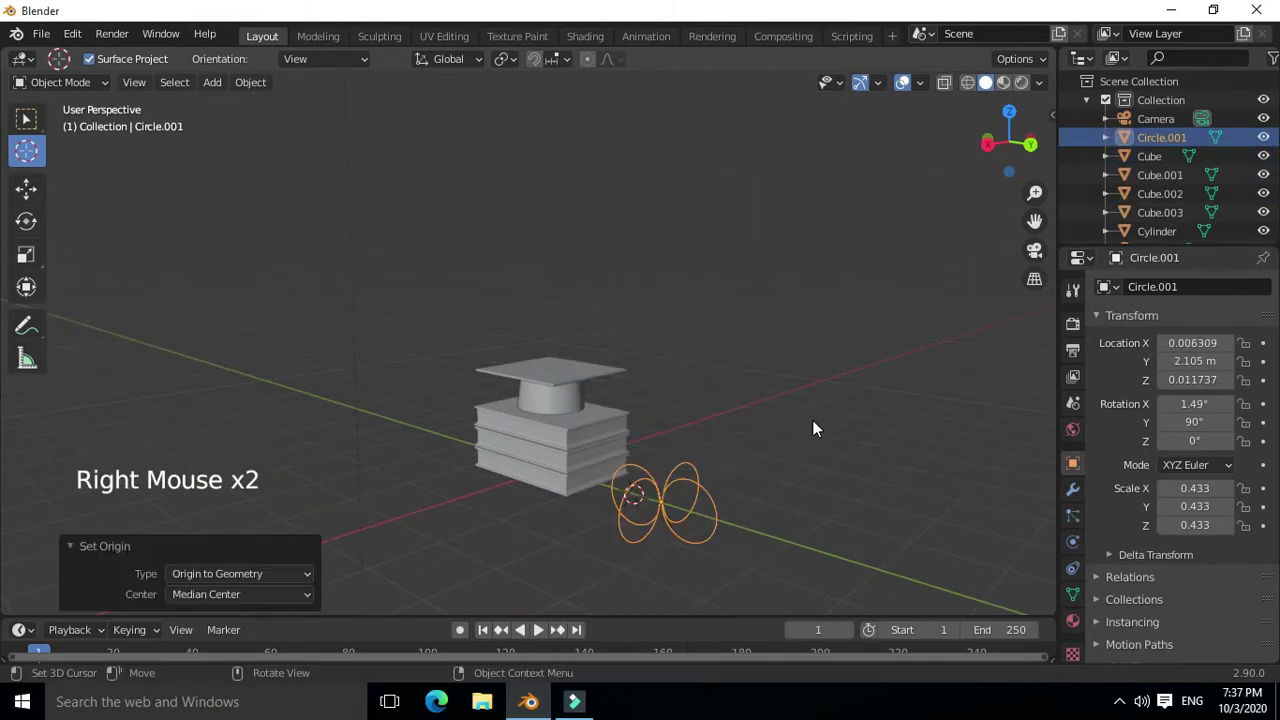
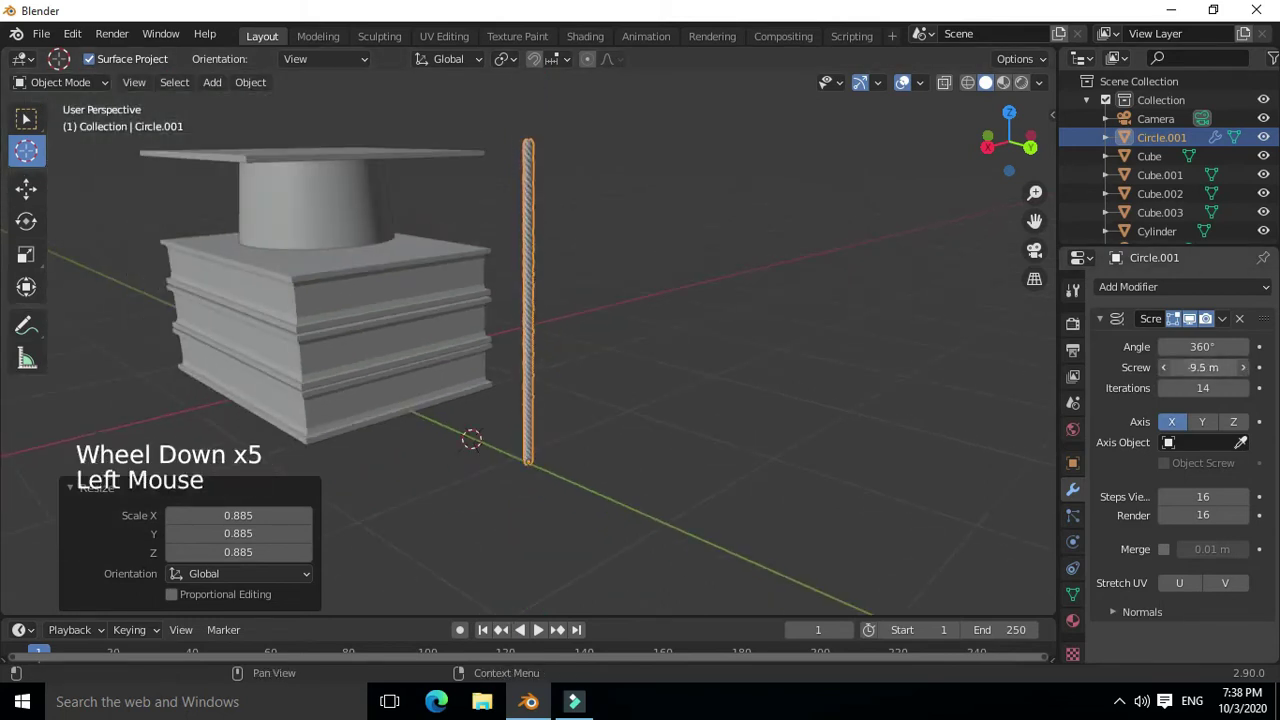
Set the rope's Screw offset to -9.6 m with 14 iterations, forming a tall twisted strand
{"action": "left_click", "coordinate": [603, 478]}
{"action": "middle_click", "coordinate": [633, 461]}
{"action": "scroll", "scroll_direction": "down", "scroll_amount": 3}
{"action": "middle_click", "coordinate": [534, 474]}
{"action": "middle_click", "coordinate": [527, 405]}
{"action": "middle_click", "coordinate": [606, 319]}
{"action": "scroll", "scroll_direction": "up", "scroll_amount": 3}
{"action": "left_click", "coordinate": [684, 381]}
{"action": "double_click", "coordinate": [536, 414]}
{"action": "middle_click", "coordinate": [538, 473]}
{"action": "key", "text": "shift+a"}
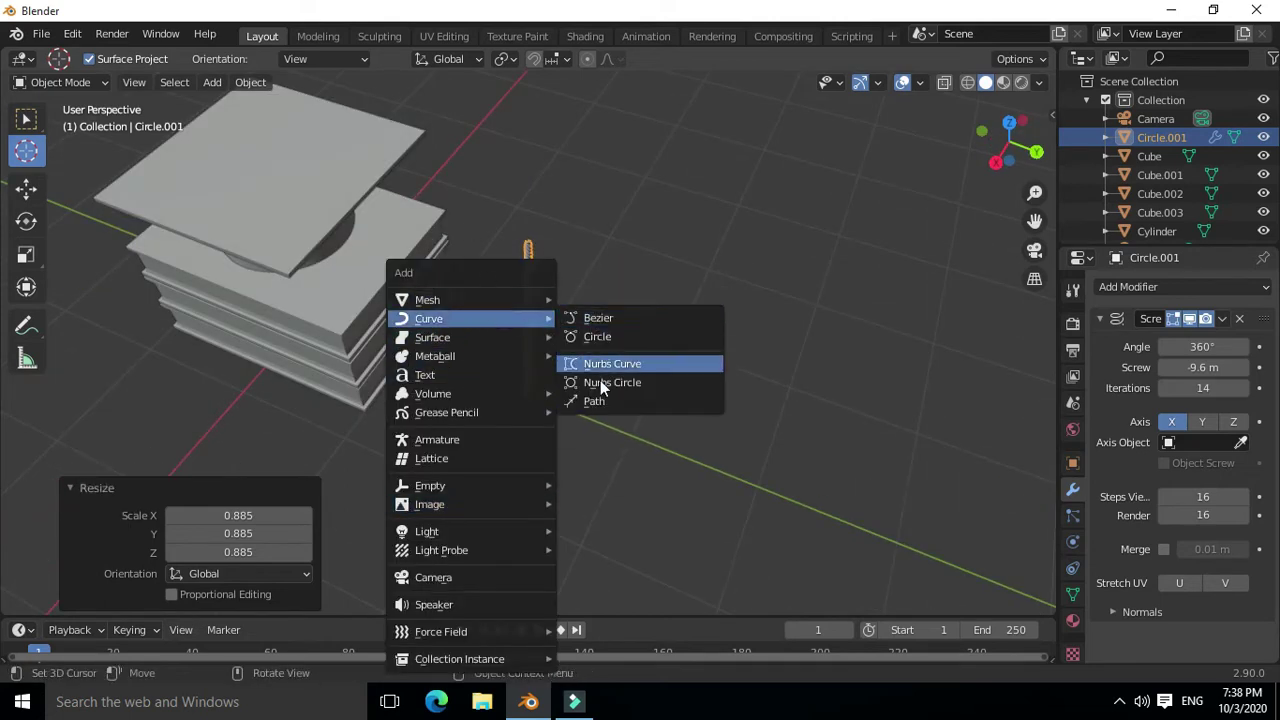
Rotate the new NURBS path upright and move it along X to stand beside the rope
{"action": "middle_click", "coordinate": [602, 402]}
{"action": "scroll", "scroll_direction": "down", "scroll_amount": 3}
{"action": "middle_click", "coordinate": [472, 355]}
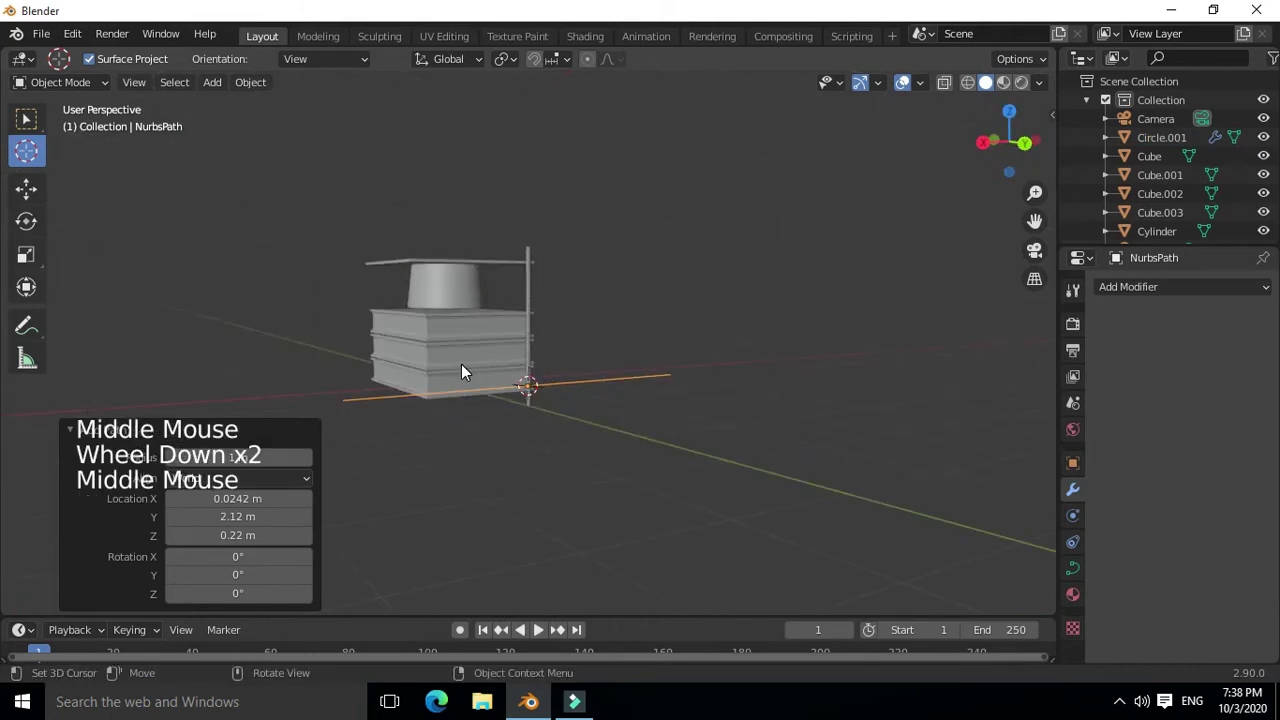
{"action": "key", "text": "r"}
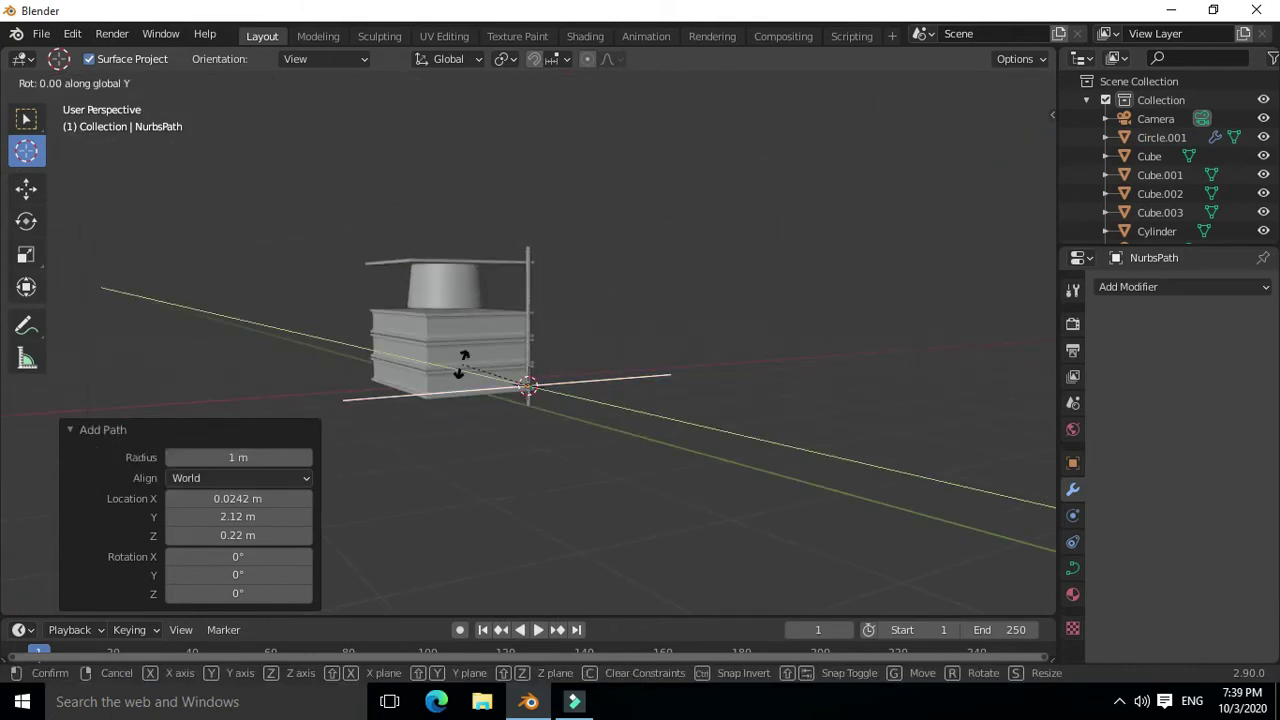
{"action": "middle_click", "coordinate": [658, 330]}
{"action": "scroll", "scroll_direction": "up", "scroll_amount": 3}
{"action": "middle_click", "coordinate": [615, 430]}
{"action": "key", "text": "s"}
{"action": "key", "text": "g"}
{"action": "key", "text": "g"}
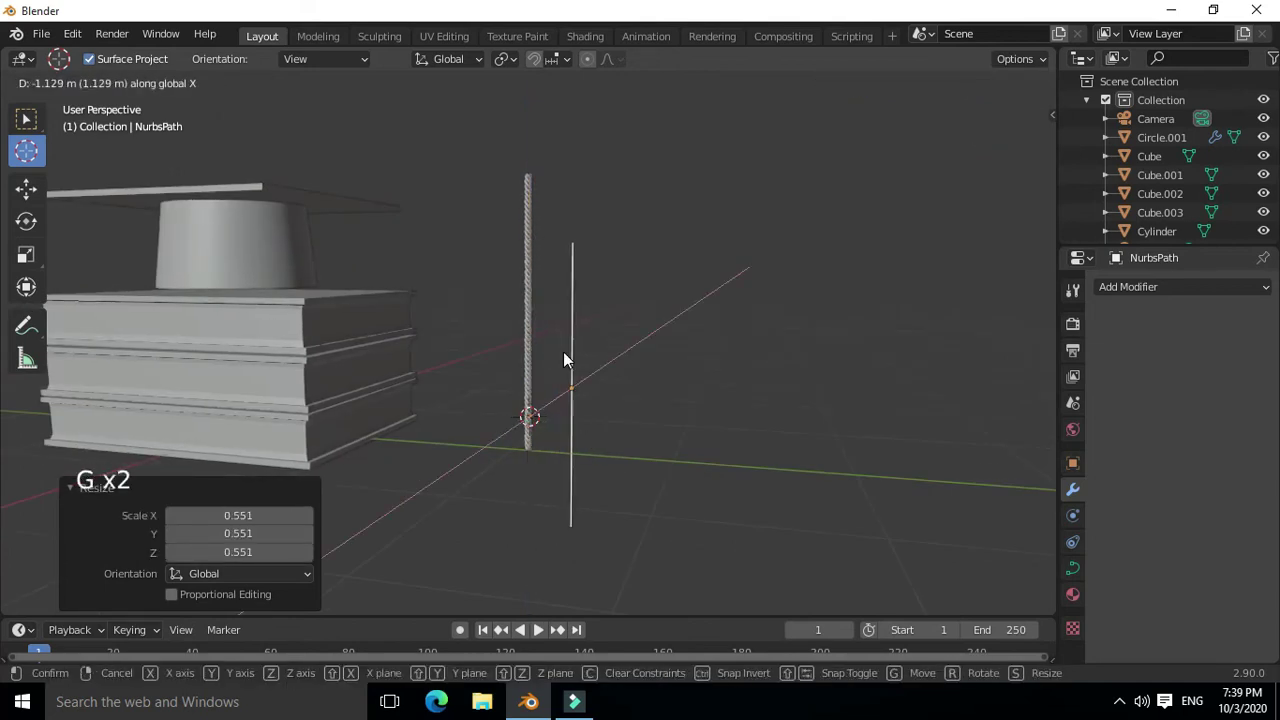
{"action": "middle_click", "coordinate": [574, 357]}
{"action": "scroll", "scroll_direction": "up", "scroll_amount": 3}
{"action": "middle_click", "coordinate": [665, 408]}
{"action": "left_click", "coordinate": [534, 503]}
Select the twisted rope Circle.001 to give it a new modifier
{"action": "left_click", "coordinate": [49, 134]}
{"action": "left_click", "coordinate": [543, 348]}
{"action": "left_click", "coordinate": [1164, 287]}
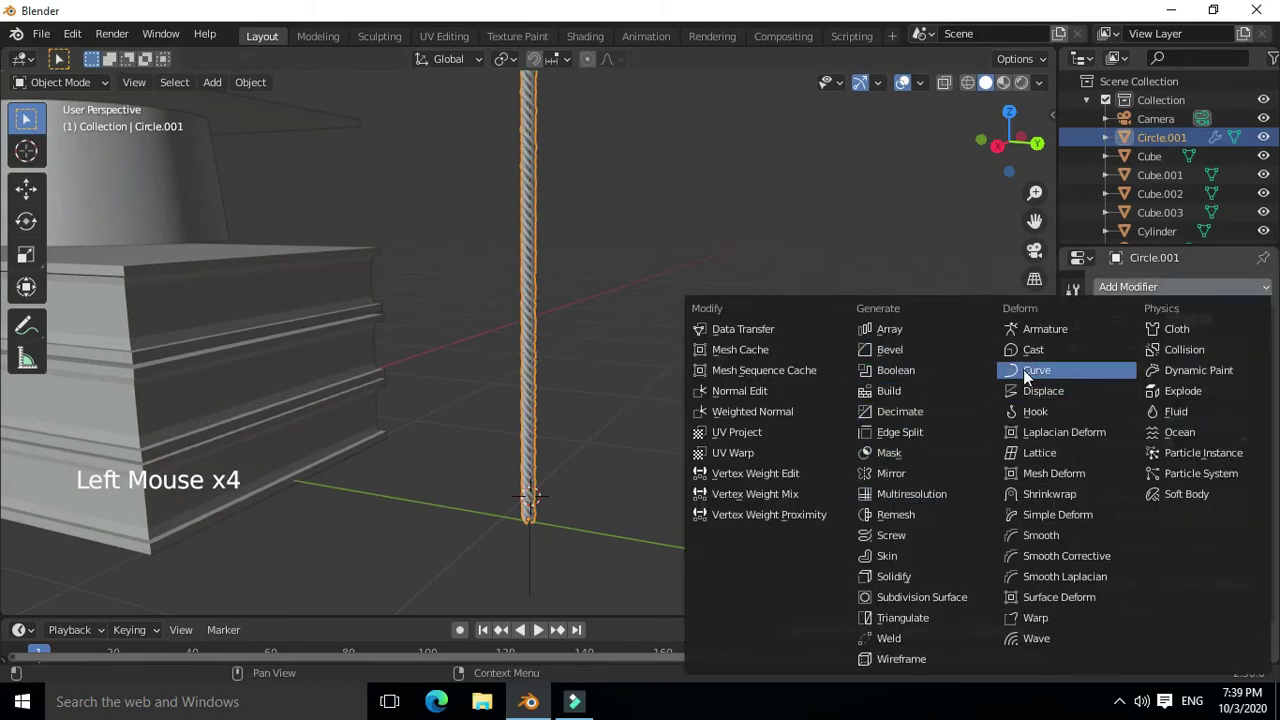
Add a Curve modifier to the rope targeting the NurbsPath
{"action": "scroll", "scroll_direction": "down", "scroll_amount": 3}
{"action": "left_click", "coordinate": [1256, 606]}
{"action": "scroll", "scroll_direction": "down", "scroll_amount": 3}
{"action": "middle_click", "coordinate": [649, 442]}
{"action": "left_click", "coordinate": [541, 315]}
{"action": "left_click", "coordinate": [542, 272]}
{"action": "left_click", "coordinate": [542, 357]}
Move and rotate the path's control points so the rope drapes over the cap edge
{"action": "middle_click", "coordinate": [525, 410]}
{"action": "middle_click", "coordinate": [560, 403]}
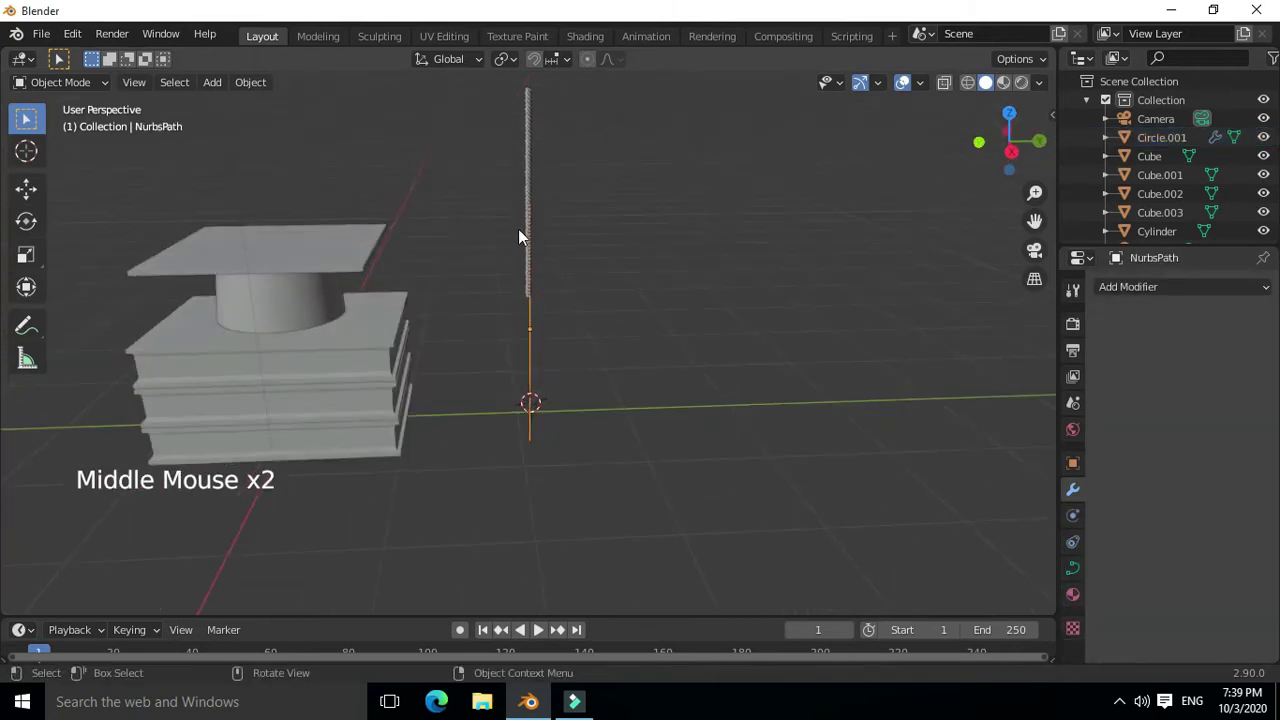
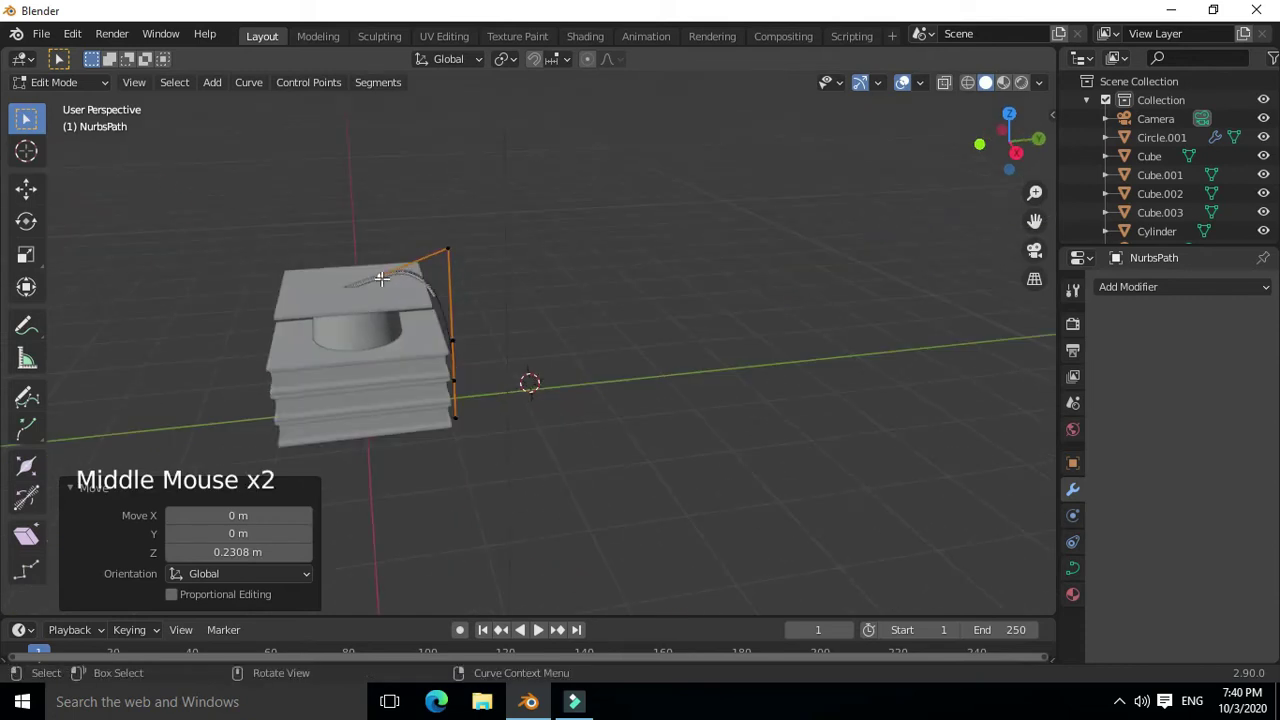
{"action": "key", "text": "g"}
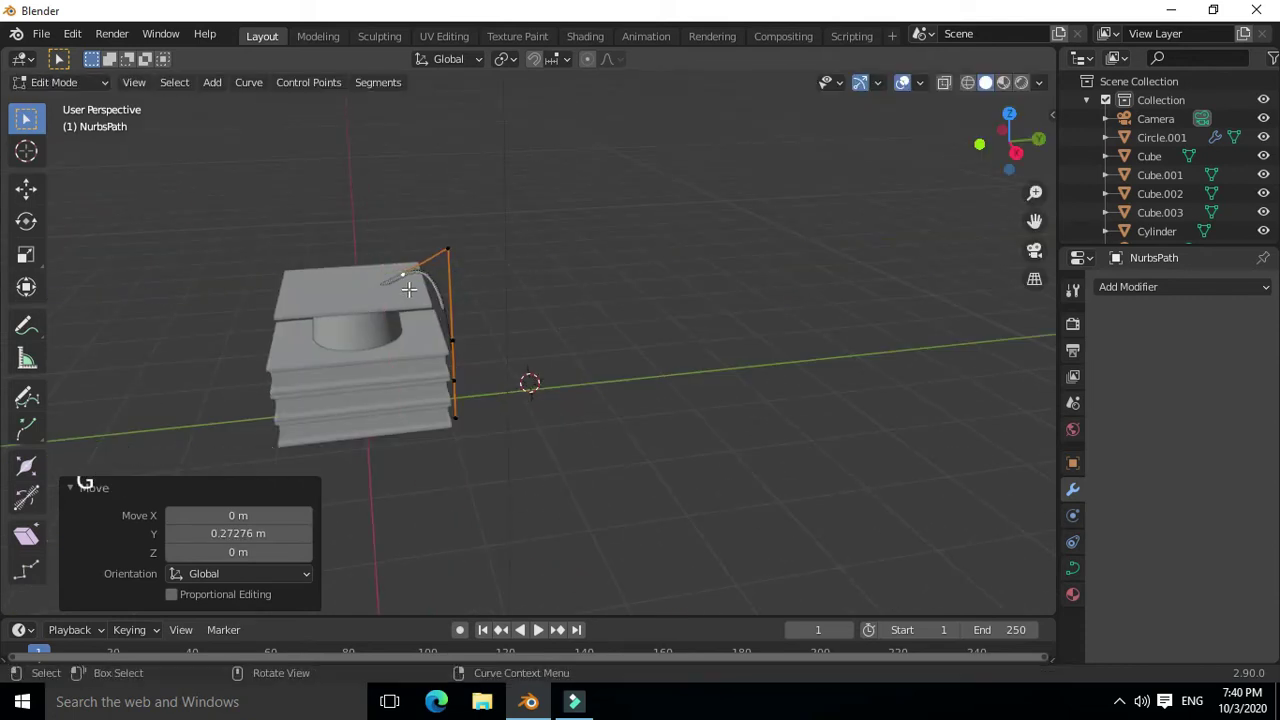
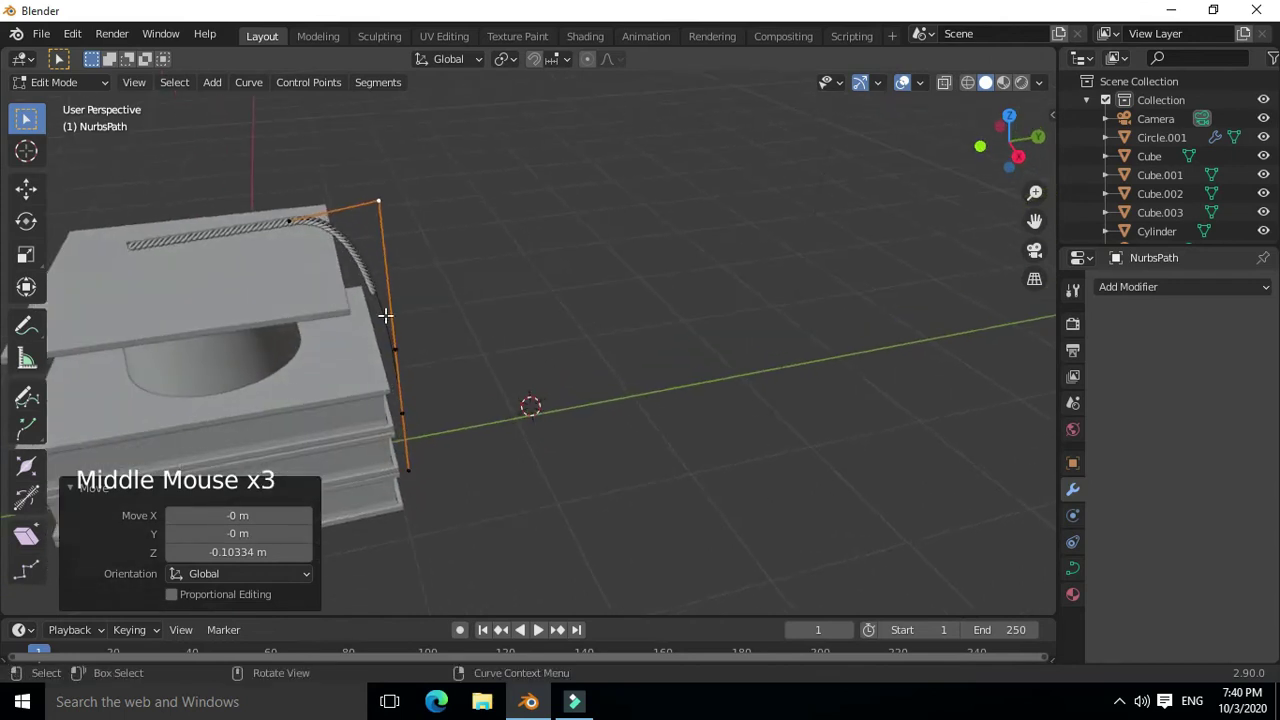
{"action": "key", "text": "g"}
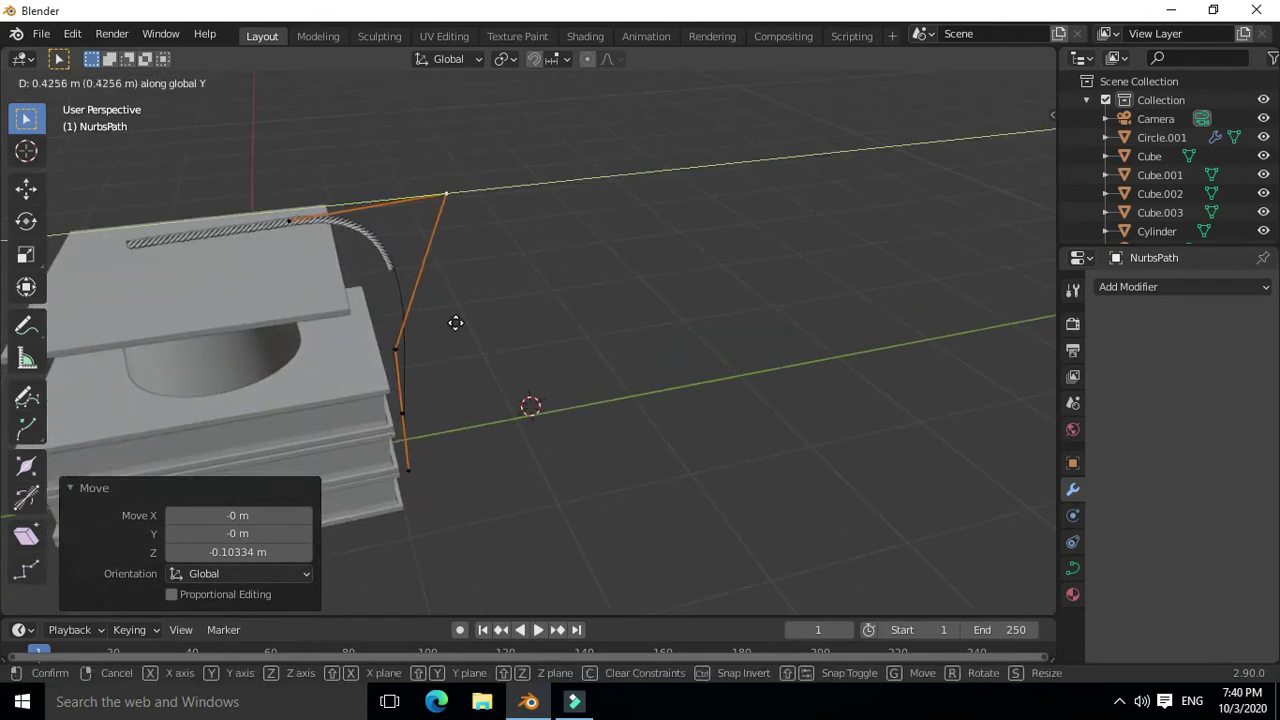
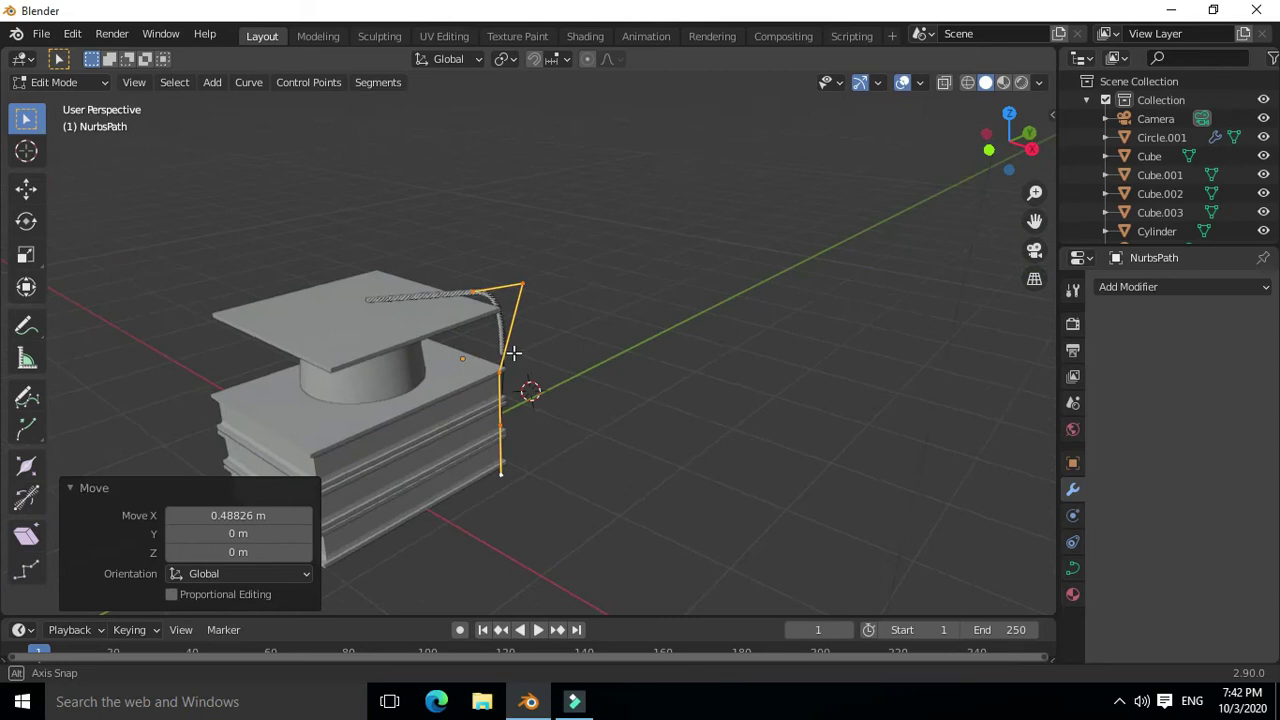
{"action": "key", "text": "r"}
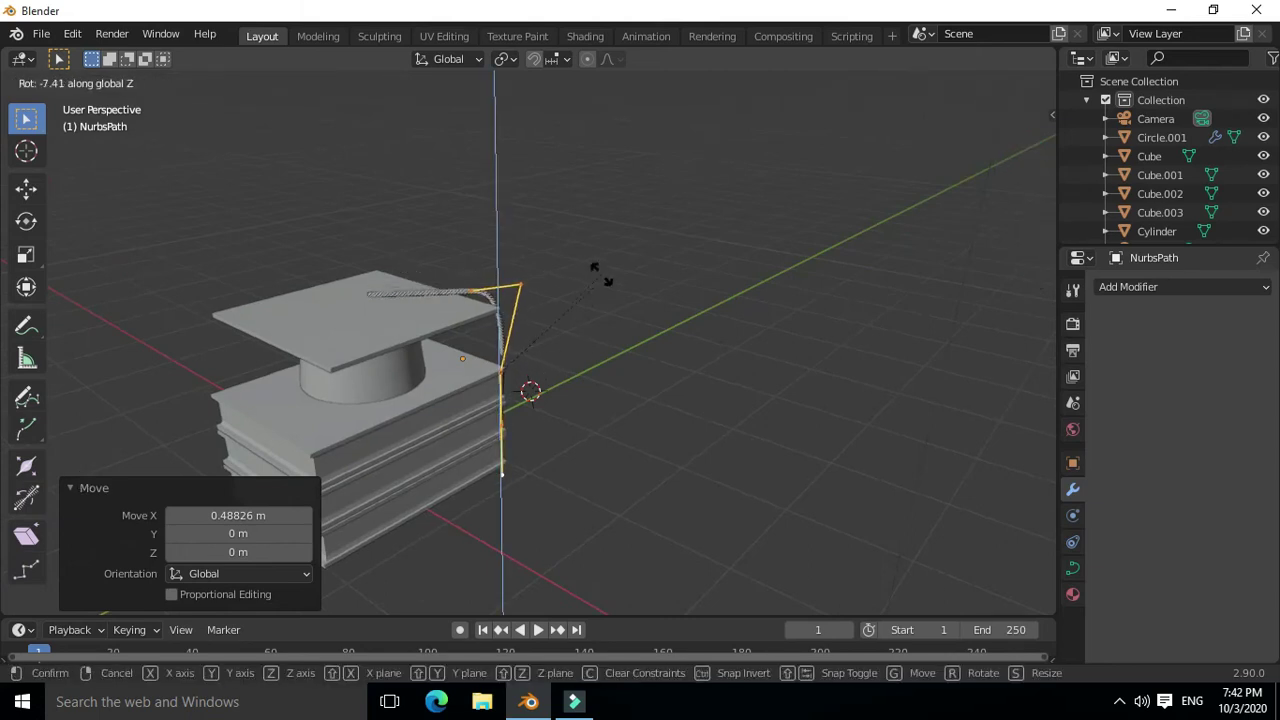
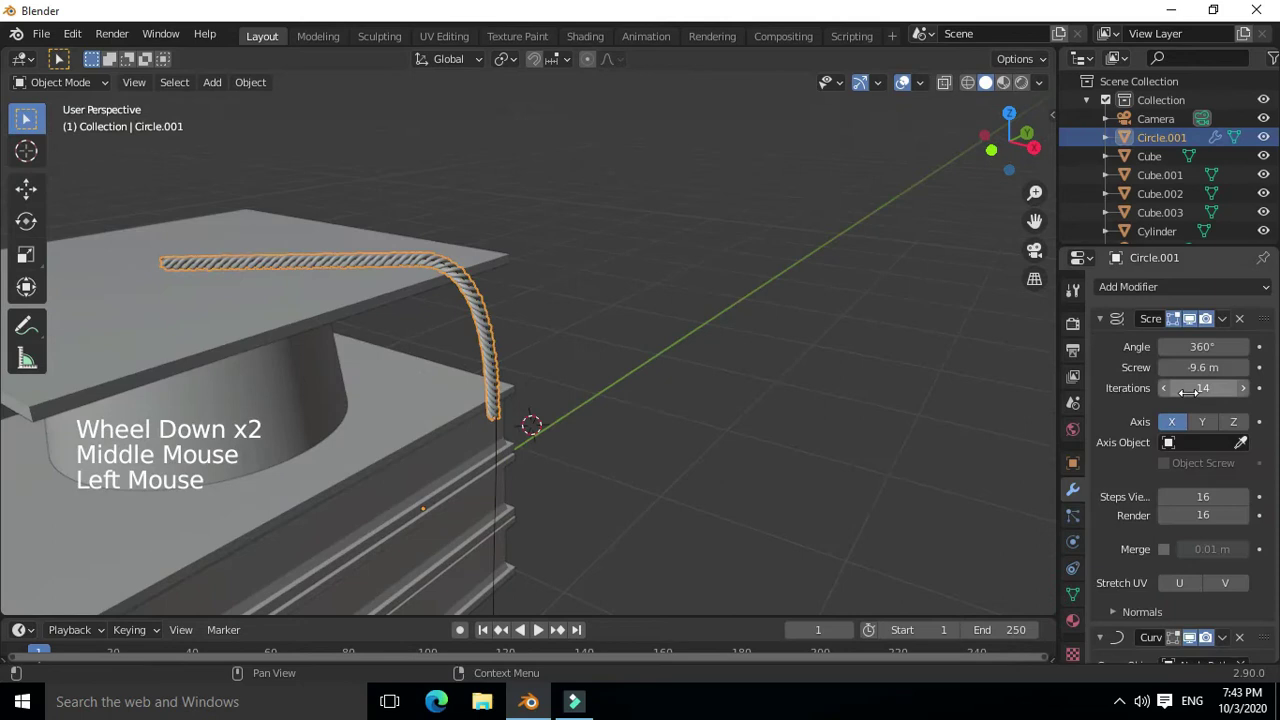
Lower the rope's Screw iterations to 13 twists
{"action": "left_click", "coordinate": [1172, 396]}
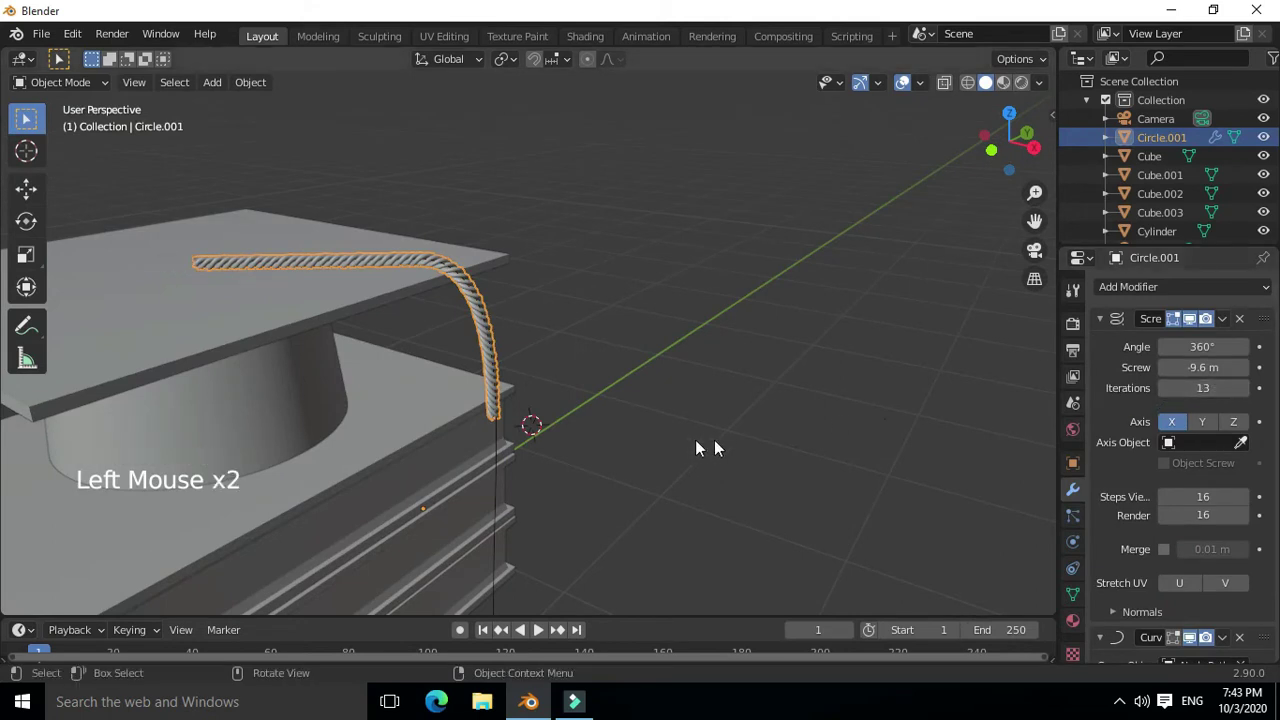
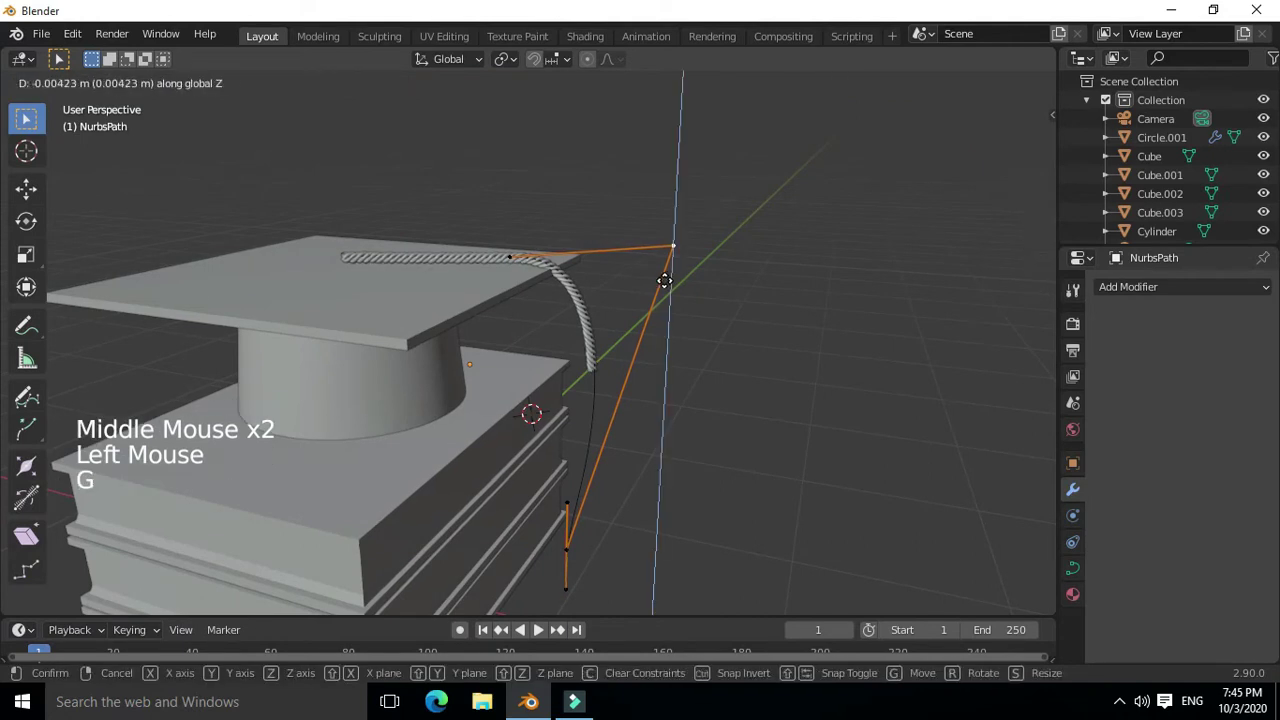
Nudge path points along X so the rope droops smoothly over the cap corner
{"action": "key", "text": "g"}
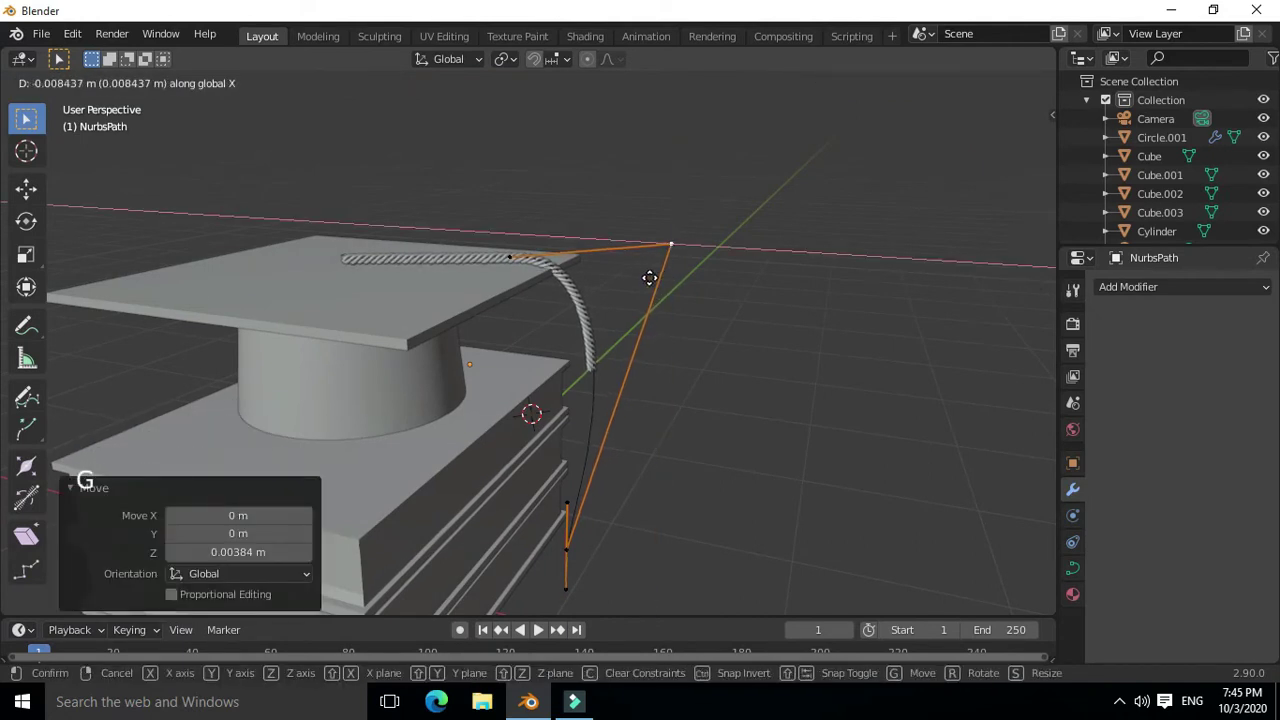
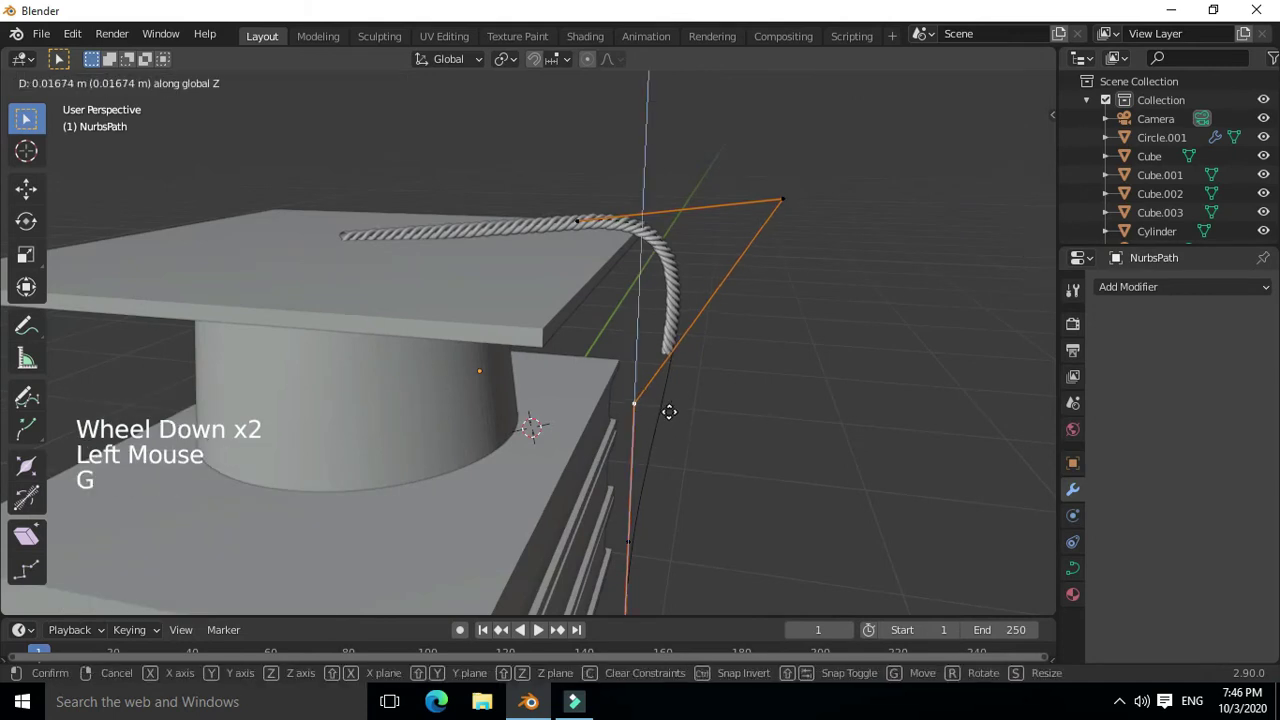
{"action": "key", "text": "g"}
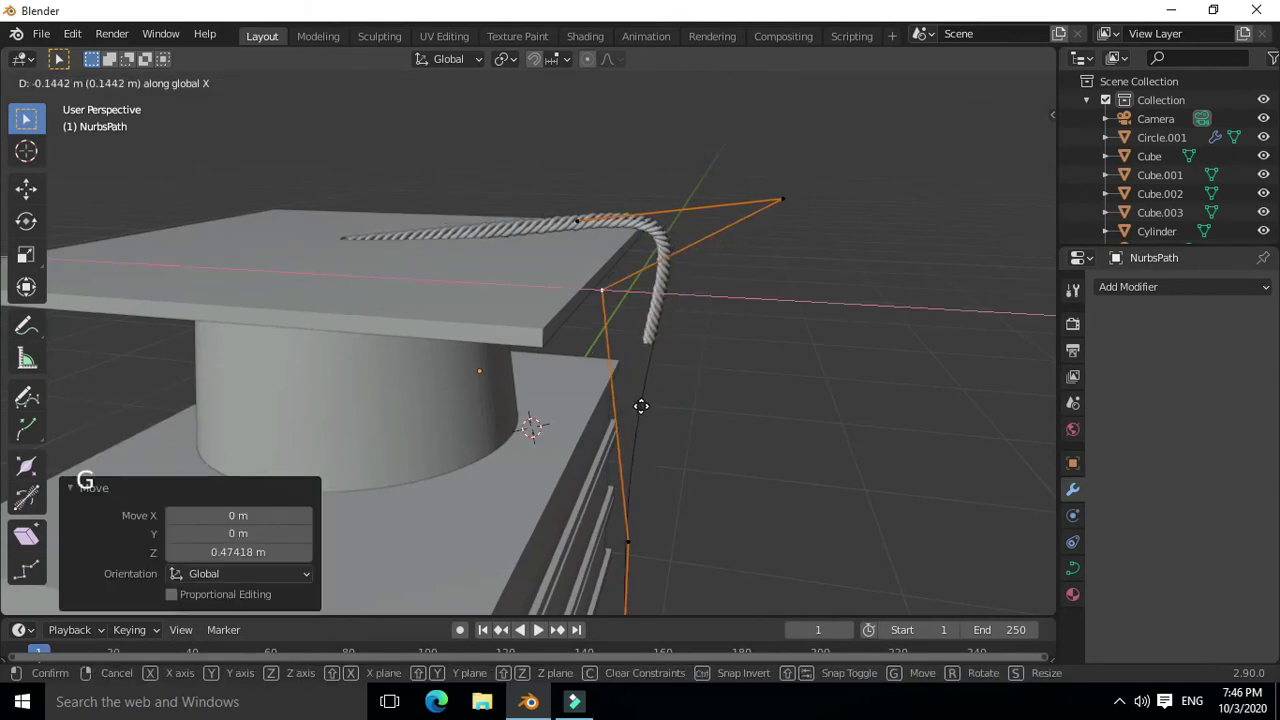
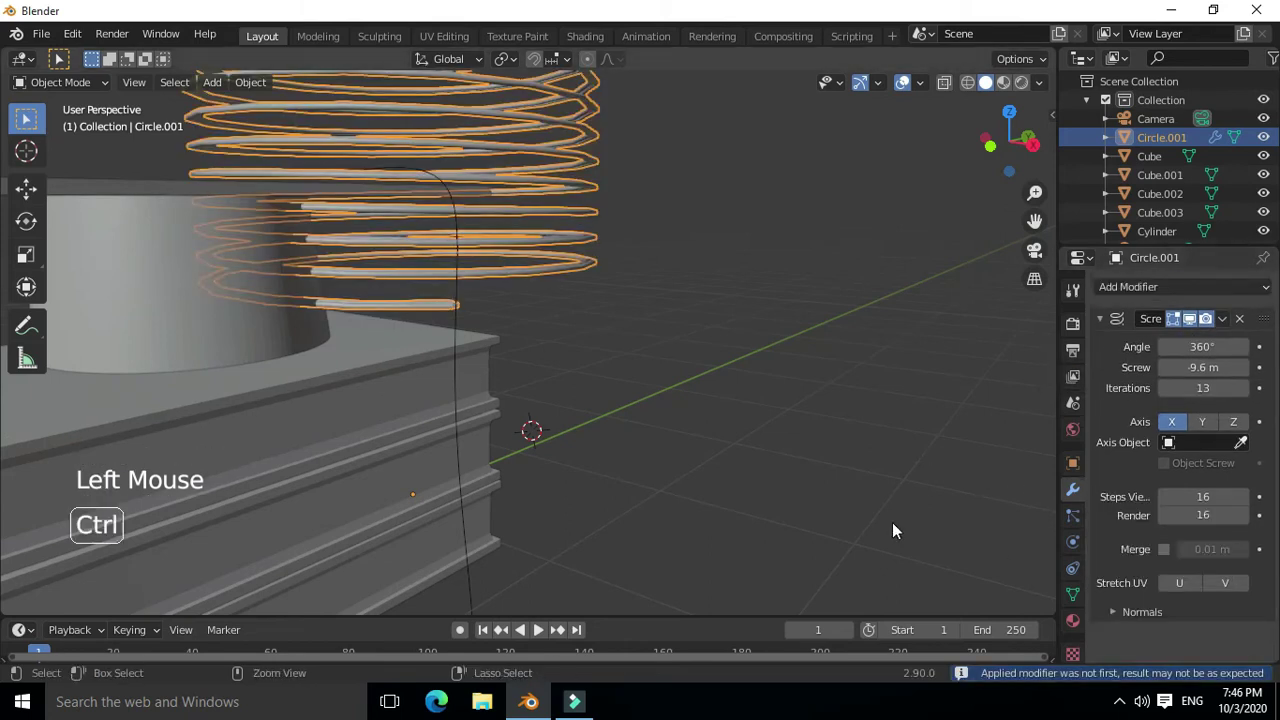
Undo the wrong apply, then apply the Screw modifier before the Curve modifier on the rope
{"action": "key", "text": "ctrl+z"}
{"action": "left_click", "coordinate": [1229, 322]}
{"action": "left_click", "coordinate": [1235, 328]}
{"action": "left_click", "coordinate": [827, 403]}
{"action": "left_click", "coordinate": [469, 336]}
{"action": "left_click", "coordinate": [468, 329]}
{"action": "key", "text": "x"}
{"action": "middle_click", "coordinate": [628, 374]}
{"action": "middle_click", "coordinate": [639, 407]}
{"action": "scroll", "scroll_direction": "down", "scroll_amount": 3}
{"action": "middle_click", "coordinate": [632, 385]}
{"action": "scroll", "scroll_direction": "down", "scroll_amount": 3}
{"action": "middle_click", "coordinate": [621, 458]}
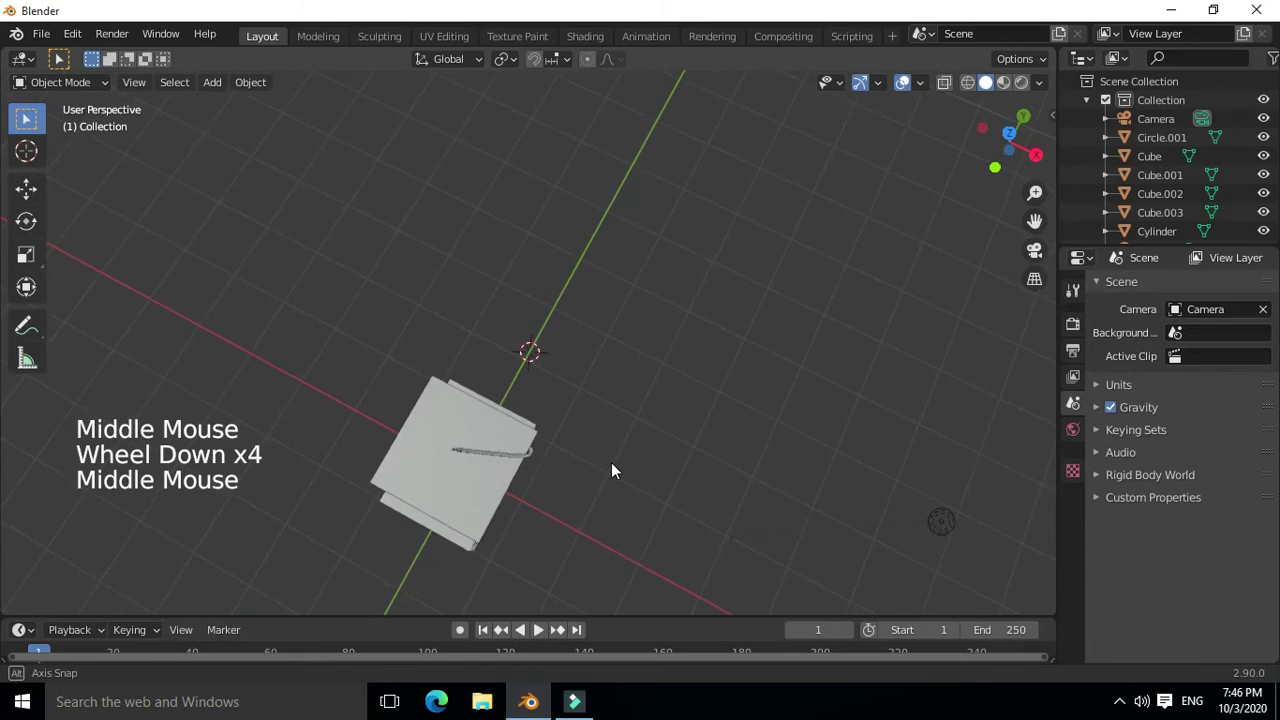
{"action": "scroll", "scroll_direction": "up", "scroll_amount": 3}
Reposition the now-permanent rope mesh so it hangs cleanly from the cap board's edge
{"action": "left_click", "coordinate": [564, 351]}
{"action": "key", "text": "g"}
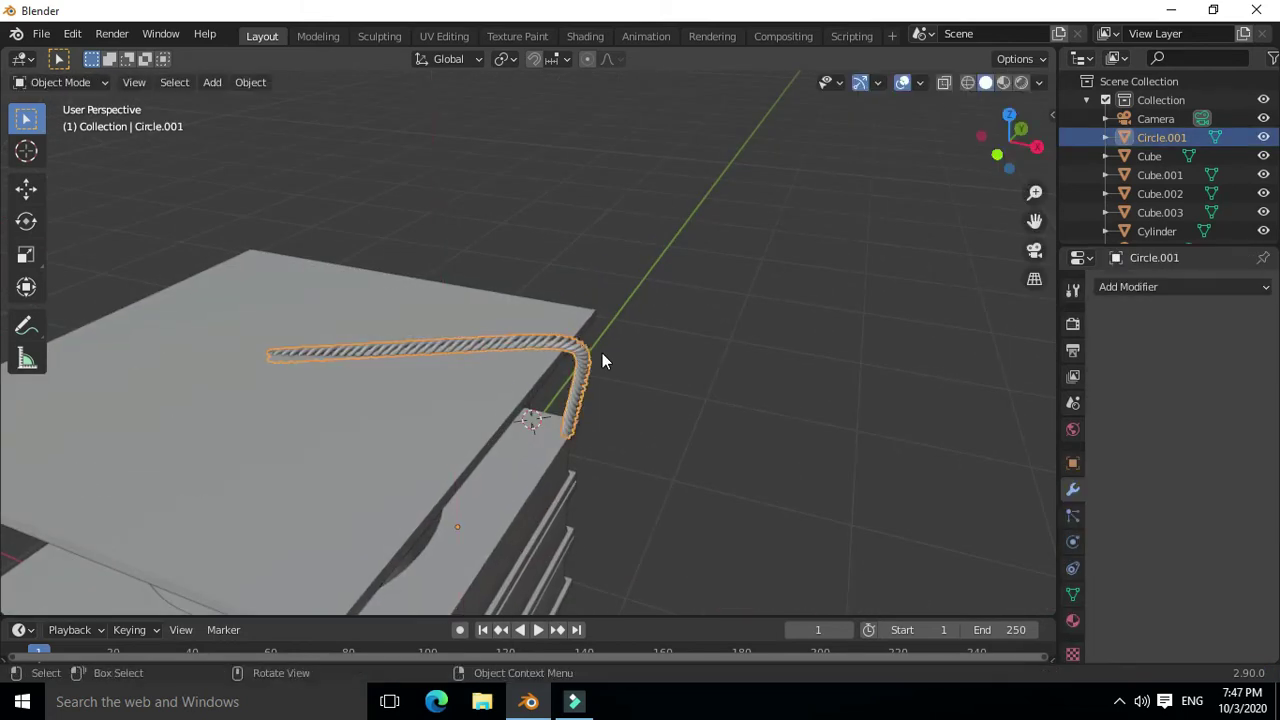
{"action": "key", "text": "g"}
{"action": "middle_click", "coordinate": [620, 353]}
{"action": "scroll", "scroll_direction": "down", "scroll_amount": 3}
{"action": "middle_click", "coordinate": [659, 442]}
{"action": "left_click", "coordinate": [525, 556]}
{"action": "left_click", "coordinate": [580, 509]}
{"action": "key", "text": "g"}
{"action": "left_click", "coordinate": [538, 586]}
{"action": "left_click", "coordinate": [690, 497]}
{"action": "middle_click", "coordinate": [611, 389]}
{"action": "scroll", "scroll_direction": "up", "scroll_amount": 3}
{"action": "middle_click", "coordinate": [517, 387]}
{"action": "left_click", "coordinate": [391, 217]}
{"action": "left_click", "coordinate": [687, 335]}
{"action": "key", "text": "shift+a"}
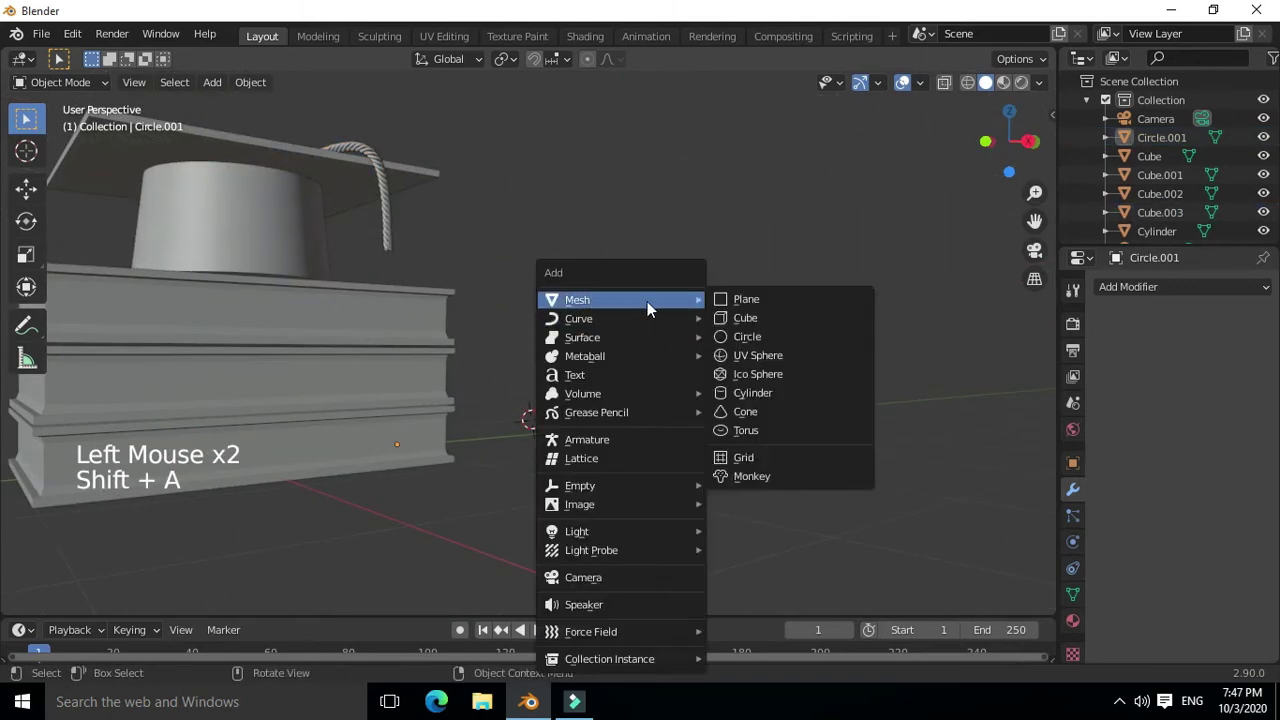
Scale and rotate a test circle, then undo it away
{"action": "middle_click", "coordinate": [585, 454]}
{"action": "key", "text": "s"}
{"action": "middle_click", "coordinate": [574, 510]}
{"action": "scroll", "scroll_direction": "up", "scroll_amount": 3}
{"action": "middle_click", "coordinate": [551, 477]}
{"action": "key", "text": "r"}
{"action": "scroll", "scroll_direction": "up", "scroll_amount": 3}
{"action": "middle_click", "coordinate": [547, 481]}
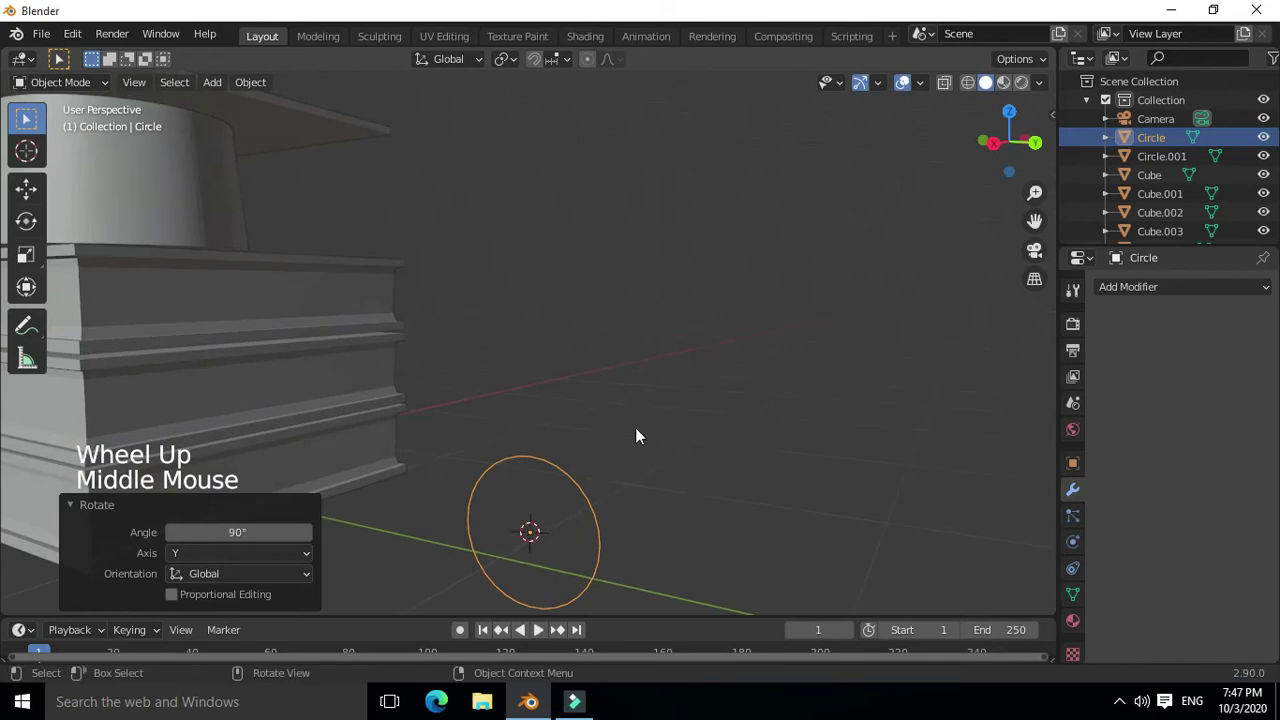
{"action": "middle_click", "coordinate": [620, 457]}
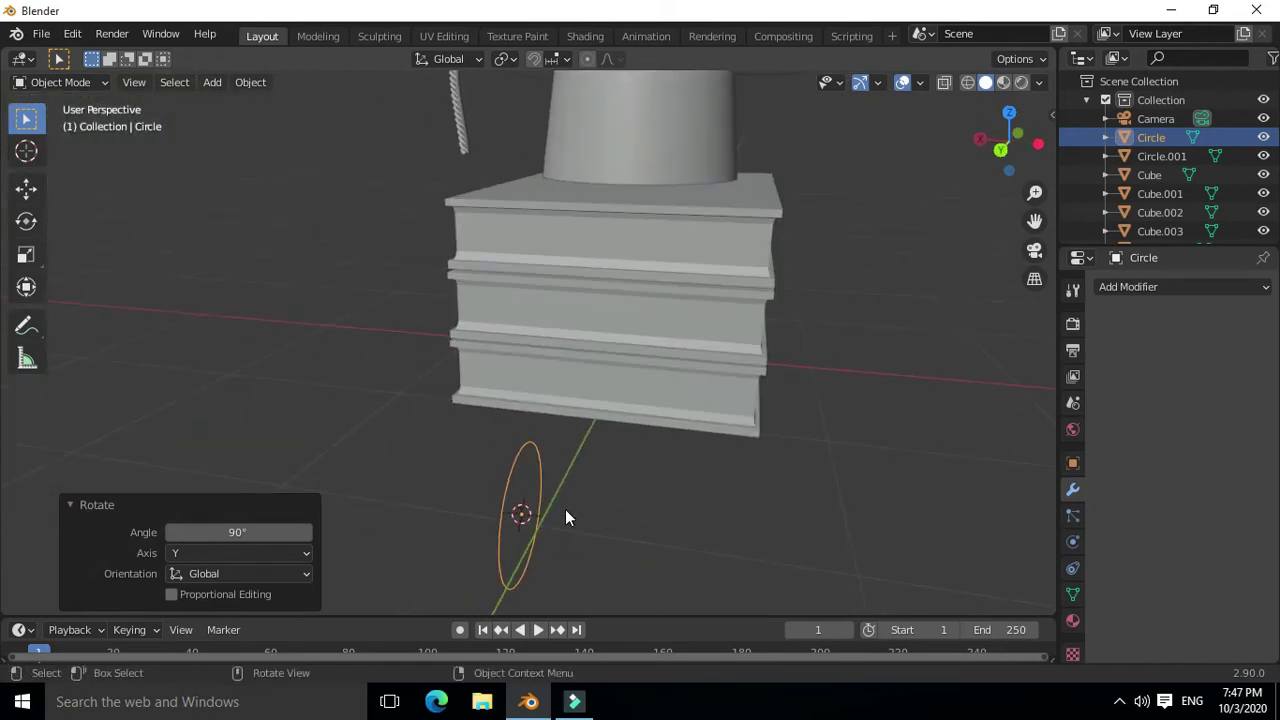
{"action": "key", "text": "ctrl+z"}
{"action": "key", "text": "ctrl+z"}
{"action": "key", "text": "ctrl+z"}
Add a torus, shrink it to a small ring and give it a Screw modifier
{"action": "middle_click", "coordinate": [680, 510]}
{"action": "scroll", "scroll_direction": "down", "scroll_amount": 3}
{"action": "key", "text": "shift+a"}
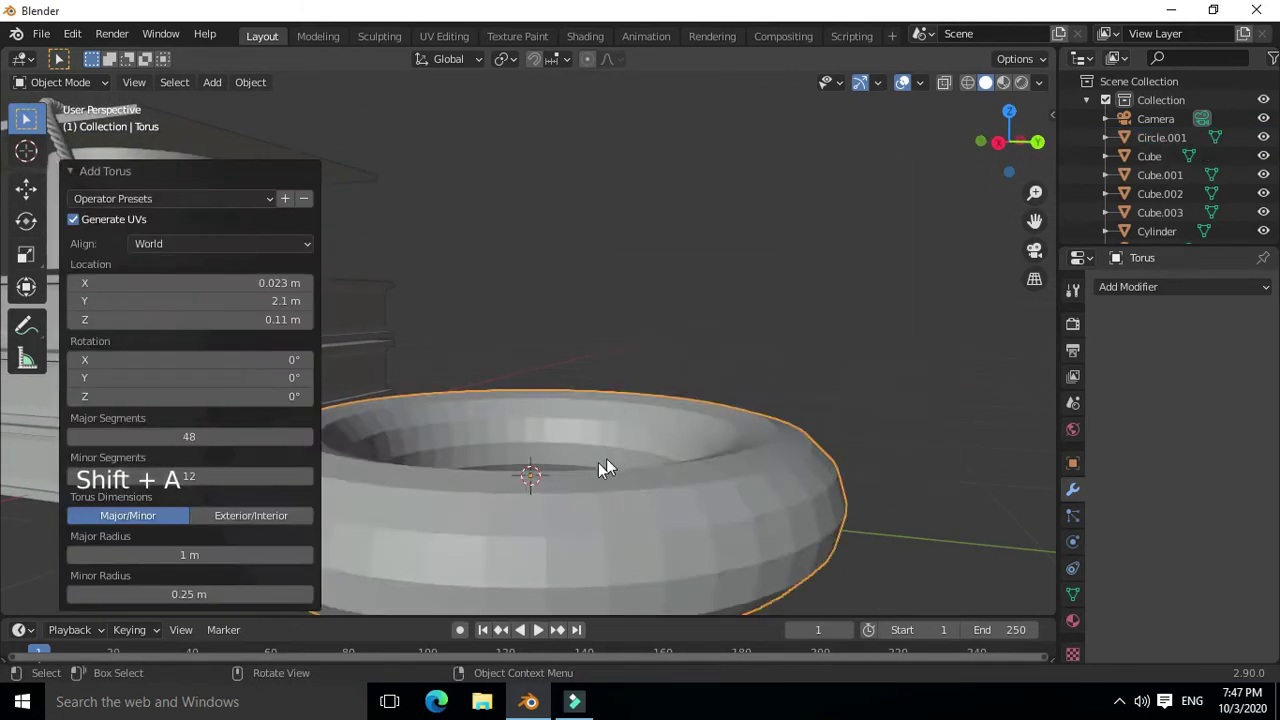
{"action": "middle_click", "coordinate": [597, 476]}
{"action": "scroll", "scroll_direction": "down", "scroll_amount": 3}
{"action": "key", "text": "s"}
{"action": "scroll", "scroll_direction": "down", "scroll_amount": 3}
{"action": "scroll", "scroll_direction": "up", "scroll_amount": 3}
{"action": "left_click", "coordinate": [1148, 290]}
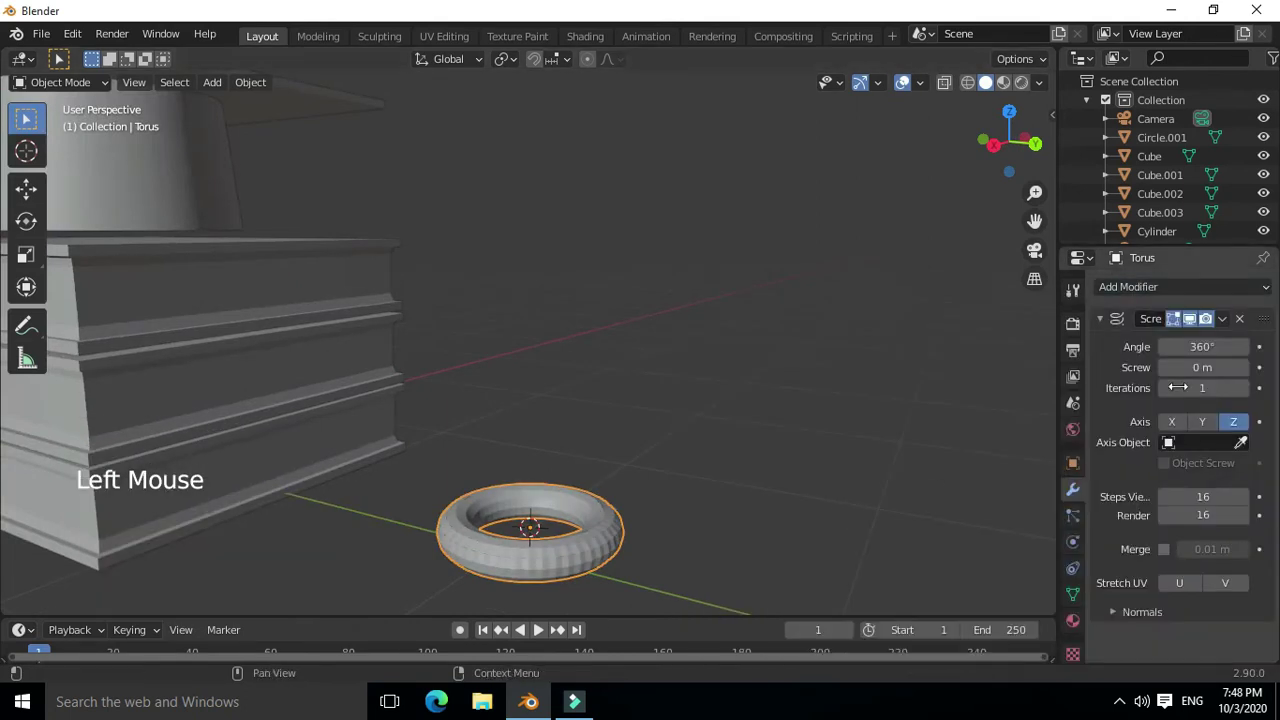
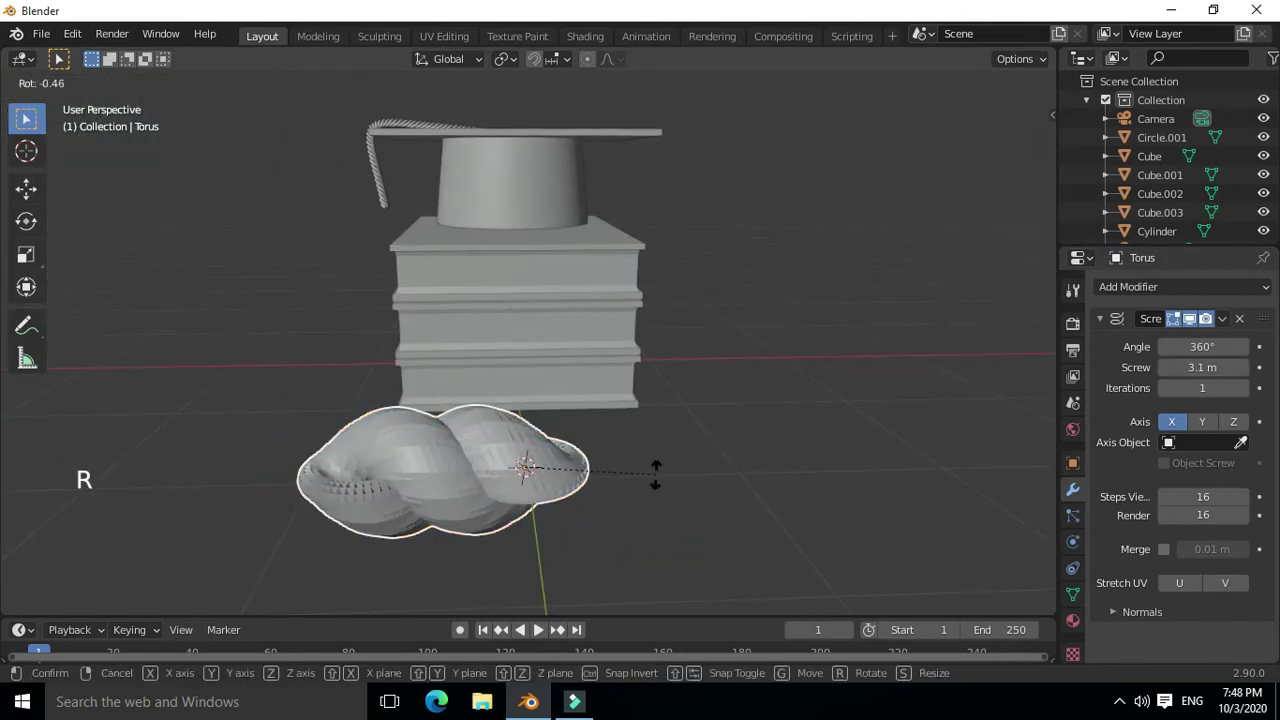
Turn the twisted ring 90 degrees upright, scale it and move it to the rope's end
{"action": "middle_click", "coordinate": [673, 483]}
{"action": "key", "text": "r"}
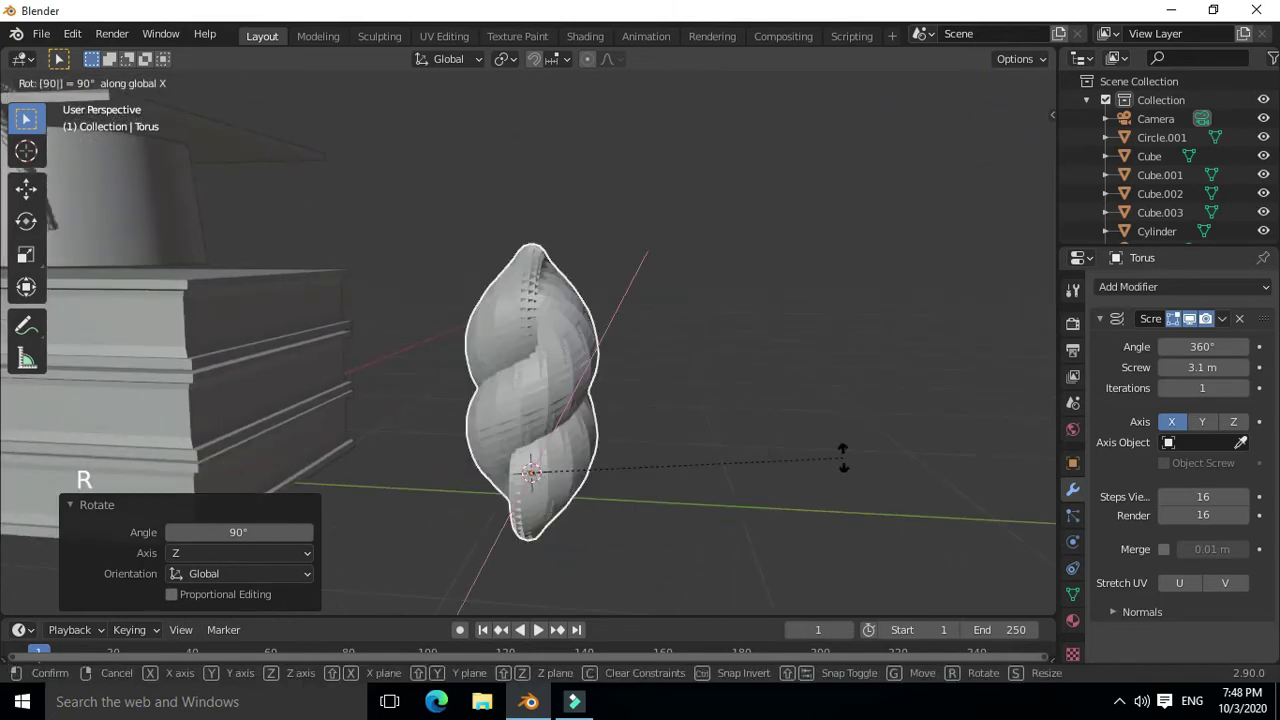
{"action": "scroll", "scroll_direction": "down", "scroll_amount": 3}
{"action": "middle_click", "coordinate": [583, 427]}
{"action": "key", "text": "s"}
{"action": "middle_click", "coordinate": [636, 397]}
{"action": "key", "text": "g"}
{"action": "middle_click", "coordinate": [458, 354]}
{"action": "key", "text": "g"}
{"action": "key", "text": "g"}
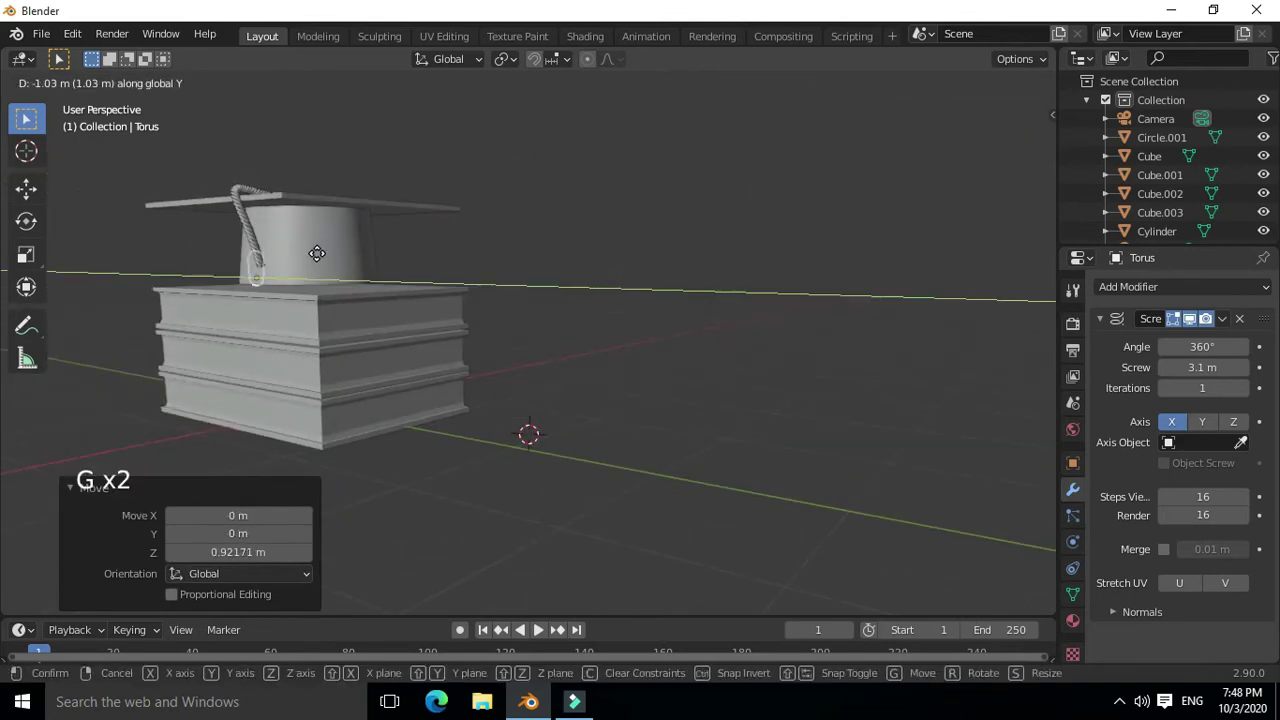
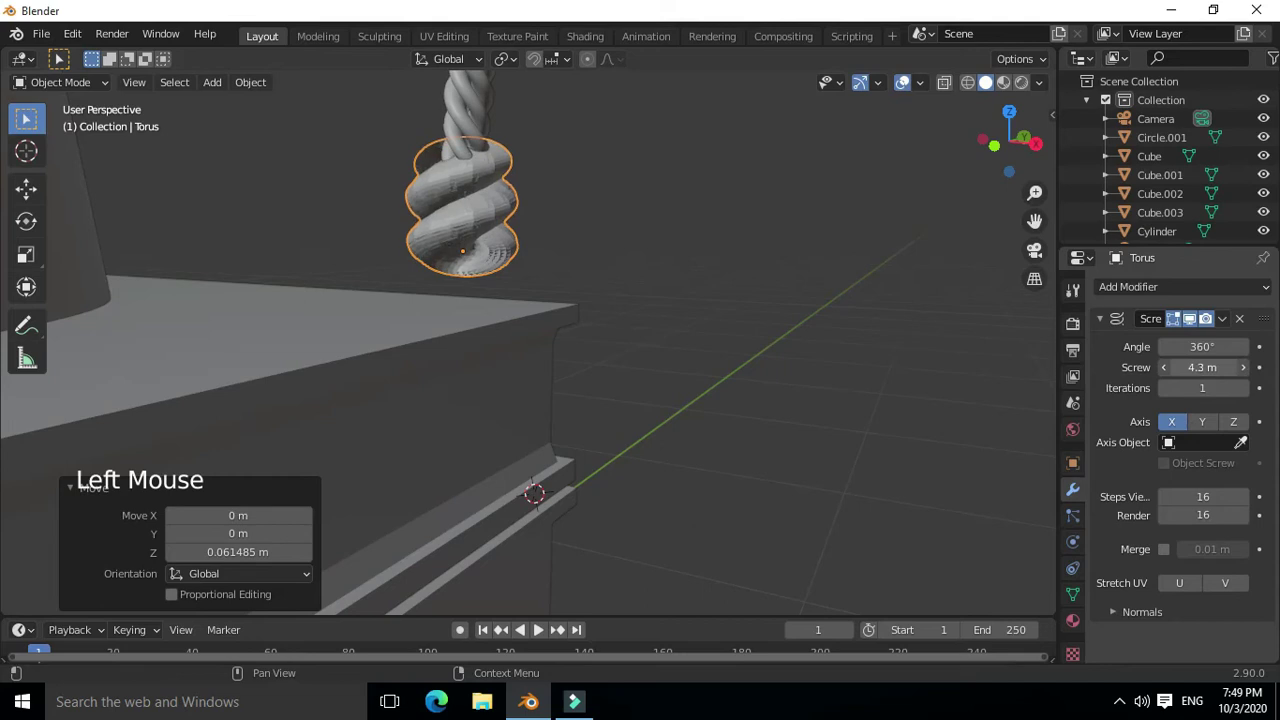
Resize the knot ring and set its screw to 4.6 m offset with 2 iterations
{"action": "key", "text": "s"}
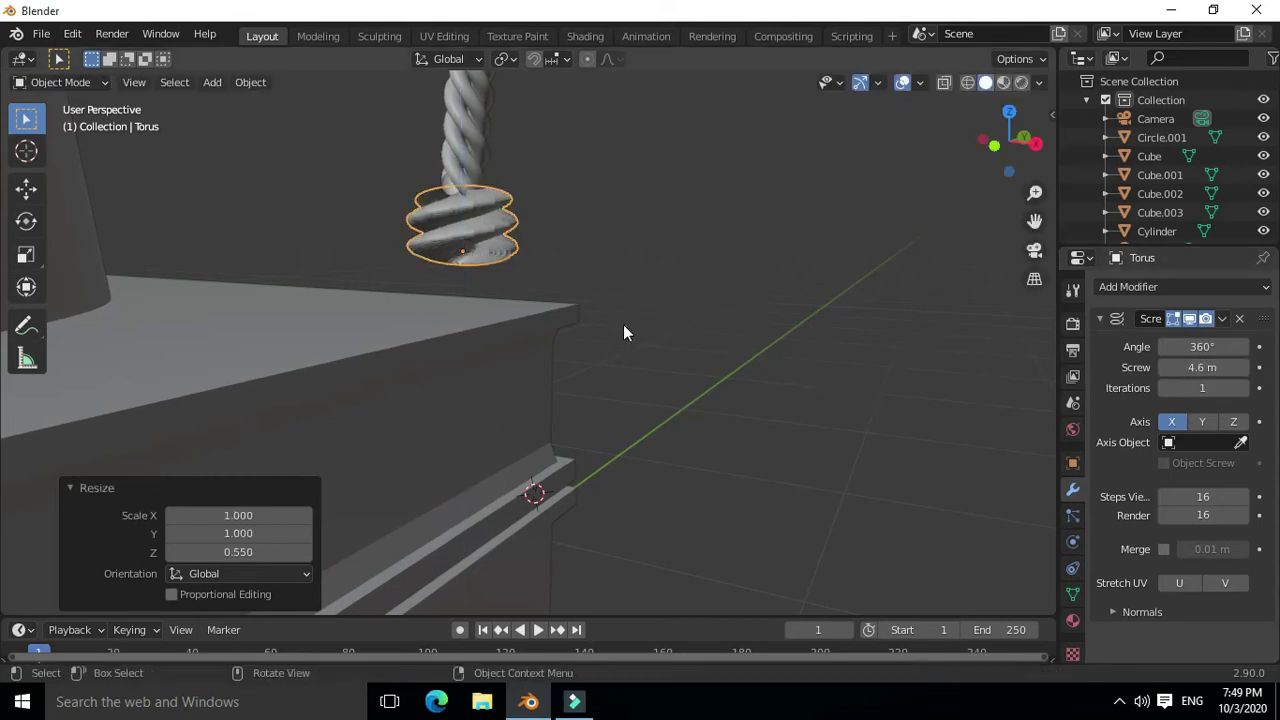
{"action": "left_click", "coordinate": [1254, 398]}
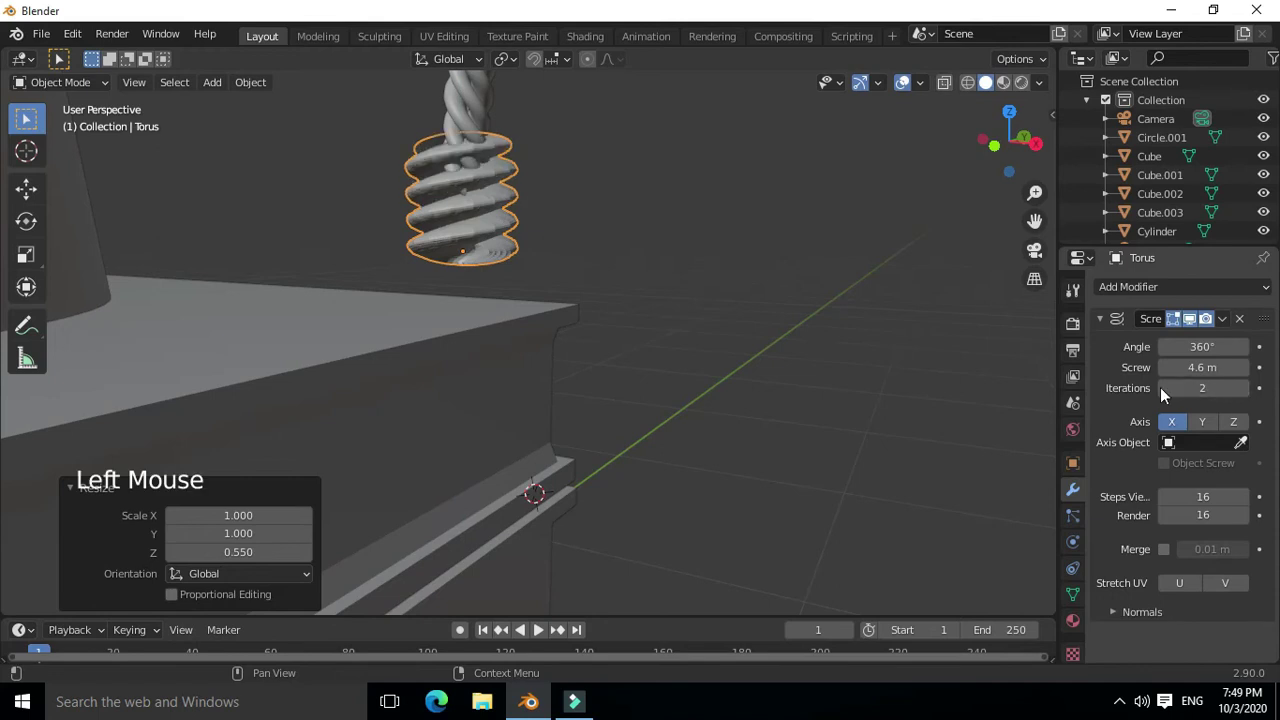
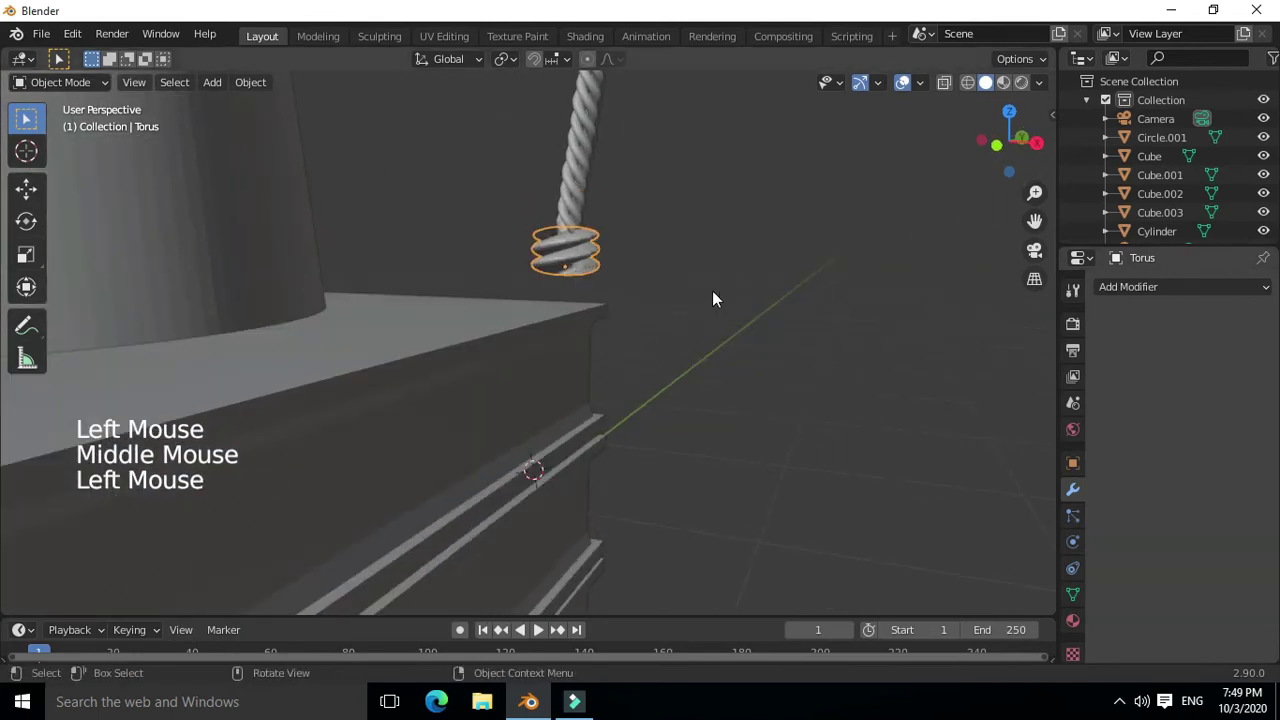
Add another torus below the knot and shrink it small
{"action": "left_click", "coordinate": [586, 264]}
{"action": "middle_click", "coordinate": [601, 308]}
{"action": "scroll", "scroll_direction": "down", "scroll_amount": 3}
{"action": "middle_click", "coordinate": [603, 292]}
{"action": "scroll", "scroll_direction": "up", "scroll_amount": 3}
{"action": "middle_click", "coordinate": [600, 301]}
{"action": "scroll", "scroll_direction": "down", "scroll_amount": 3}
{"action": "scroll", "scroll_direction": "down", "scroll_amount": 3}
{"action": "middle_click", "coordinate": [627, 200]}
{"action": "key", "text": "shift+a"}
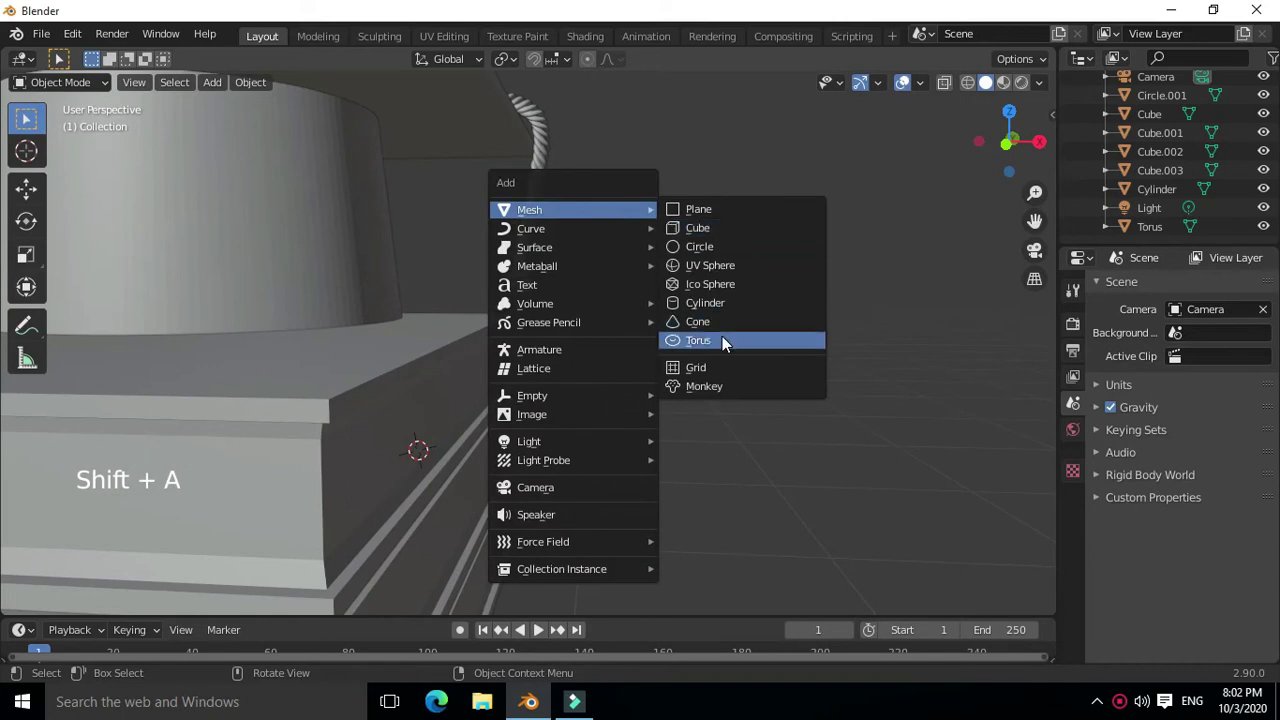
{"action": "scroll", "scroll_direction": "down", "scroll_amount": 3}
{"action": "middle_click", "coordinate": [555, 348]}
{"action": "key", "text": "s"}
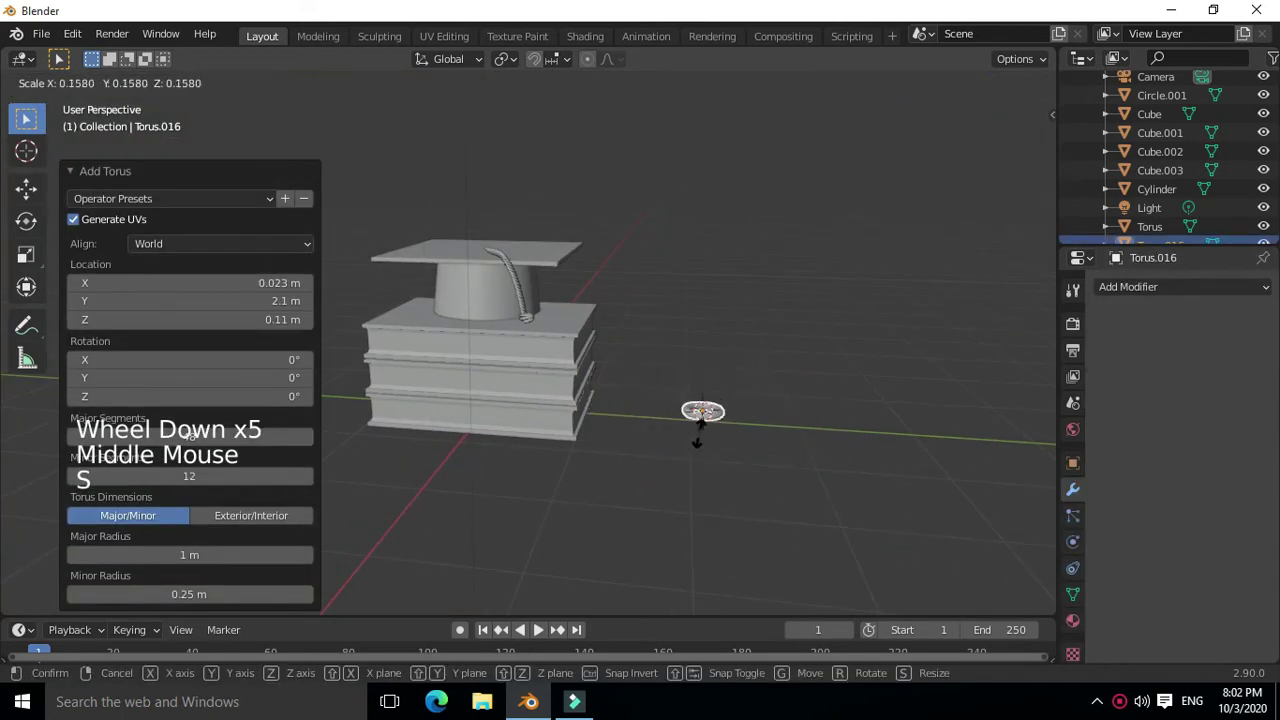
{"action": "scroll", "scroll_direction": "up", "scroll_amount": 3}
{"action": "key", "text": "`"}
{"action": "scroll", "scroll_direction": "up", "scroll_amount": 3}
Give the torus a Screw modifier on Y with a 3.6 m offset and 5 iterations
{"action": "left_click", "coordinate": [1219, 298]}
{"action": "left_click", "coordinate": [1209, 427]}
{"action": "left_click", "coordinate": [1169, 431]}
{"action": "scroll", "scroll_direction": "down", "scroll_amount": 3}
{"action": "middle_click", "coordinate": [689, 471]}
{"action": "double_click", "coordinate": [1207, 398]}
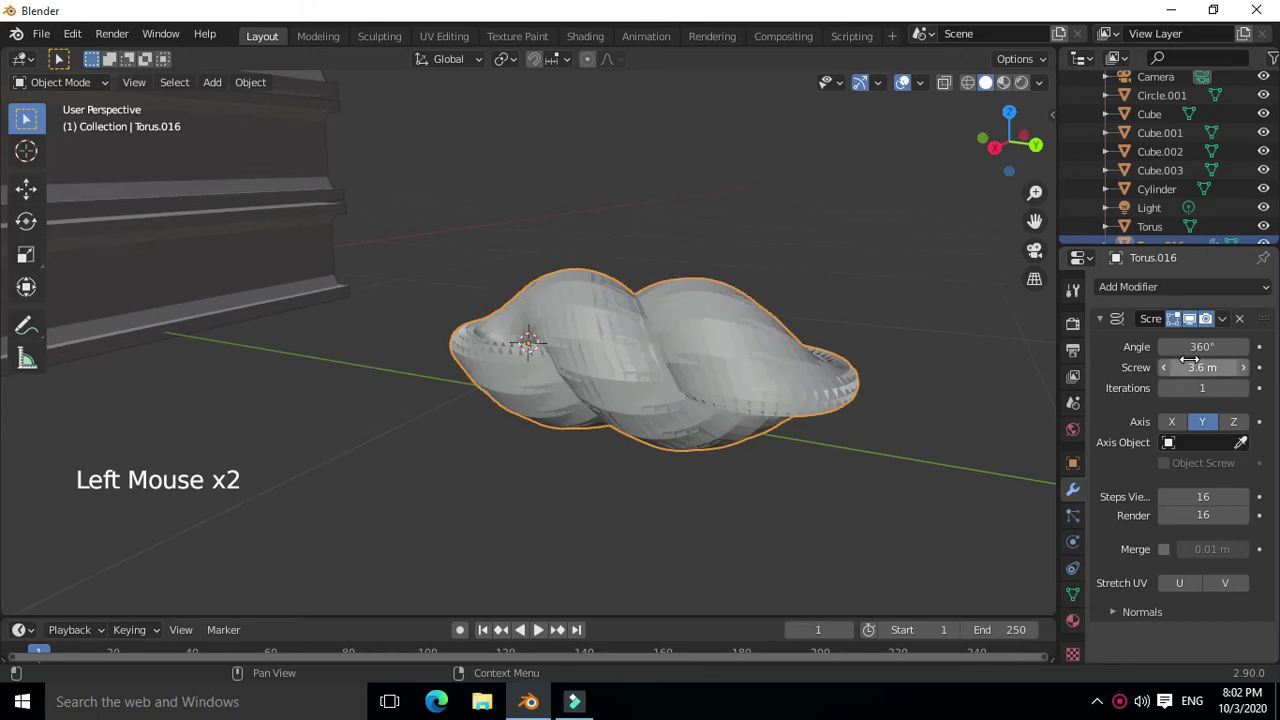
Rotate the new strand upright and slide it along X under the knot
{"action": "scroll", "scroll_direction": "down", "scroll_amount": 3}
{"action": "middle_click", "coordinate": [669, 406]}
{"action": "key", "text": "r"}
{"action": "scroll", "scroll_direction": "down", "scroll_amount": 3}
{"action": "middle_click", "coordinate": [575, 362]}
{"action": "middle_click", "coordinate": [645, 385]}
{"action": "middle_click", "coordinate": [608, 447]}
{"action": "key", "text": "g"}
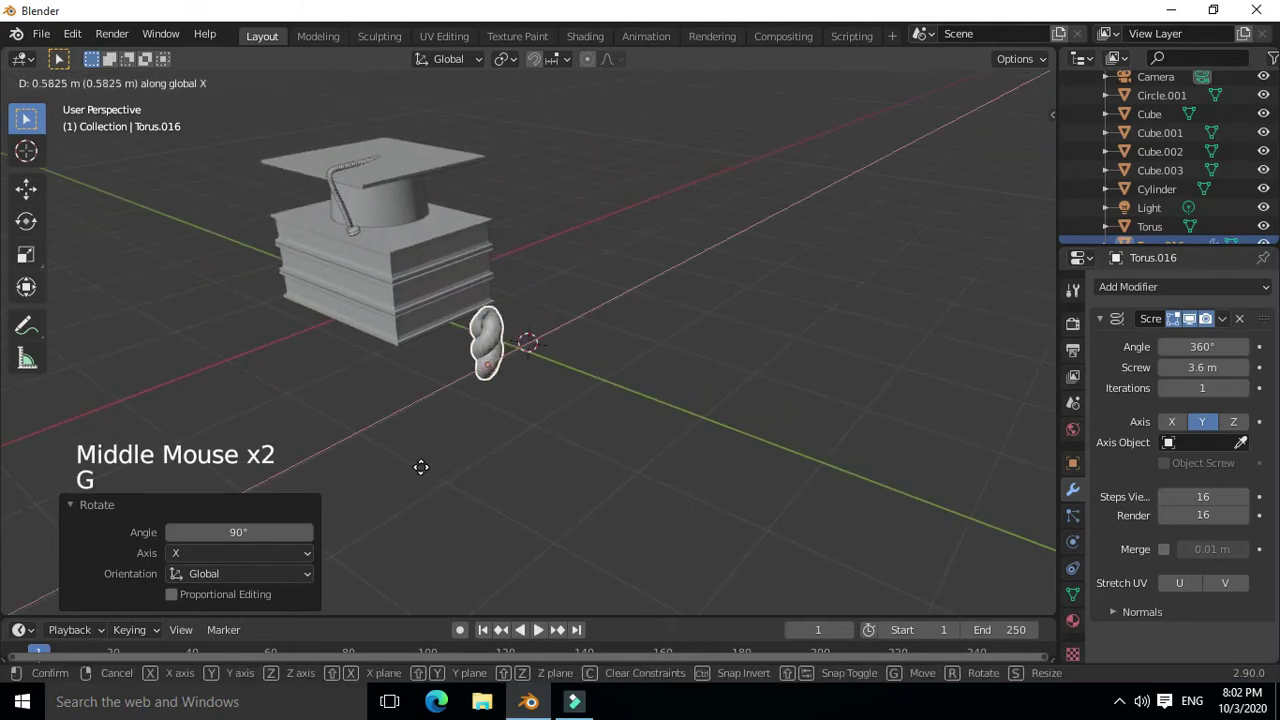
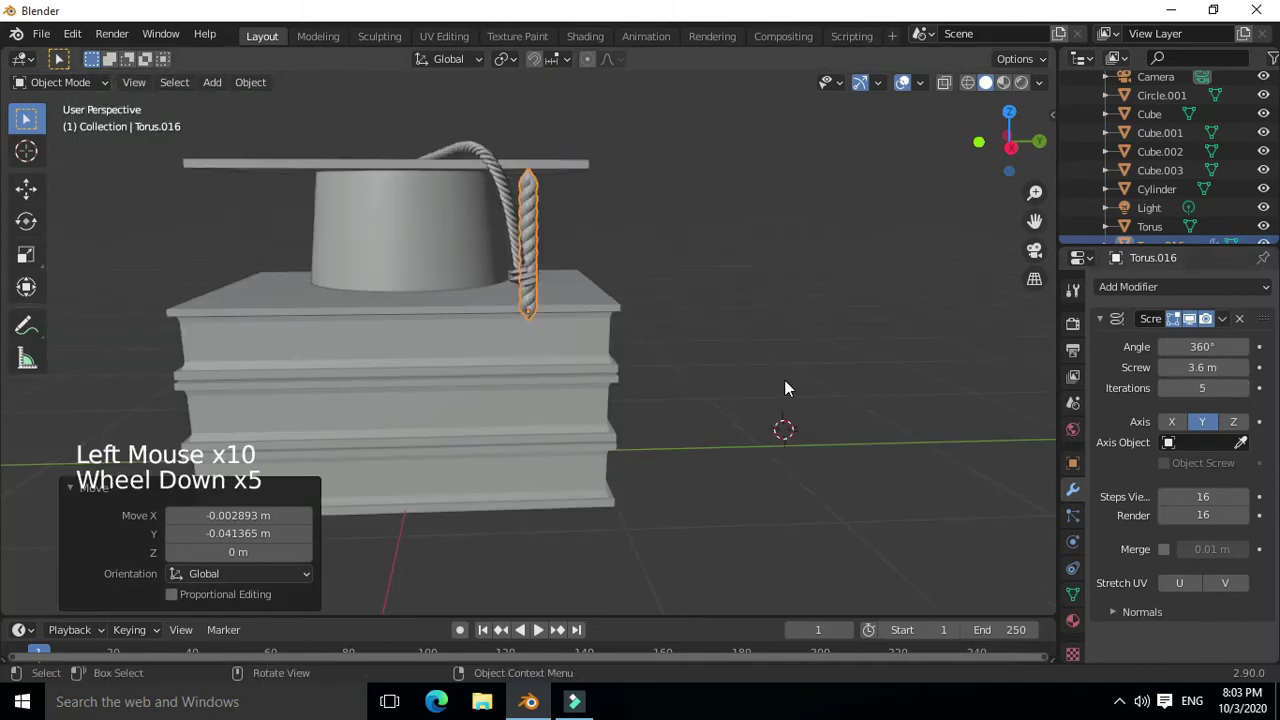
Scale and move the twisted strand straight along Z to sit just beneath the knot
{"action": "key", "text": "g"}
{"action": "key", "text": "s"}
{"action": "key", "text": "g"}
{"action": "middle_click", "coordinate": [624, 370]}
{"action": "scroll", "scroll_direction": "up", "scroll_amount": 3}
{"action": "middle_click", "coordinate": [622, 381]}
{"action": "scroll", "scroll_direction": "down", "scroll_amount": 3}
{"action": "middle_click", "coordinate": [636, 392]}
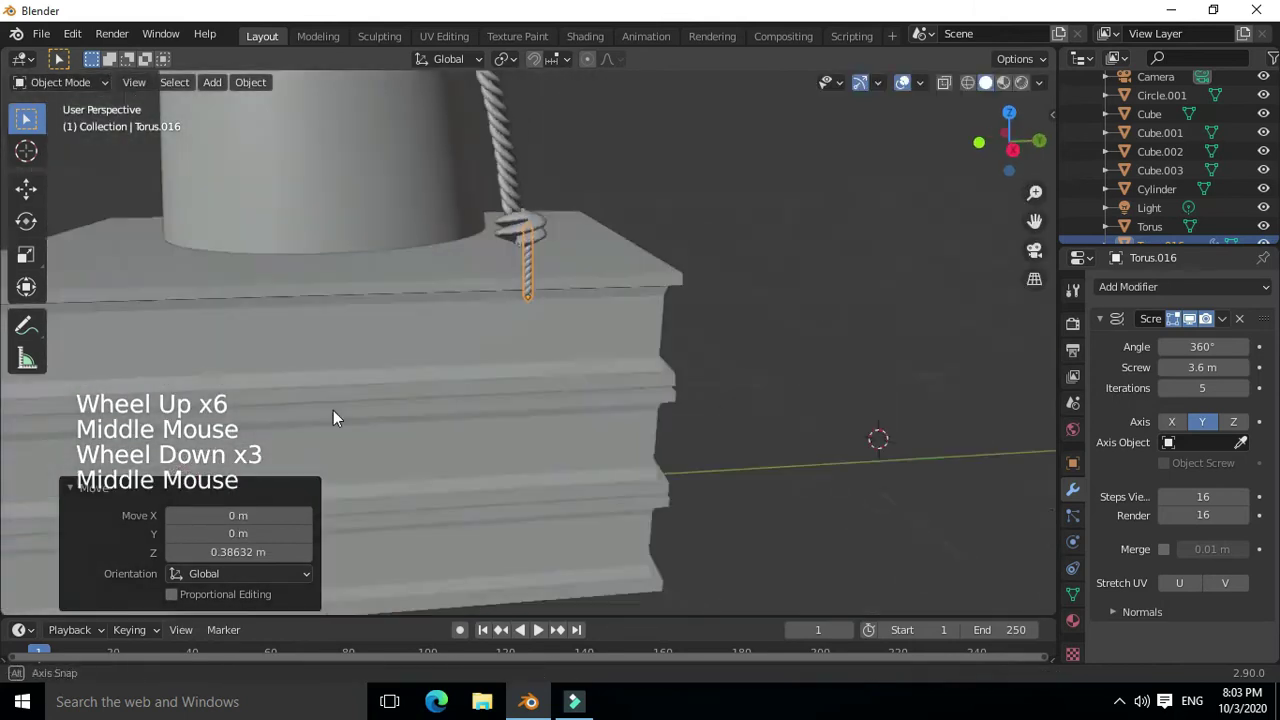
{"action": "key", "text": "s"}
{"action": "key", "text": "g"}
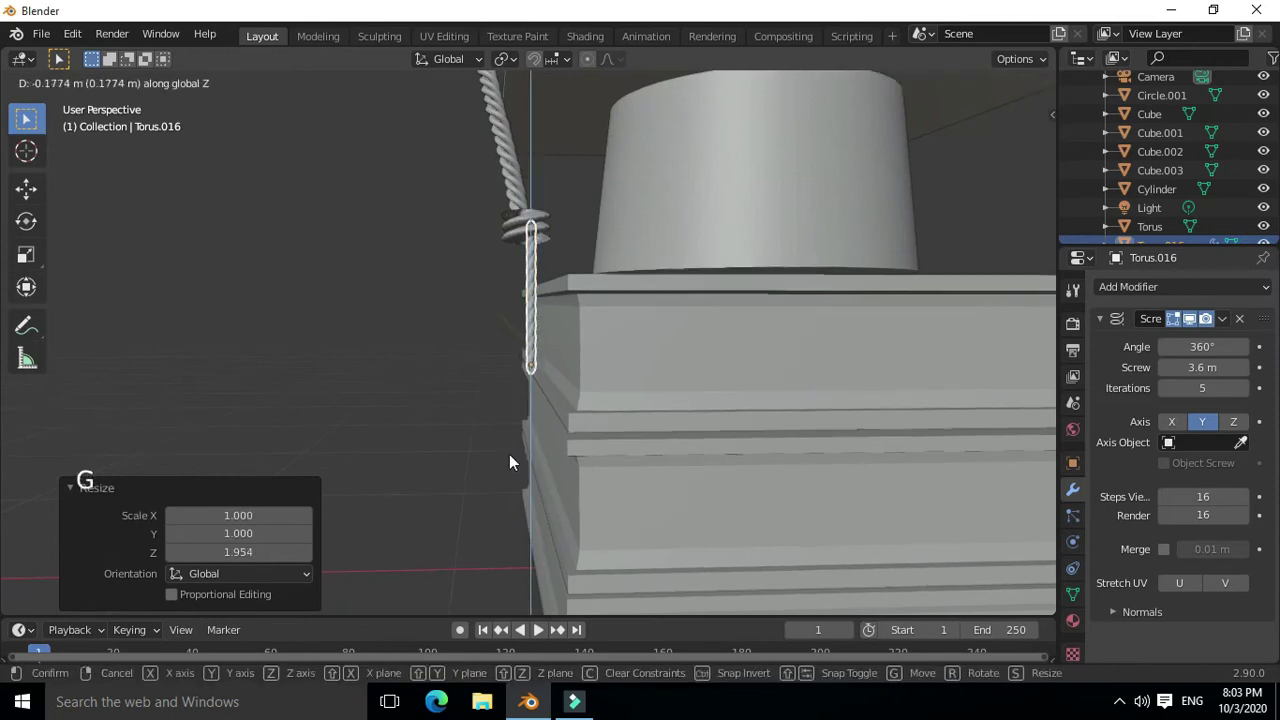
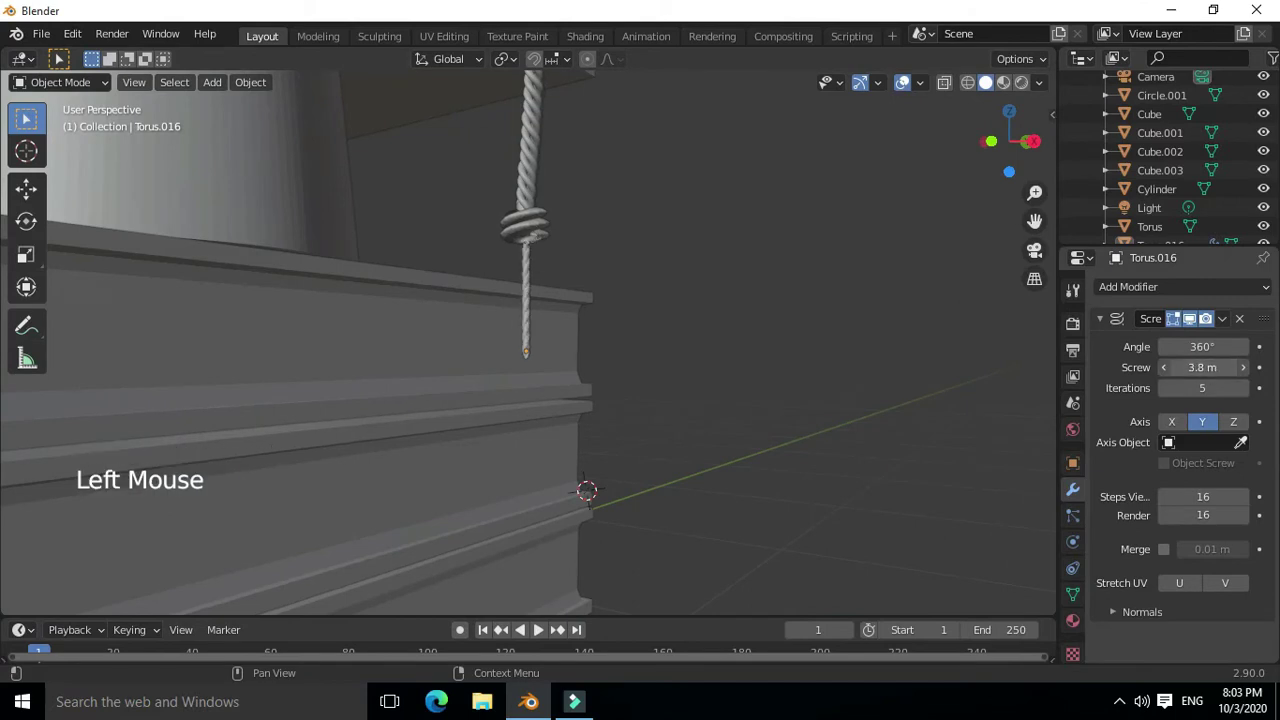
Raise the strand's Screw distance to 3.9 m and Iterations to 6
{"action": "scroll", "scroll_direction": "down", "scroll_amount": 3}
{"action": "middle_click", "coordinate": [827, 422]}
{"action": "scroll", "scroll_direction": "up", "scroll_amount": 3}
{"action": "left_click", "coordinate": [1252, 395]}
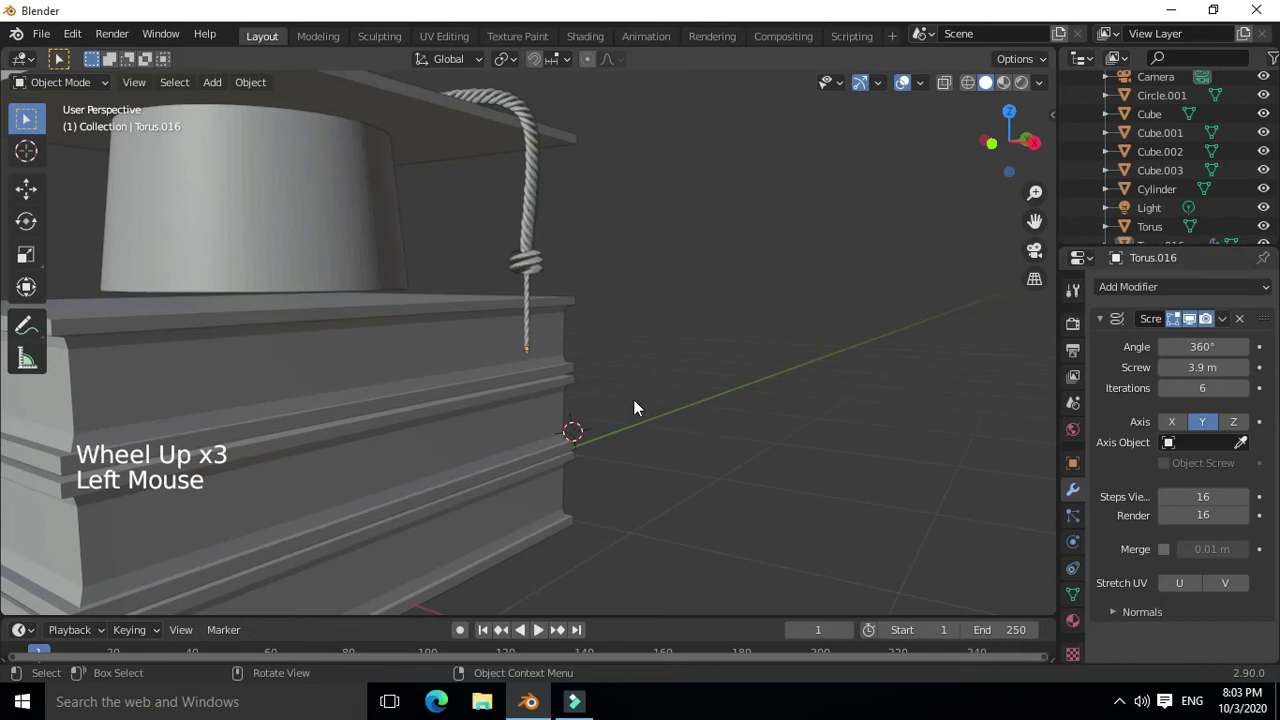
{"action": "left_click", "coordinate": [1231, 323]}
{"action": "left_click", "coordinate": [597, 395]}
{"action": "middle_click", "coordinate": [633, 384]}
{"action": "middle_click", "coordinate": [630, 386]}
{"action": "scroll", "scroll_direction": "down", "scroll_amount": 3}
{"action": "middle_click", "coordinate": [540, 411]}
Apply the Screw modifier with Ctrl+A and fine-tune the strand's placement under the knot
{"action": "left_click", "coordinate": [542, 332]}
{"action": "key", "text": "g"}
{"action": "left_click", "coordinate": [633, 328]}
{"action": "middle_click", "coordinate": [548, 343]}
{"action": "scroll", "scroll_direction": "up", "scroll_amount": 3}
{"action": "left_click", "coordinate": [525, 330]}
{"action": "middle_click", "coordinate": [585, 328]}
{"action": "middle_click", "coordinate": [642, 331]}
{"action": "left_click", "coordinate": [535, 329]}
{"action": "middle_click", "coordinate": [599, 331]}
{"action": "middle_click", "coordinate": [570, 346]}
Duplicate the twisted strand with Shift+D, placing the first copies beside the original
{"action": "key", "text": "g"}
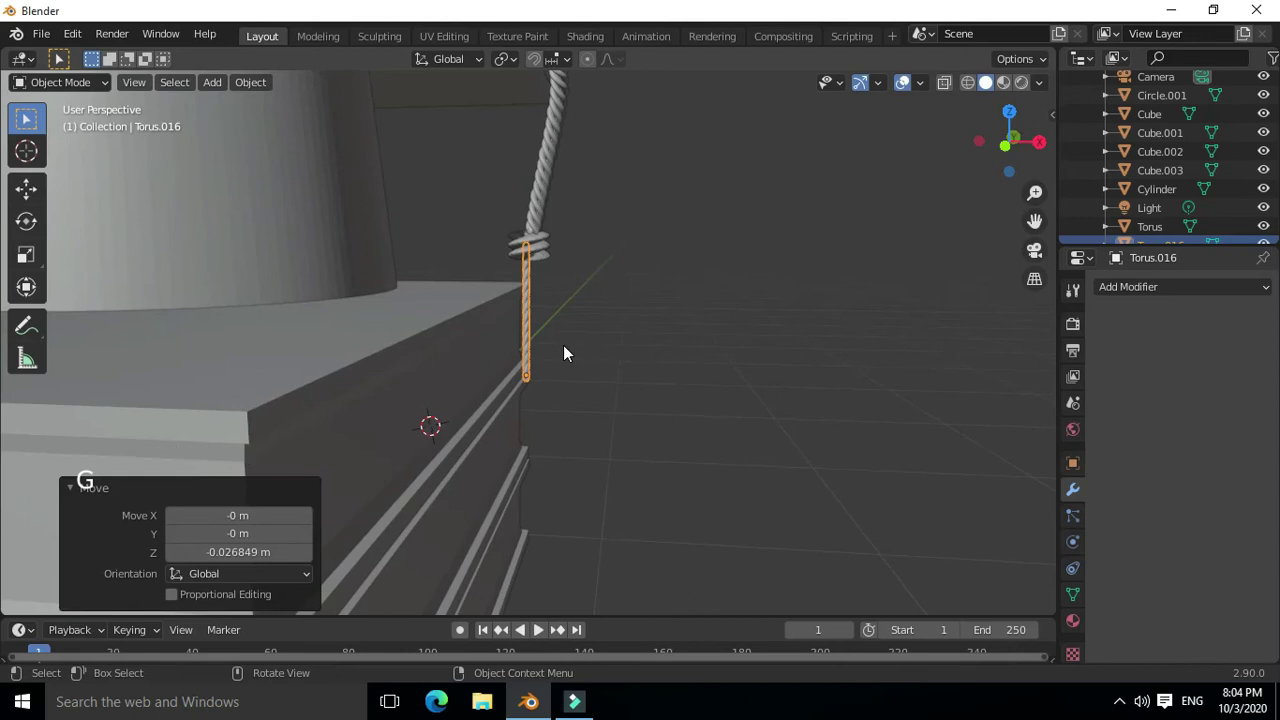
{"action": "key", "text": "shift+d"}
{"action": "key", "text": "shift+d"}
{"action": "key", "text": "shift+d"}
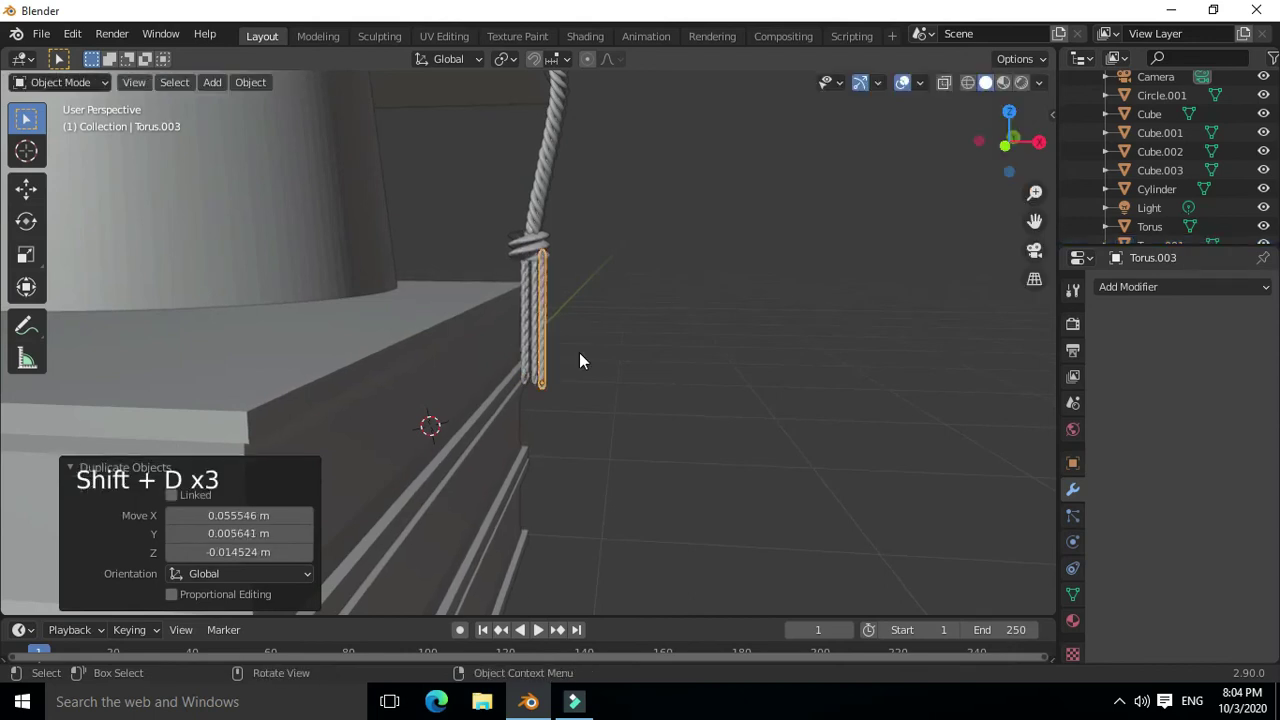
{"action": "key", "text": "shift+d"}
{"action": "key", "text": "shift+d"}
{"action": "middle_click", "coordinate": [528, 360]}
{"action": "key", "text": "shift+d"}
{"action": "key", "text": "shift+d"}
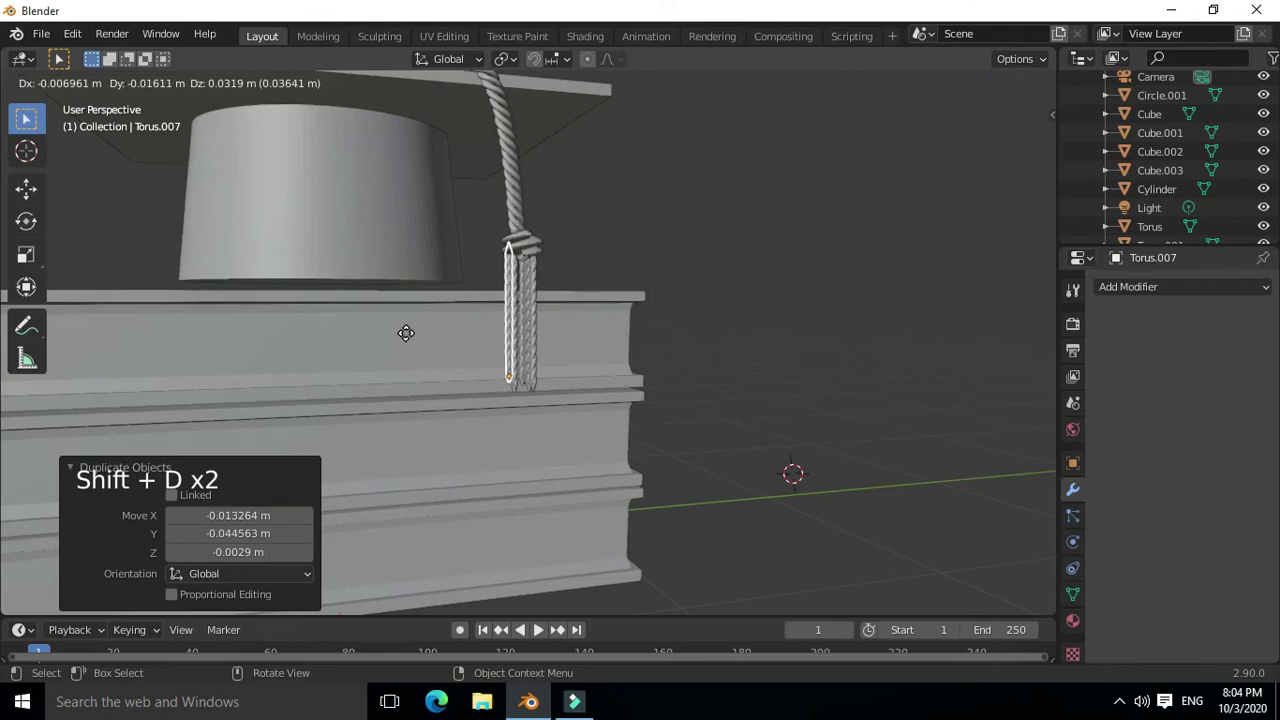
Add further strand copies and position them in a ring around the knot
{"action": "middle_click", "coordinate": [477, 368]}
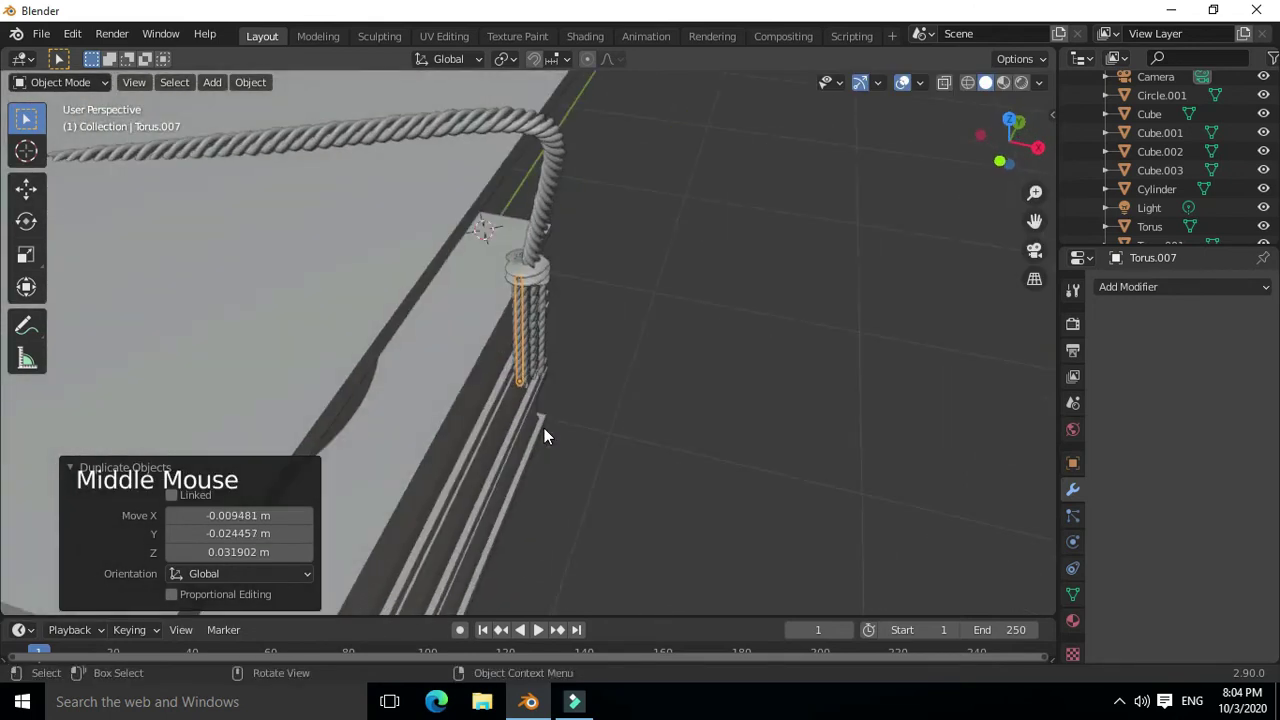
{"action": "key", "text": "shift+d"}
{"action": "middle_click", "coordinate": [547, 426]}
{"action": "key", "text": "shift+d"}
{"action": "middle_click", "coordinate": [299, 464]}
{"action": "key", "text": "shift+d"}
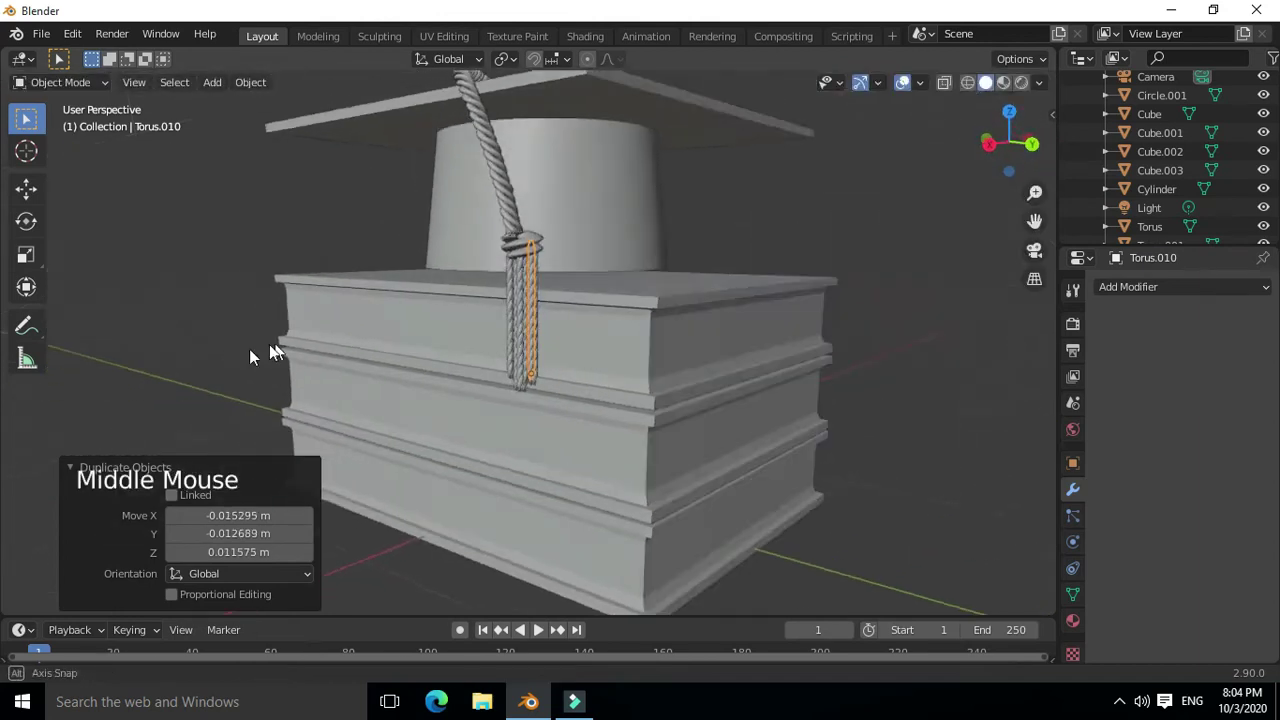
{"action": "key", "text": "g"}
{"action": "middle_click", "coordinate": [364, 407]}
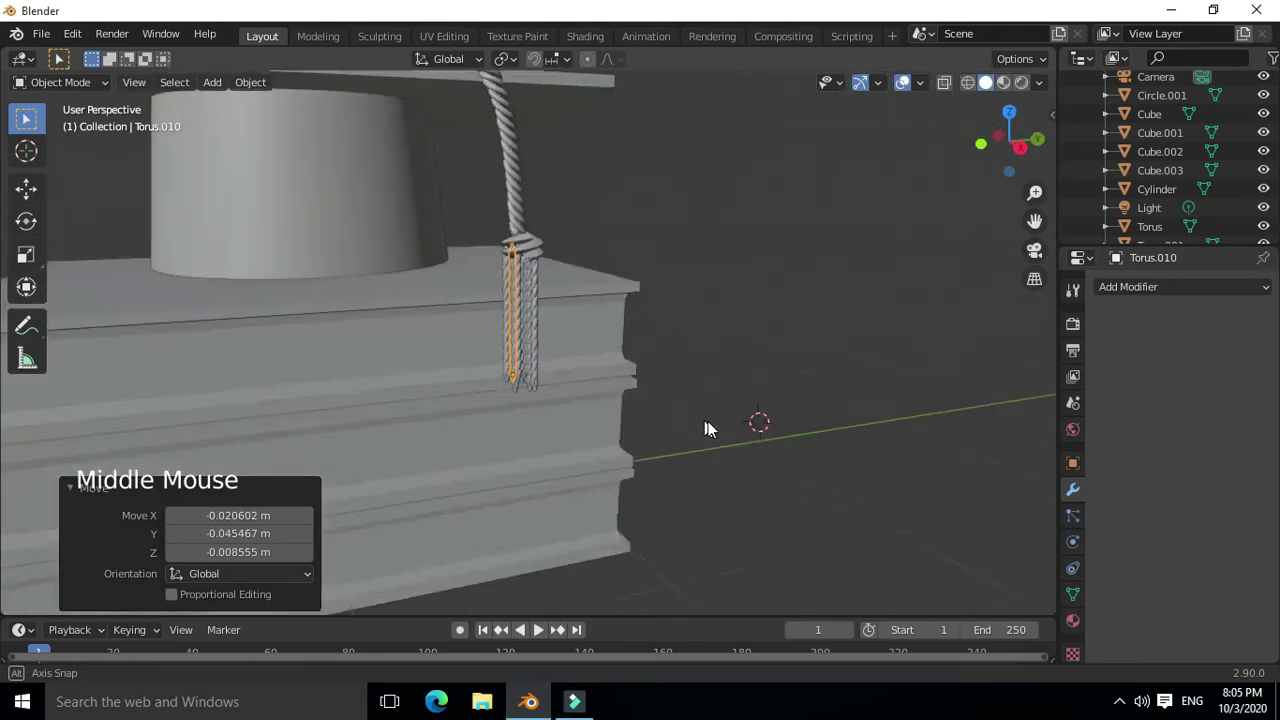
{"action": "scroll", "scroll_direction": "up", "scroll_amount": 3}
{"action": "middle_click", "coordinate": [572, 395]}
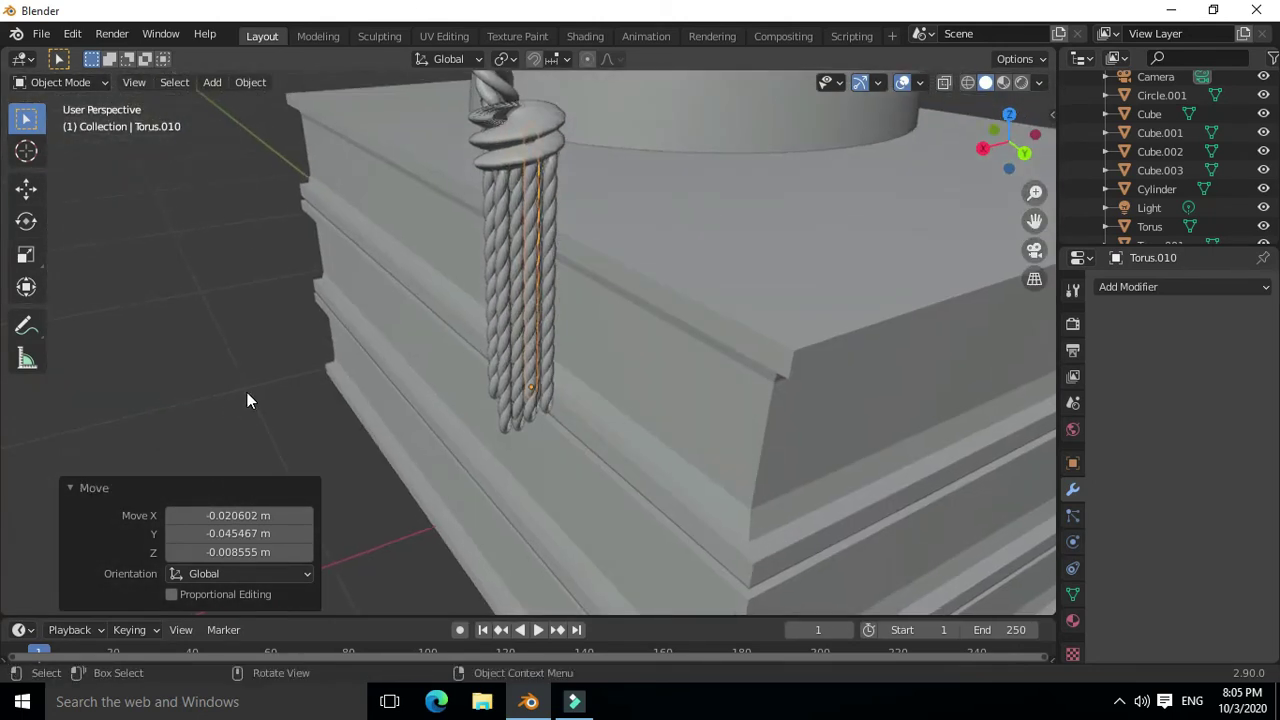
{"action": "key", "text": "shift+d"}
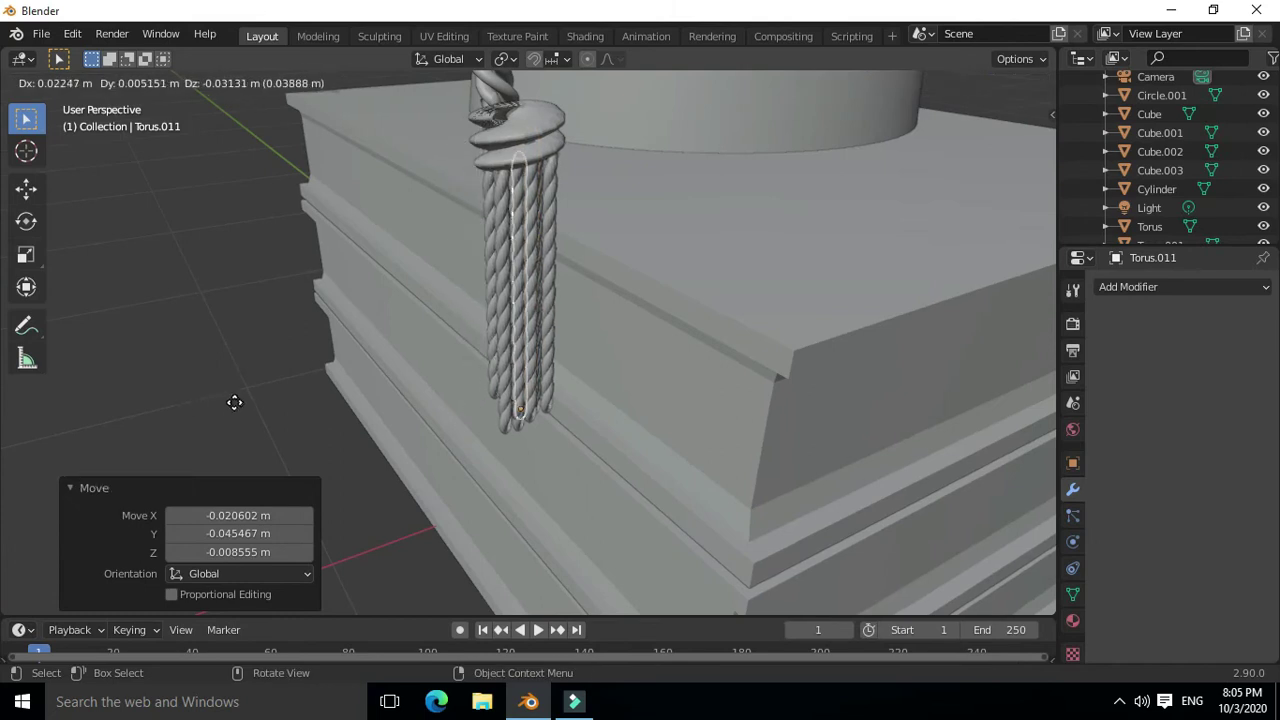
{"action": "middle_click", "coordinate": [327, 373]}
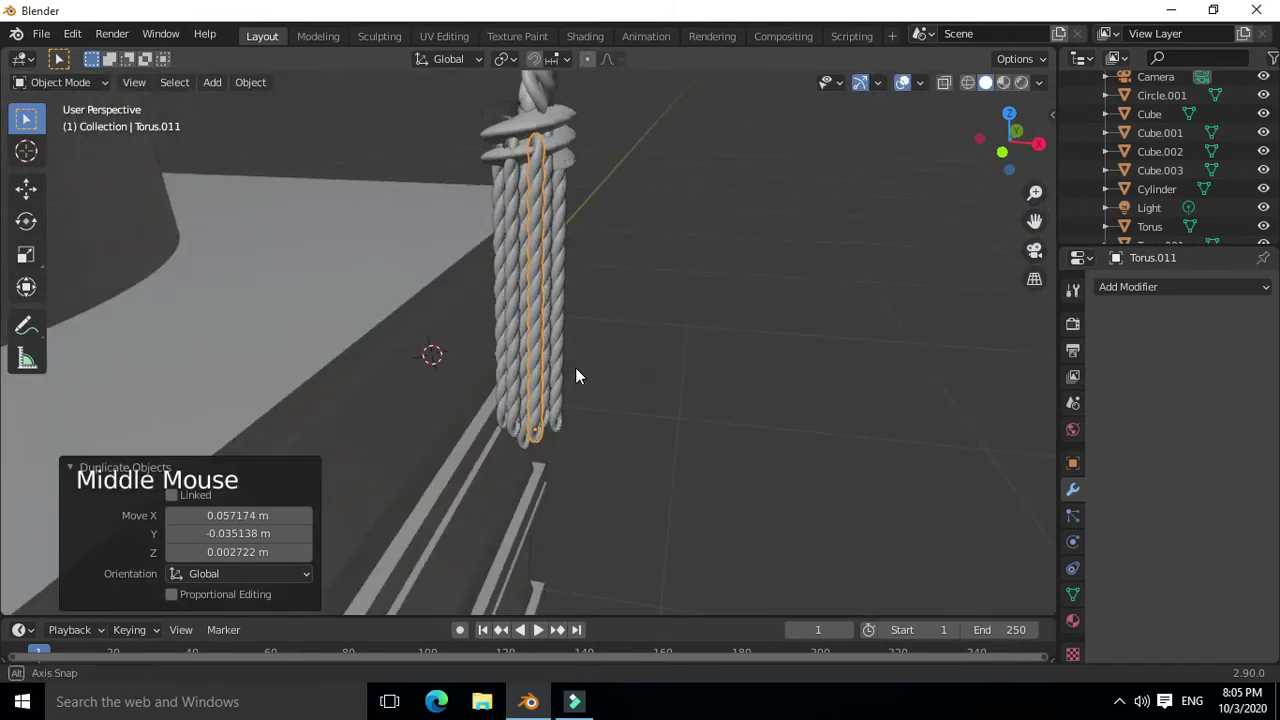
{"action": "middle_click", "coordinate": [561, 367]}
{"action": "key", "text": "g"}
{"action": "middle_click", "coordinate": [486, 383]}
{"action": "key", "text": "g"}
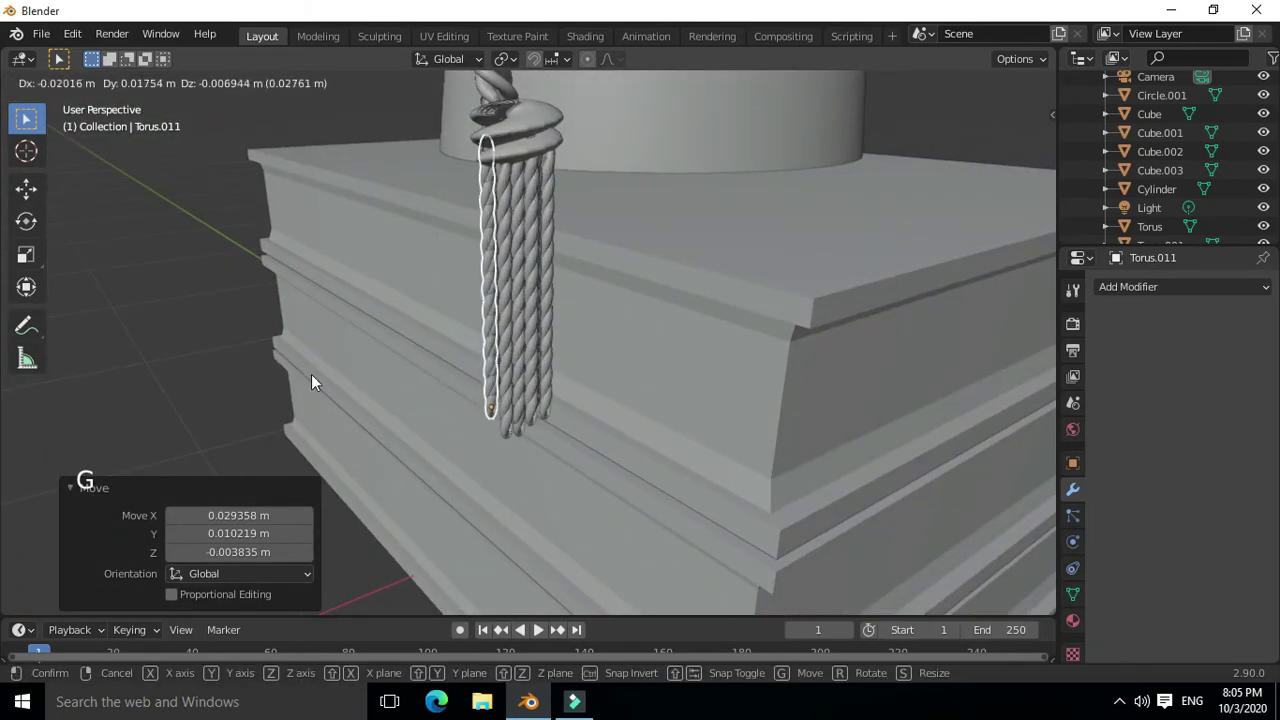
{"action": "middle_click", "coordinate": [443, 396]}
Move and scale the knot ring to sit over the clustered strands
{"action": "left_click", "coordinate": [555, 143]}
{"action": "key", "text": "g"}
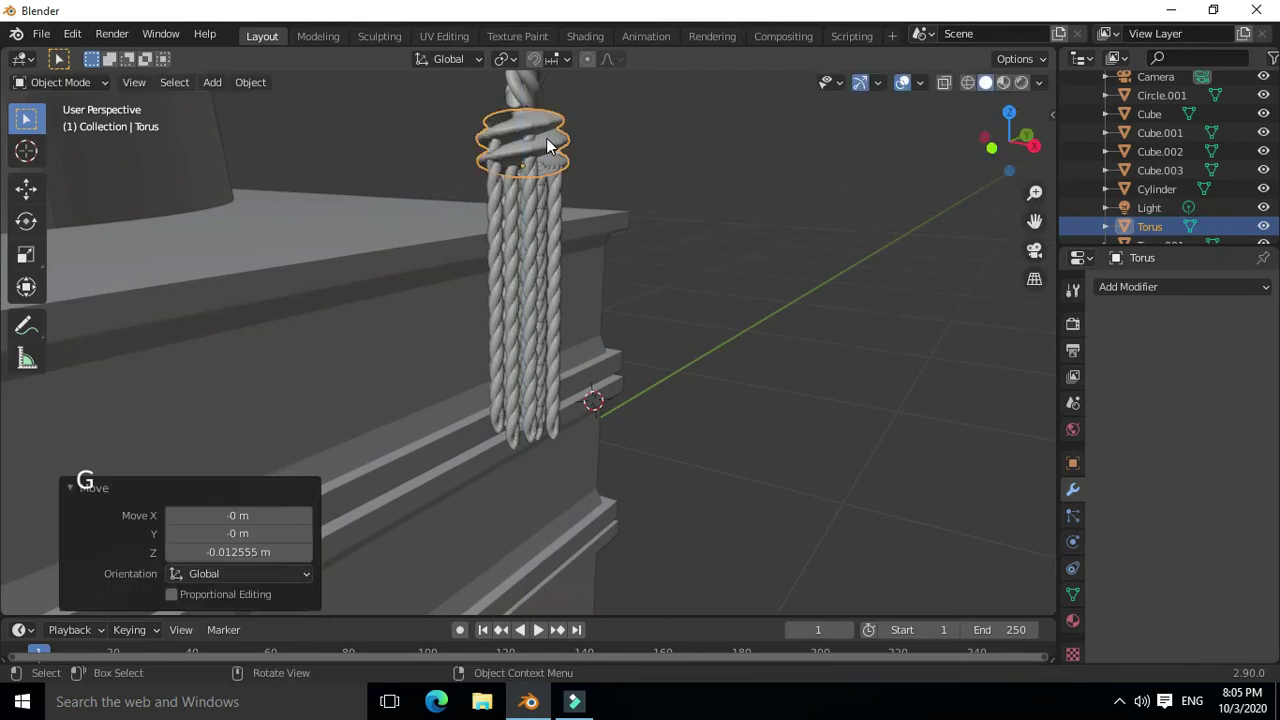
{"action": "key", "text": "s"}
{"action": "scroll", "scroll_direction": "down", "scroll_amount": 3}
{"action": "middle_click", "coordinate": [673, 221]}
{"action": "left_click", "coordinate": [708, 216]}
{"action": "middle_click", "coordinate": [740, 211]}
{"action": "scroll", "scroll_direction": "up", "scroll_amount": 3}
{"action": "scroll", "scroll_direction": "down", "scroll_amount": 3}
{"action": "middle_click", "coordinate": [532, 228]}
{"action": "middle_click", "coordinate": [470, 259]}
{"action": "middle_click", "coordinate": [565, 241]}
Shift-select every tassel strand, adding a couple more copies to complete the fringe
{"action": "left_click", "coordinate": [555, 206]}
{"action": "middle_click", "coordinate": [648, 226]}
{"action": "left_click", "coordinate": [782, 274]}
{"action": "middle_click", "coordinate": [652, 230]}
{"action": "left_click", "coordinate": [567, 217]}
{"action": "left_click", "coordinate": [542, 221]}
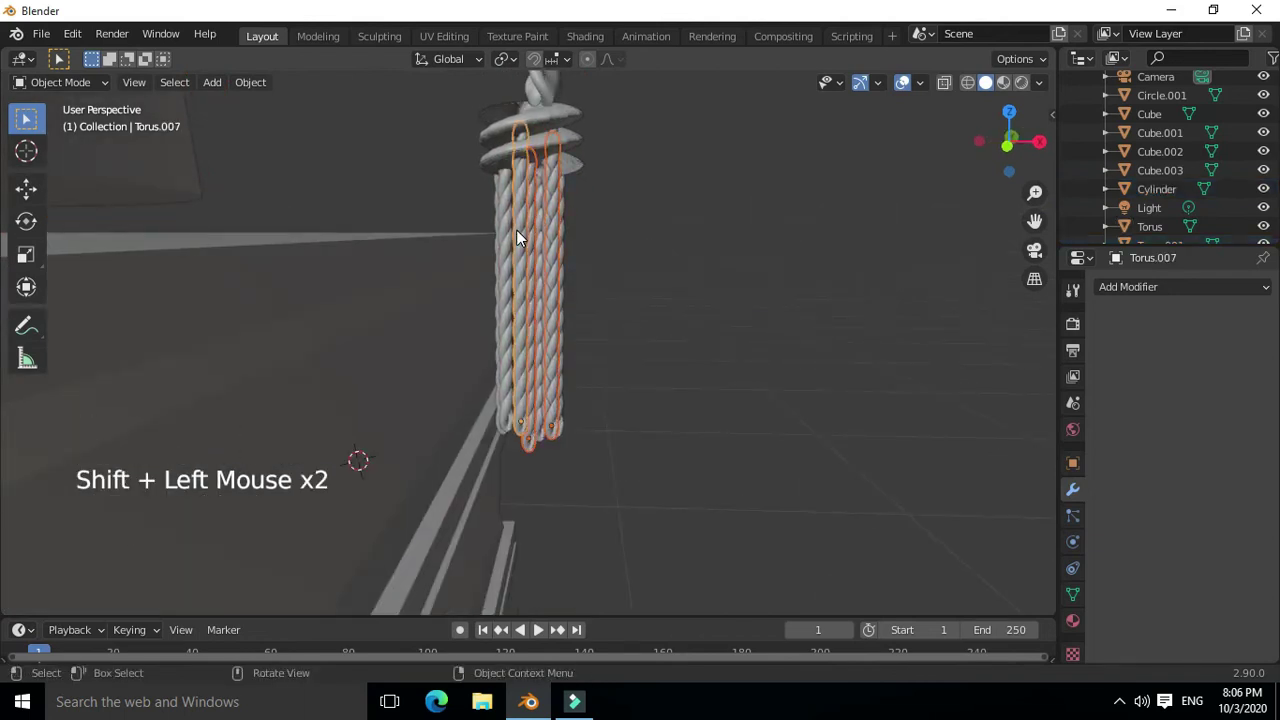
{"action": "key", "text": "shift+d"}
{"action": "left_click", "coordinate": [660, 272]}
{"action": "left_click", "coordinate": [512, 259]}
{"action": "middle_click", "coordinate": [512, 259]}
{"action": "key", "text": "shift+d"}
{"action": "middle_click", "coordinate": [556, 273]}
{"action": "middle_click", "coordinate": [447, 231]}
{"action": "left_click", "coordinate": [456, 237]}
{"action": "middle_click", "coordinate": [637, 244]}
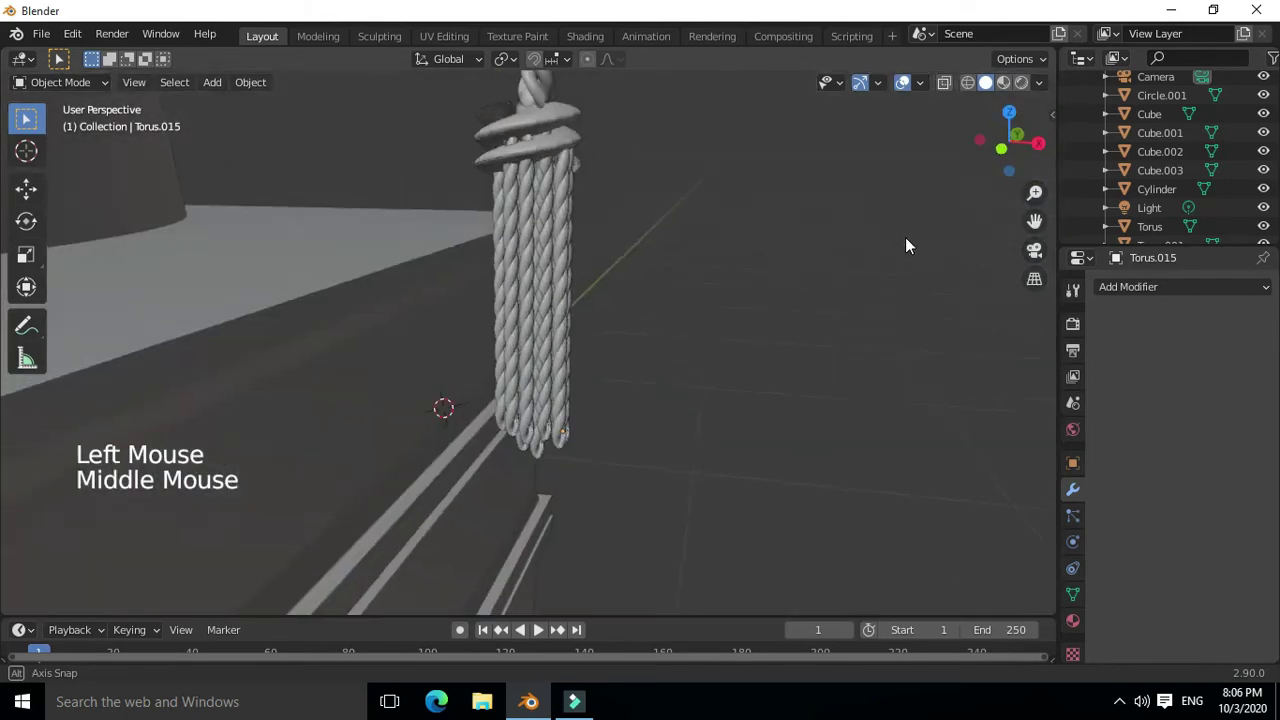
{"action": "scroll", "scroll_direction": "up", "scroll_amount": 3}
{"action": "middle_click", "coordinate": [799, 219]}
{"action": "left_click", "coordinate": [592, 149]}
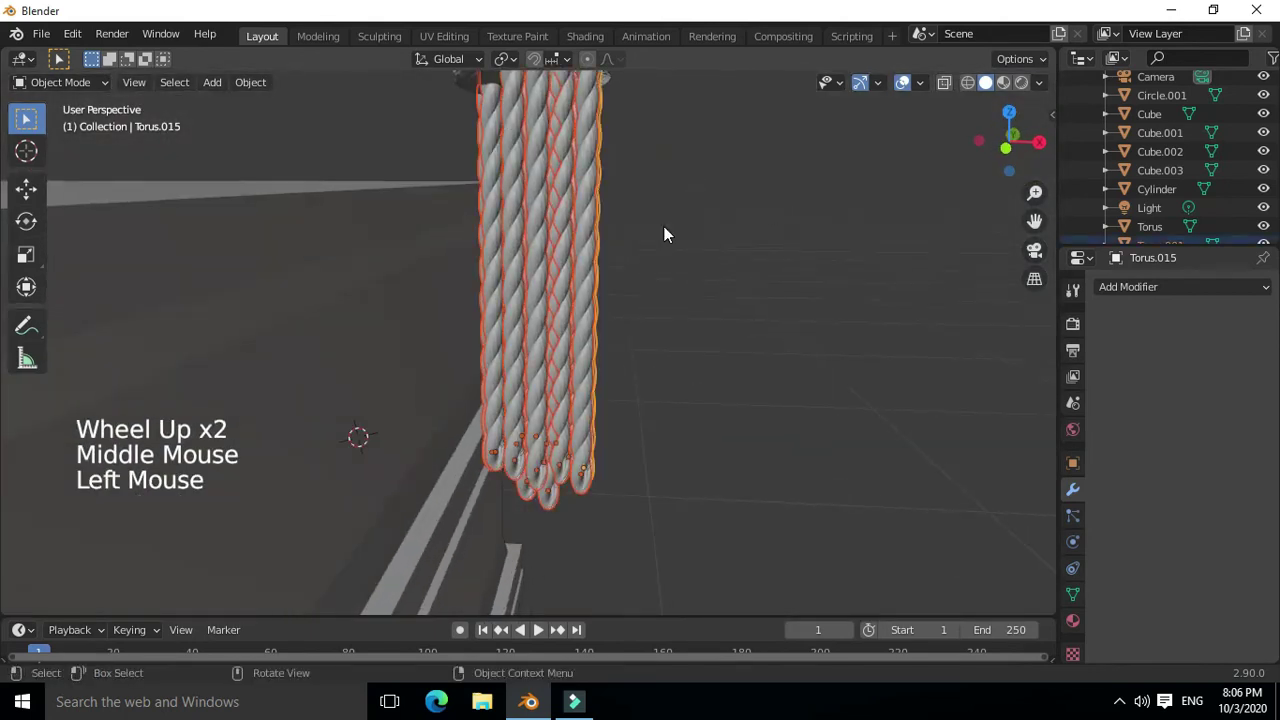
Join the selected strands and set their origin to geometry
{"action": "right_click", "coordinate": [674, 234]}
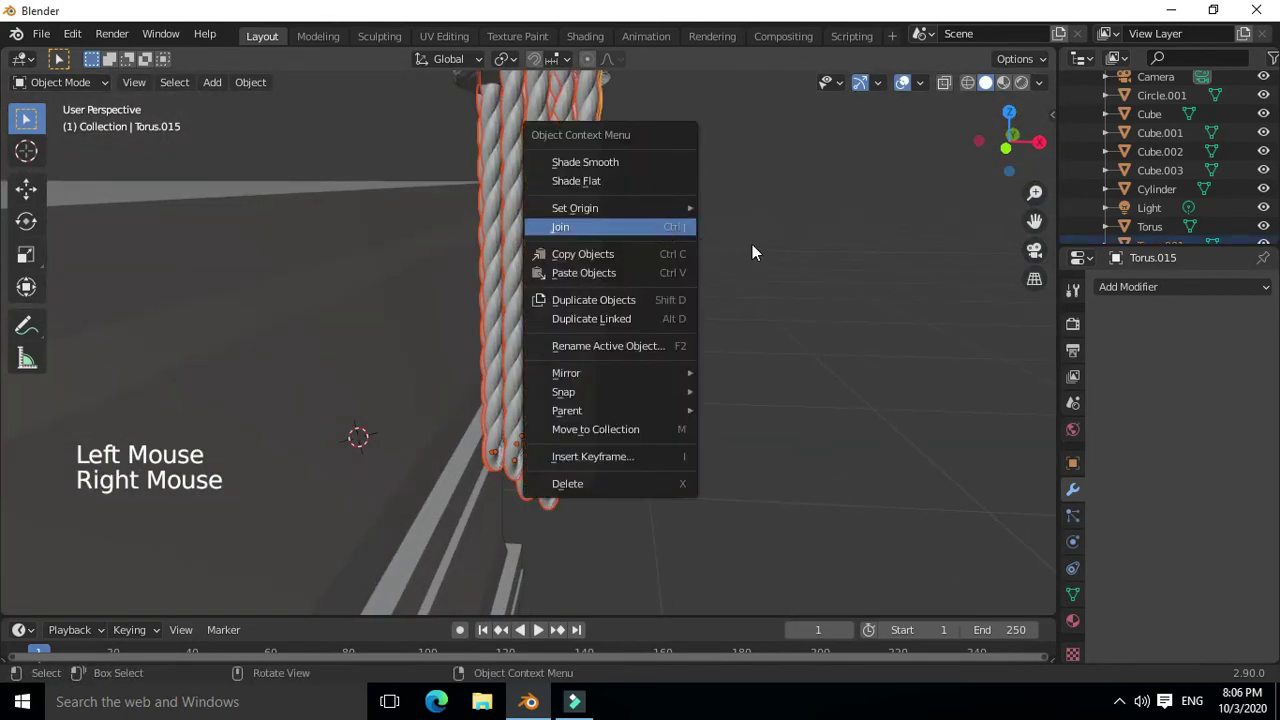
{"action": "scroll", "scroll_direction": "down", "scroll_amount": 3}
{"action": "right_click", "coordinate": [718, 271]}
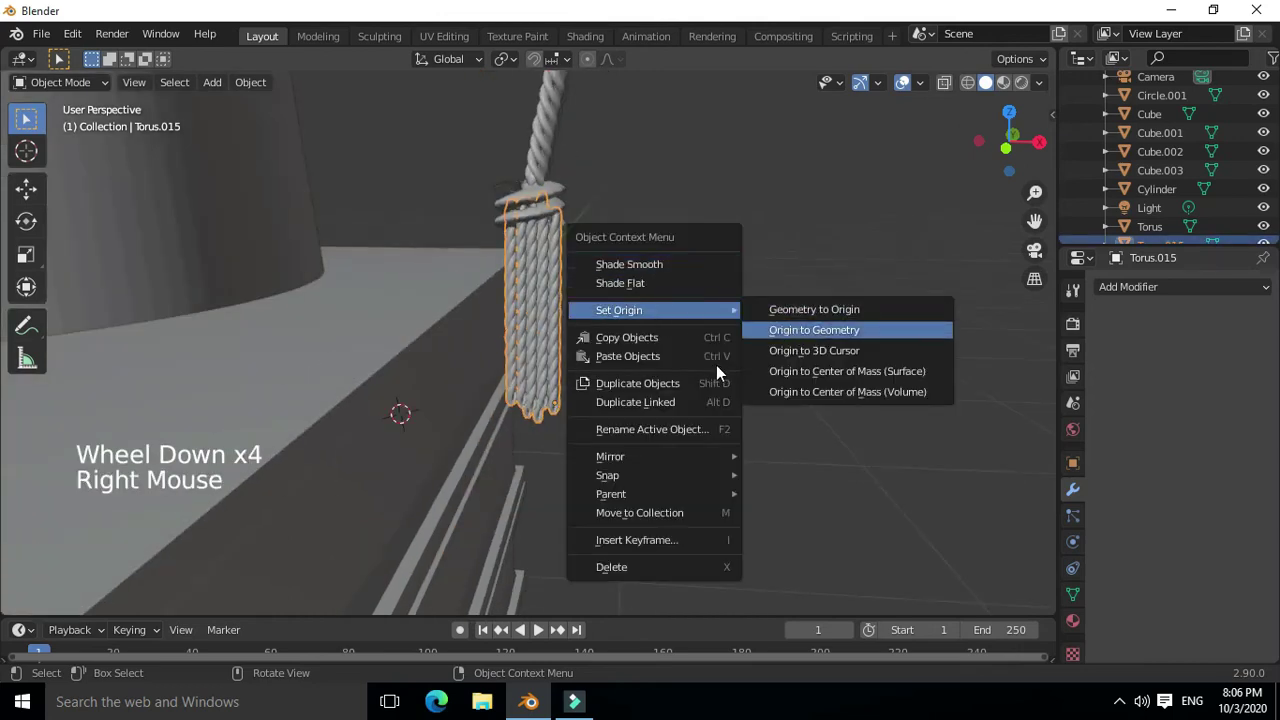
{"action": "scroll", "scroll_direction": "down", "scroll_amount": 3}
{"action": "left_click", "coordinate": [539, 267]}
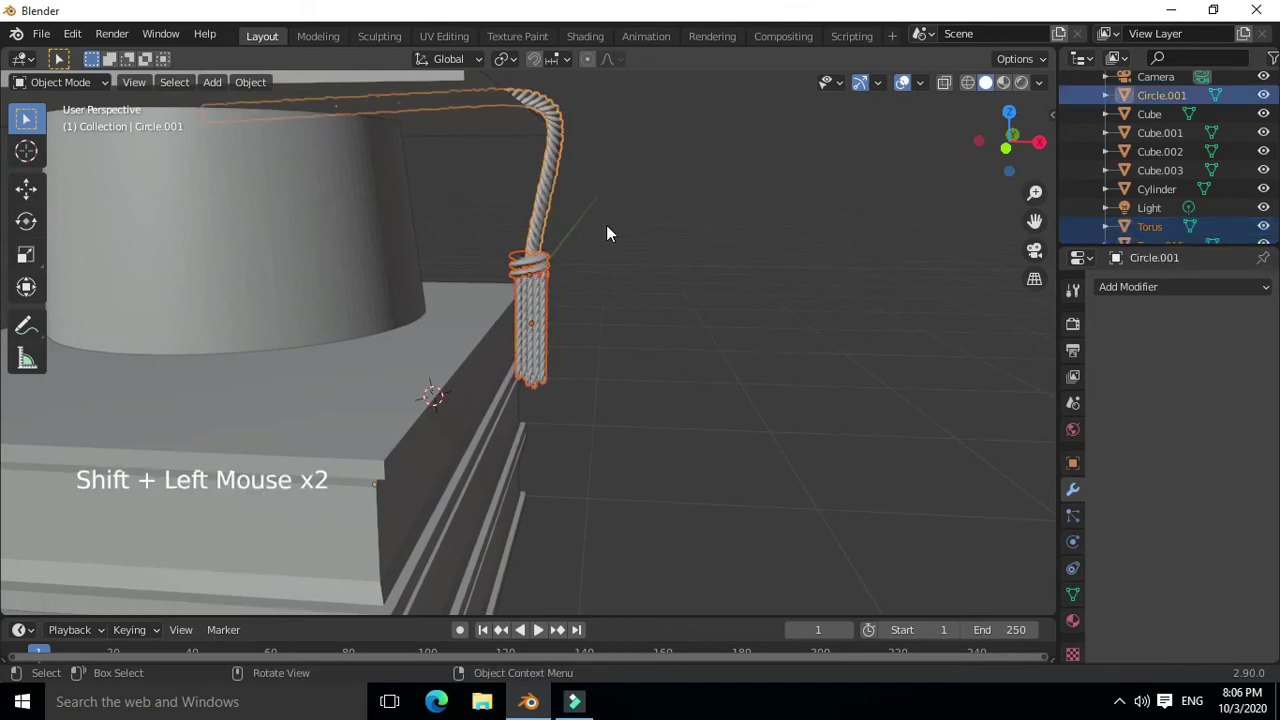
Select the cord, knot and strands, join them into one object and set origin to geometry
{"action": "double_click", "coordinate": [556, 194]}
{"action": "left_click", "coordinate": [542, 264]}
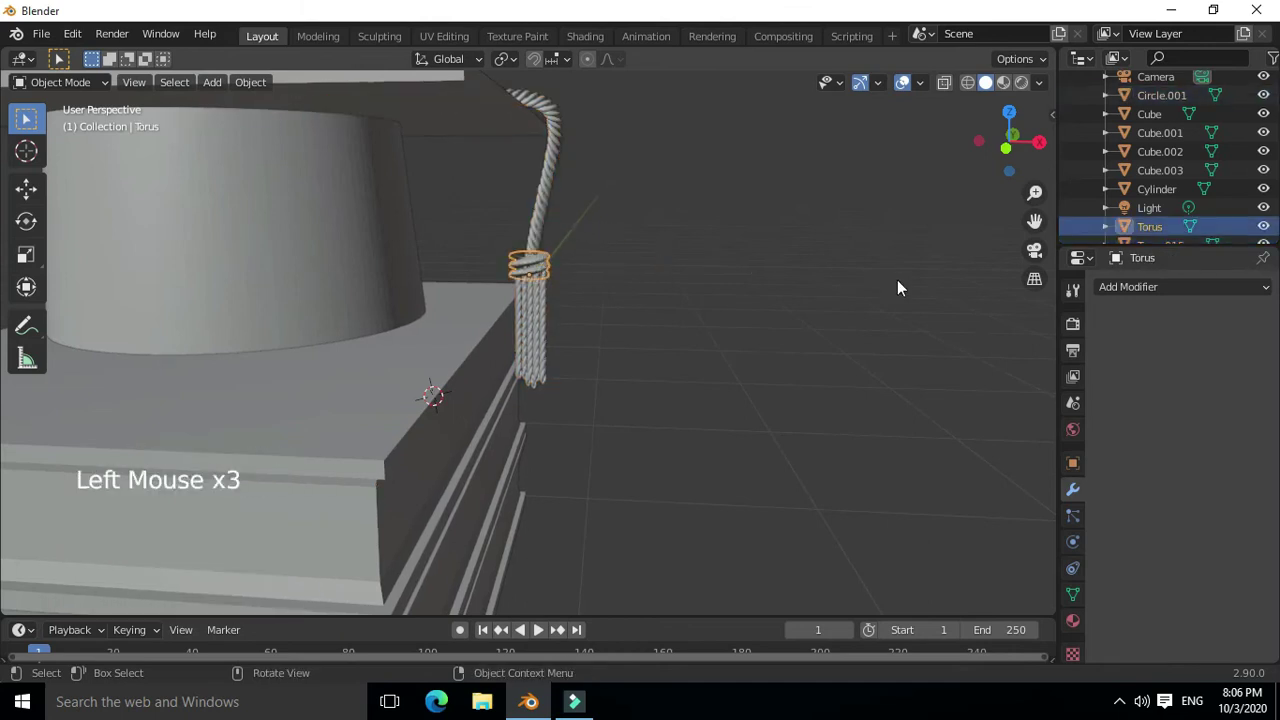
{"action": "left_click", "coordinate": [551, 208]}
{"action": "middle_click", "coordinate": [548, 275]}
{"action": "left_click", "coordinate": [550, 290]}
{"action": "right_click", "coordinate": [568, 298]}
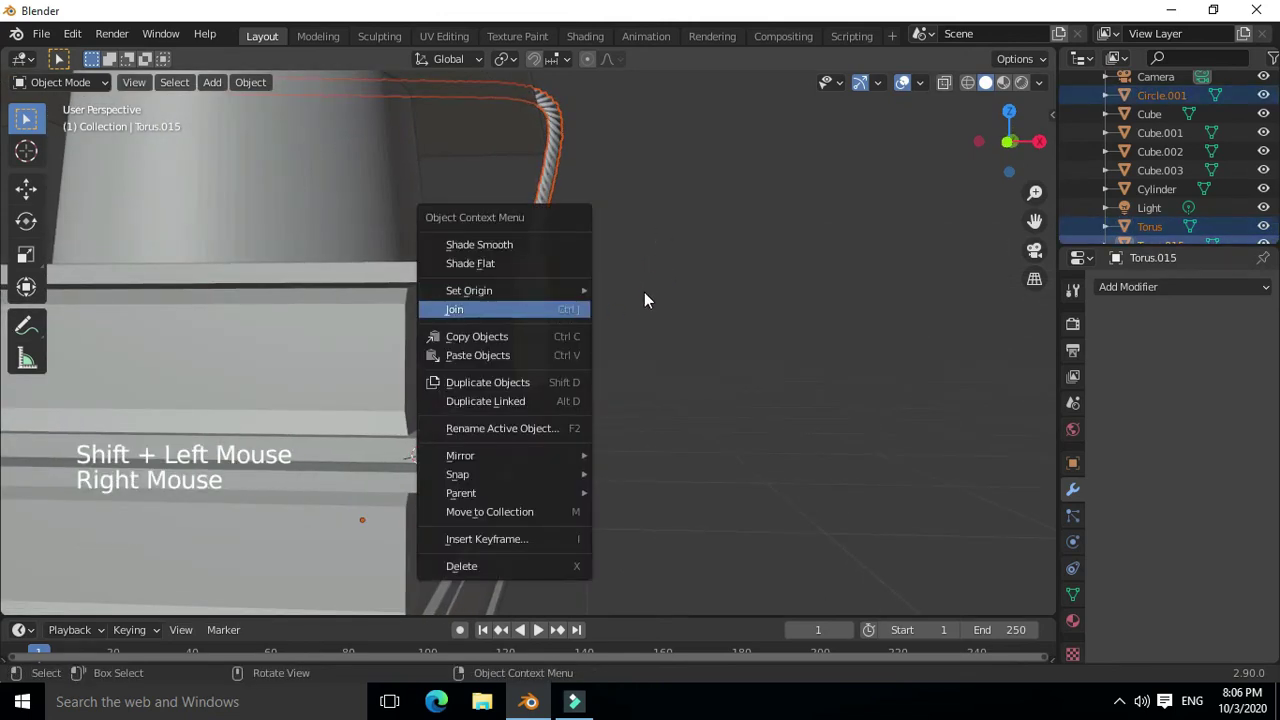
{"action": "right_click", "coordinate": [660, 295]}
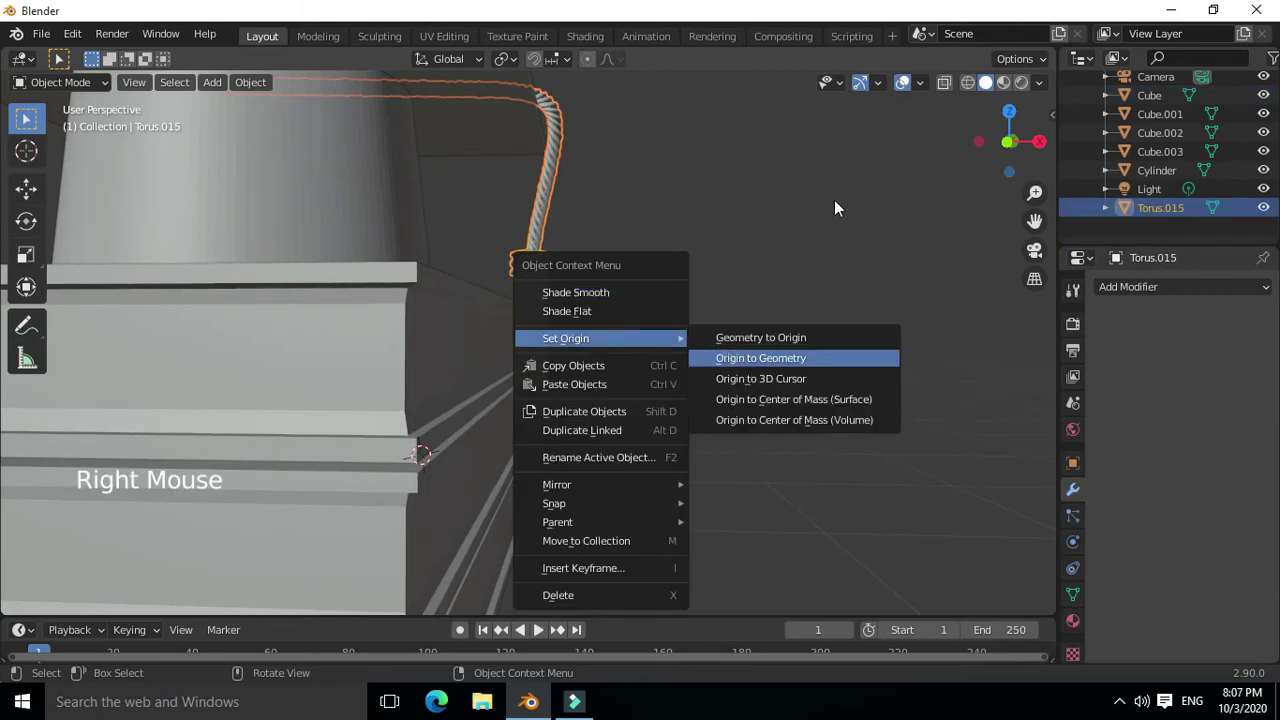
{"action": "left_click", "coordinate": [595, 272]}
Select the three book pieces together beneath the cap
{"action": "middle_click", "coordinate": [543, 306]}
{"action": "left_click", "coordinate": [378, 121]}
{"action": "left_click", "coordinate": [288, 230]}
{"action": "right_click", "coordinate": [337, 231]}
{"action": "right_click", "coordinate": [422, 217]}
{"action": "middle_click", "coordinate": [694, 346]}
{"action": "left_click", "coordinate": [343, 323]}
{"action": "left_click", "coordinate": [342, 440]}
{"action": "left_click", "coordinate": [348, 515]}
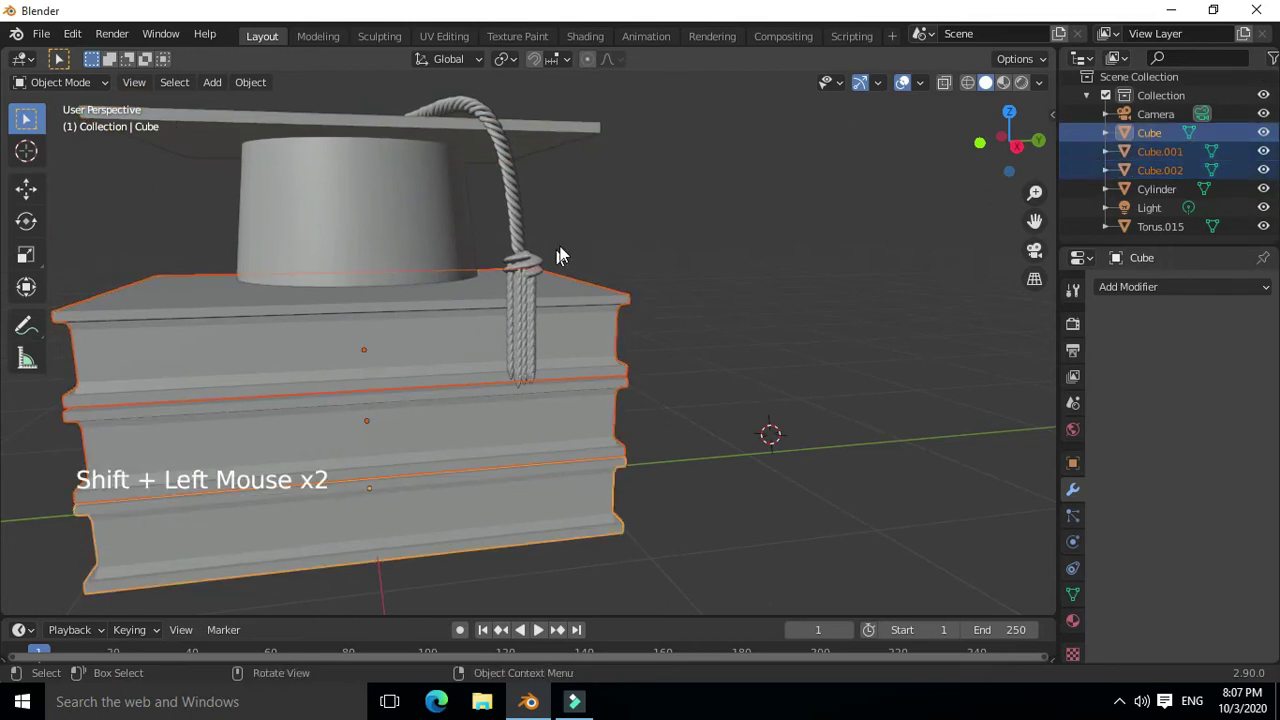
Join the three book cubes into one object with Ctrl+J
{"action": "right_click", "coordinate": [603, 227]}
{"action": "right_click", "coordinate": [623, 251]}
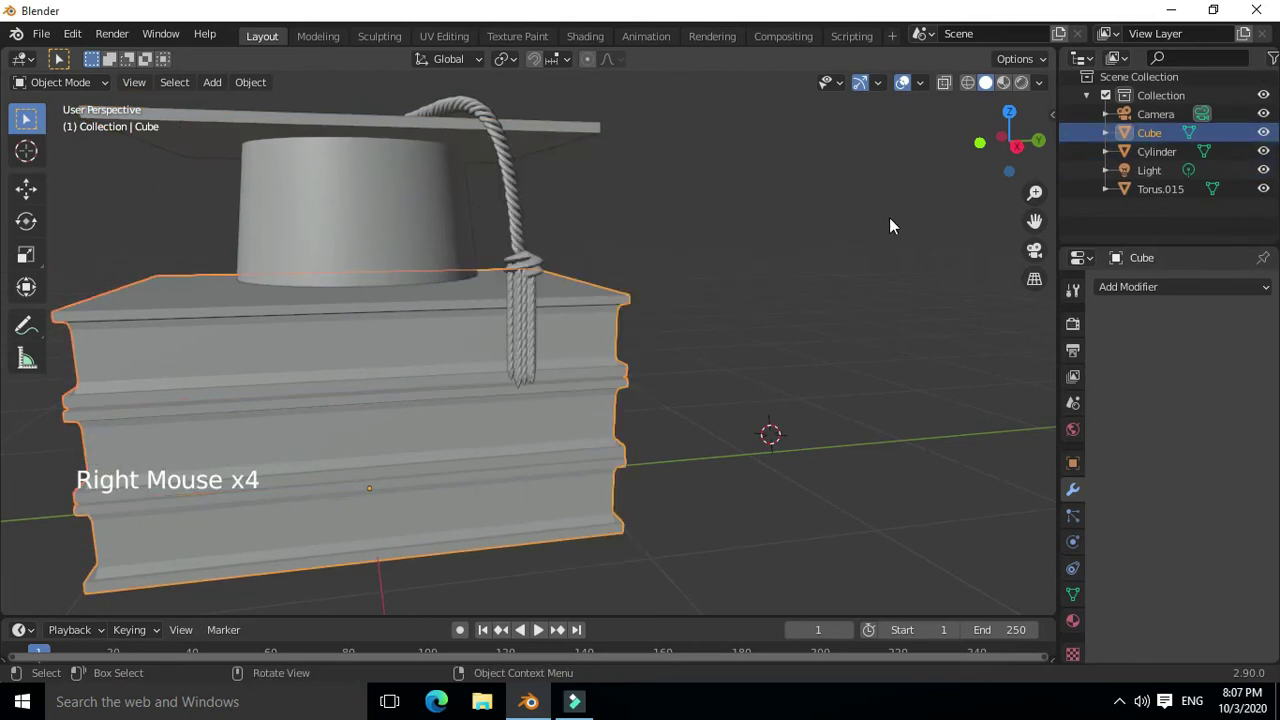
{"action": "right_click", "coordinate": [720, 243]}
{"action": "left_click", "coordinate": [543, 342]}
{"action": "middle_click", "coordinate": [614, 376]}
{"action": "scroll", "scroll_direction": "down", "scroll_amount": 3}
{"action": "middle_click", "coordinate": [482, 380]}
From front view, add a mesh plane (Shift+A) and start moving it to the stack's base
{"action": "key", "text": "shift+a"}
{"action": "middle_click", "coordinate": [457, 283]}
{"action": "key", "text": "KP_1"}
{"action": "key", "text": "g"}
{"action": "key", "text": "g"}
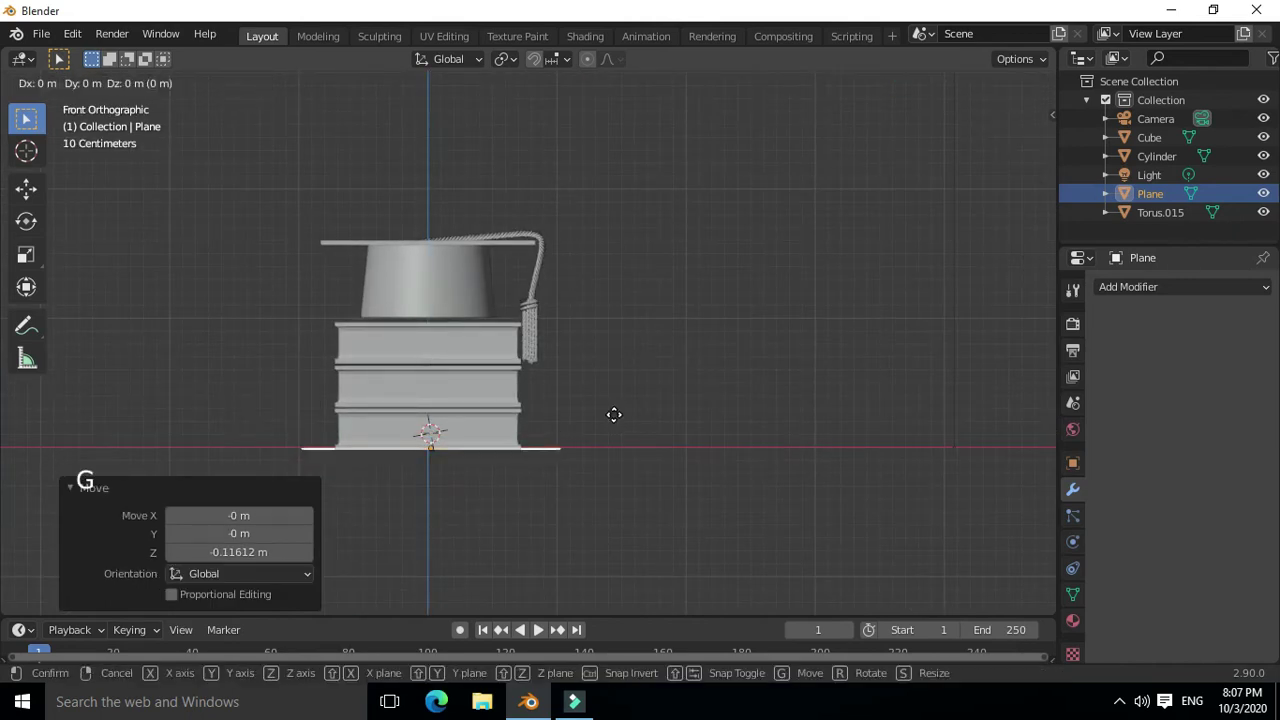
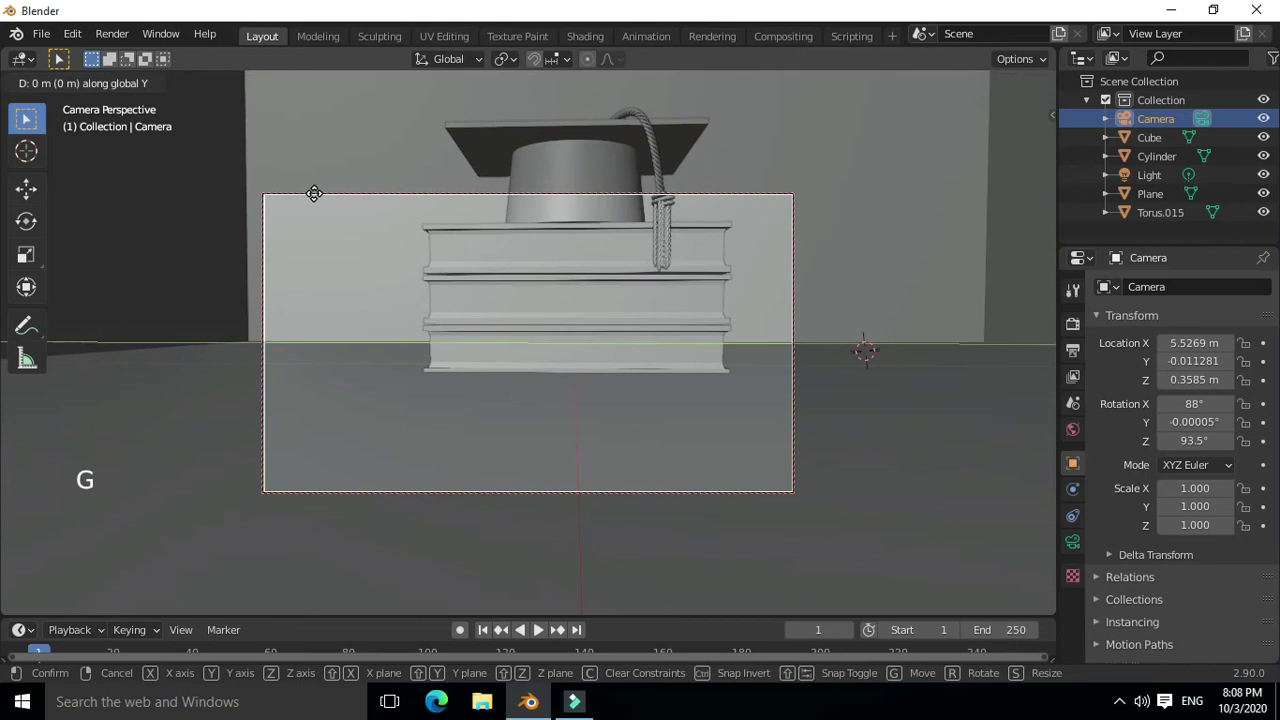
Rotate and tilt the camera around Y so it views the cap and books at an angle
{"action": "key", "text": "r"}
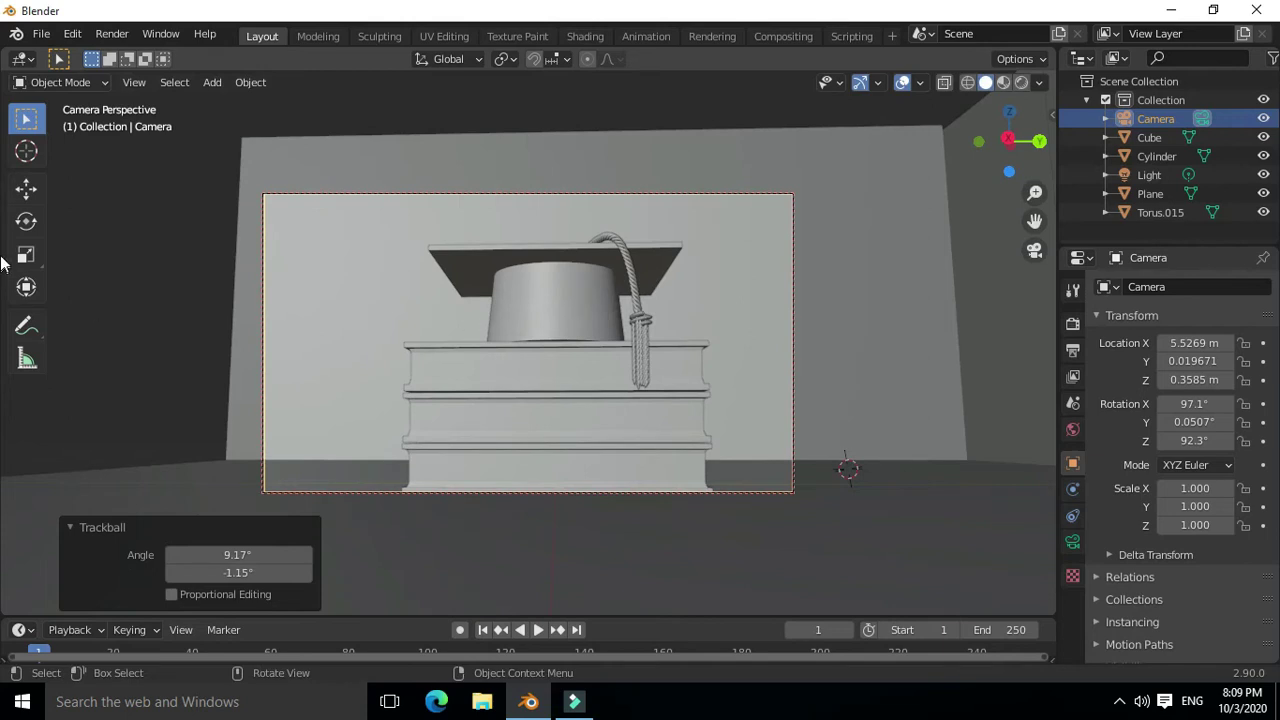
{"action": "left_click", "coordinate": [140, 262]}
{"action": "middle_click", "coordinate": [544, 451]}
{"action": "scroll", "scroll_direction": "down", "scroll_amount": 3}
{"action": "scroll", "scroll_direction": "up", "scroll_amount": 3}
{"action": "middle_click", "coordinate": [540, 455]}
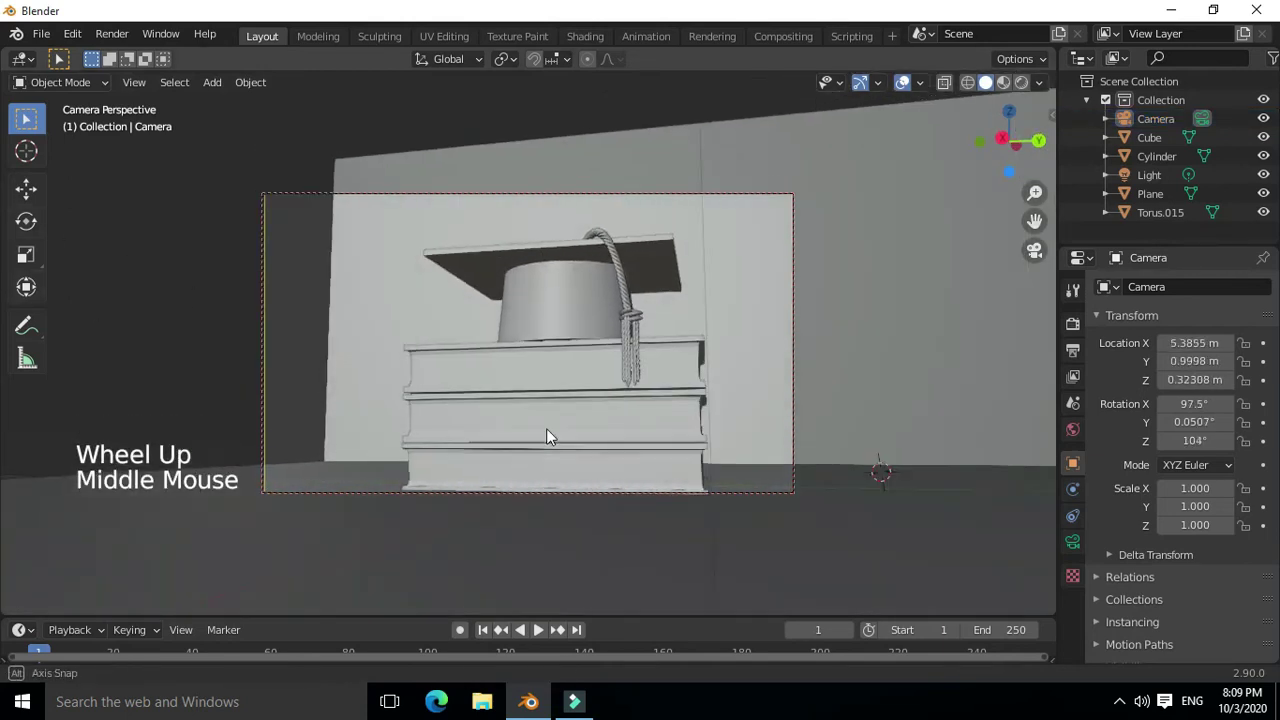
{"action": "left_click", "coordinate": [294, 198]}
{"action": "key", "text": "r"}
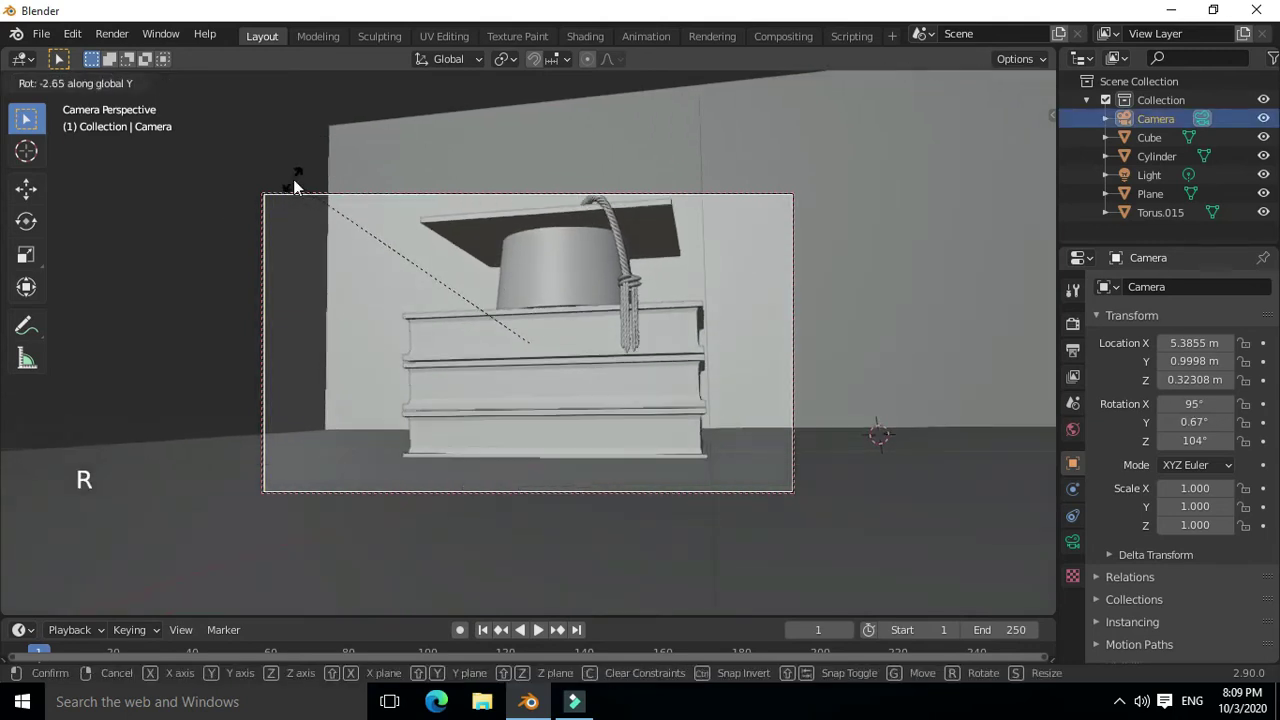
{"action": "left_click", "coordinate": [183, 169]}
{"action": "left_click", "coordinate": [323, 201]}
{"action": "key", "text": "g"}
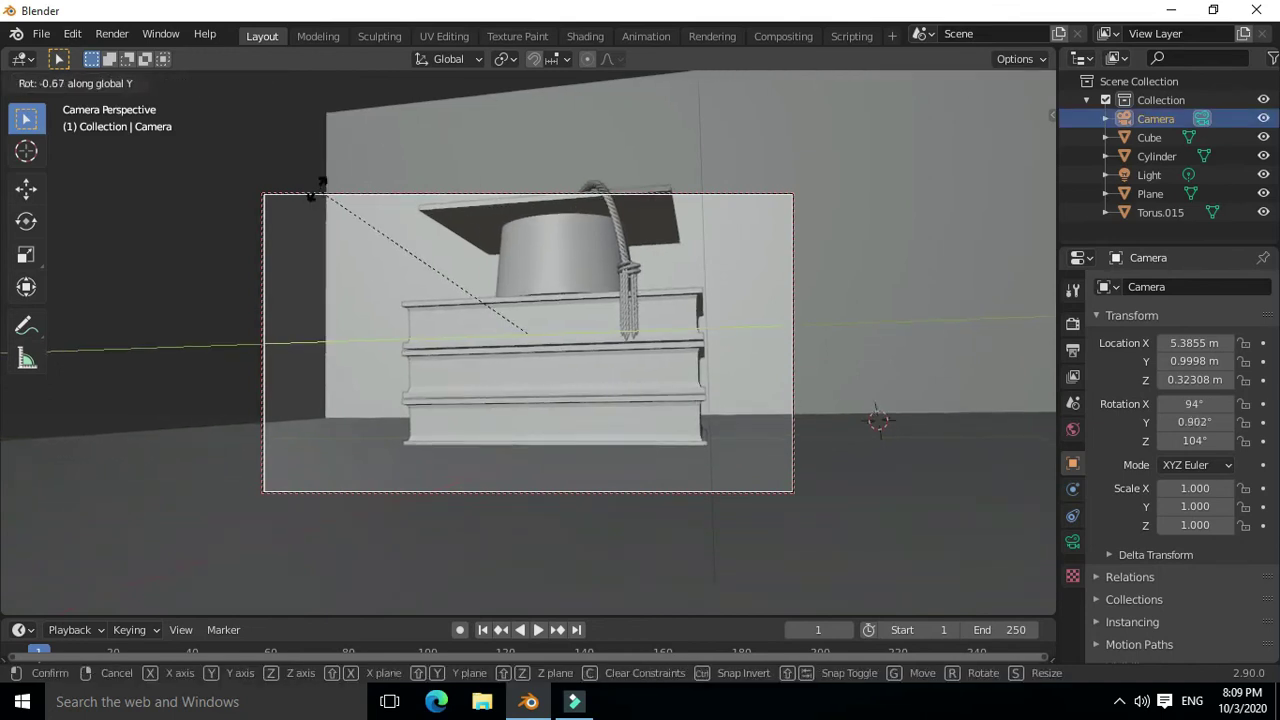
{"action": "left_click", "coordinate": [194, 210]}
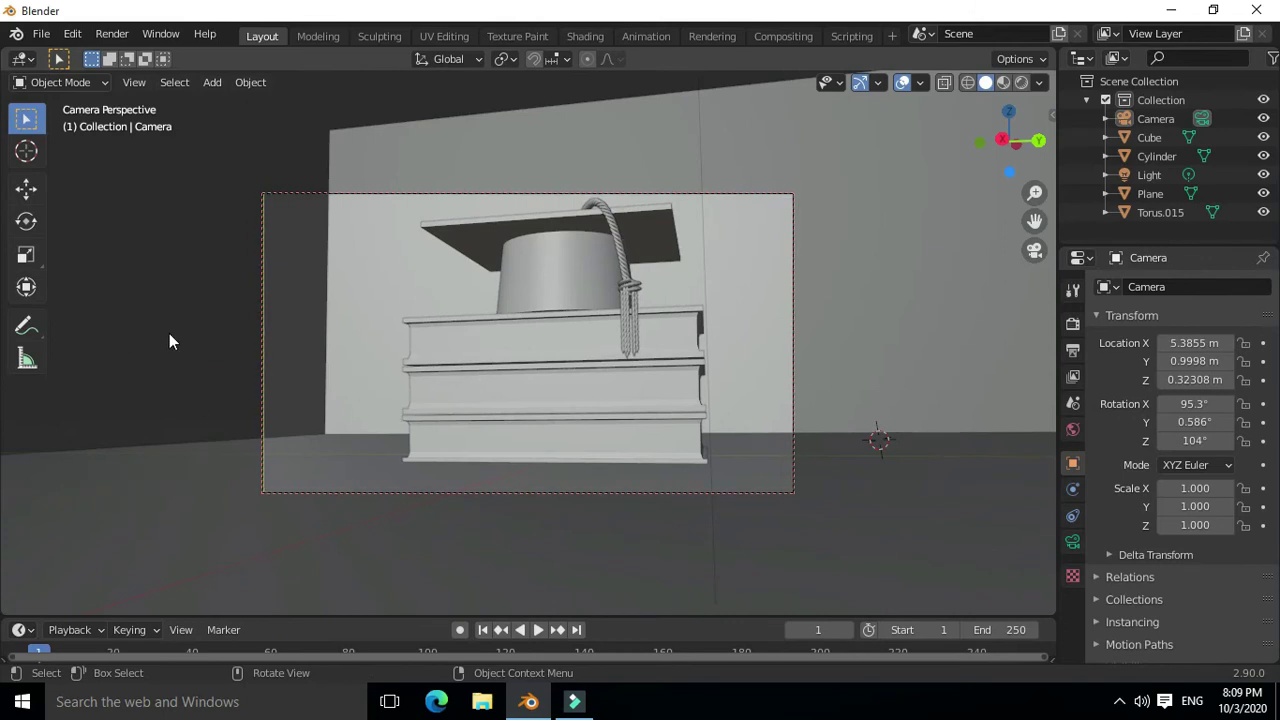
Shift the backdrop plane along Y until it fills the camera frame
{"action": "key", "text": "KP_0"}
{"action": "scroll", "scroll_direction": "down", "scroll_amount": 3}
{"action": "left_click", "coordinate": [567, 225]}
{"action": "key", "text": "g"}
{"action": "middle_click", "coordinate": [456, 316]}
{"action": "key", "text": "KP_0"}
{"action": "key", "text": "g"}
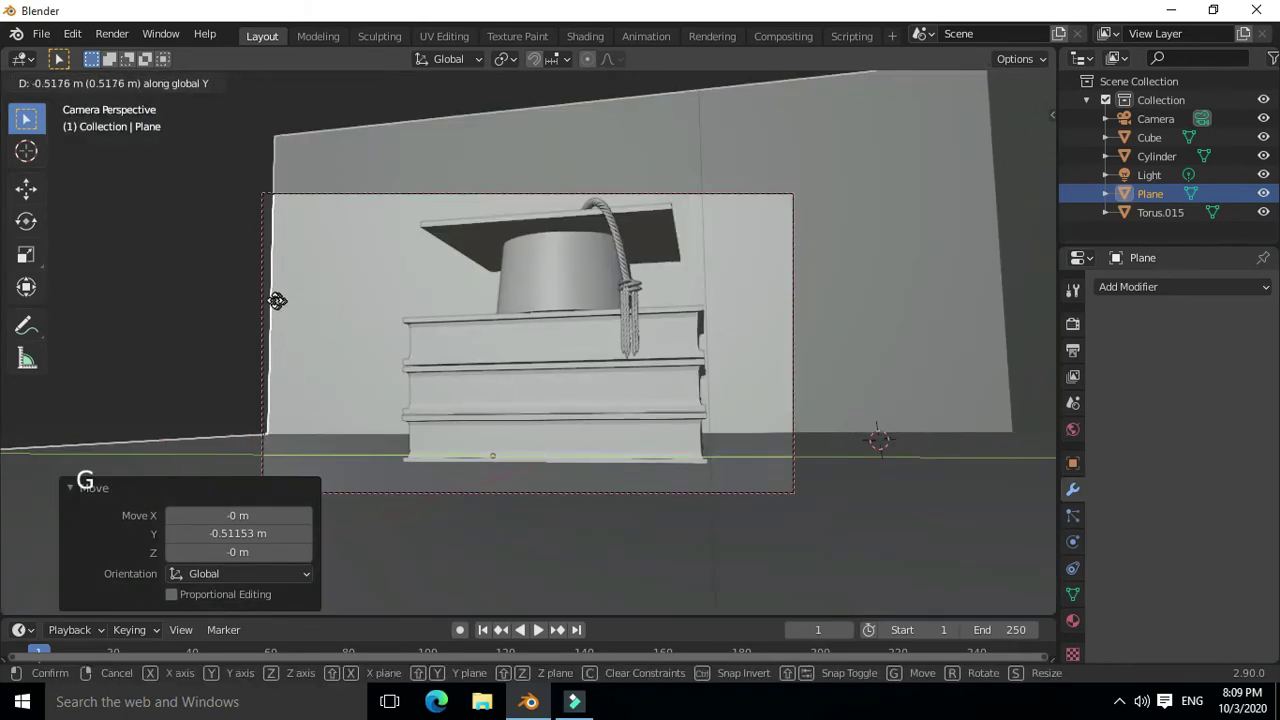
{"action": "left_click", "coordinate": [178, 297]}
Leave the camera view and orbit around to reach the book stack
{"action": "middle_click", "coordinate": [351, 438]}
{"action": "middle_click", "coordinate": [419, 435]}
{"action": "middle_click", "coordinate": [361, 415]}
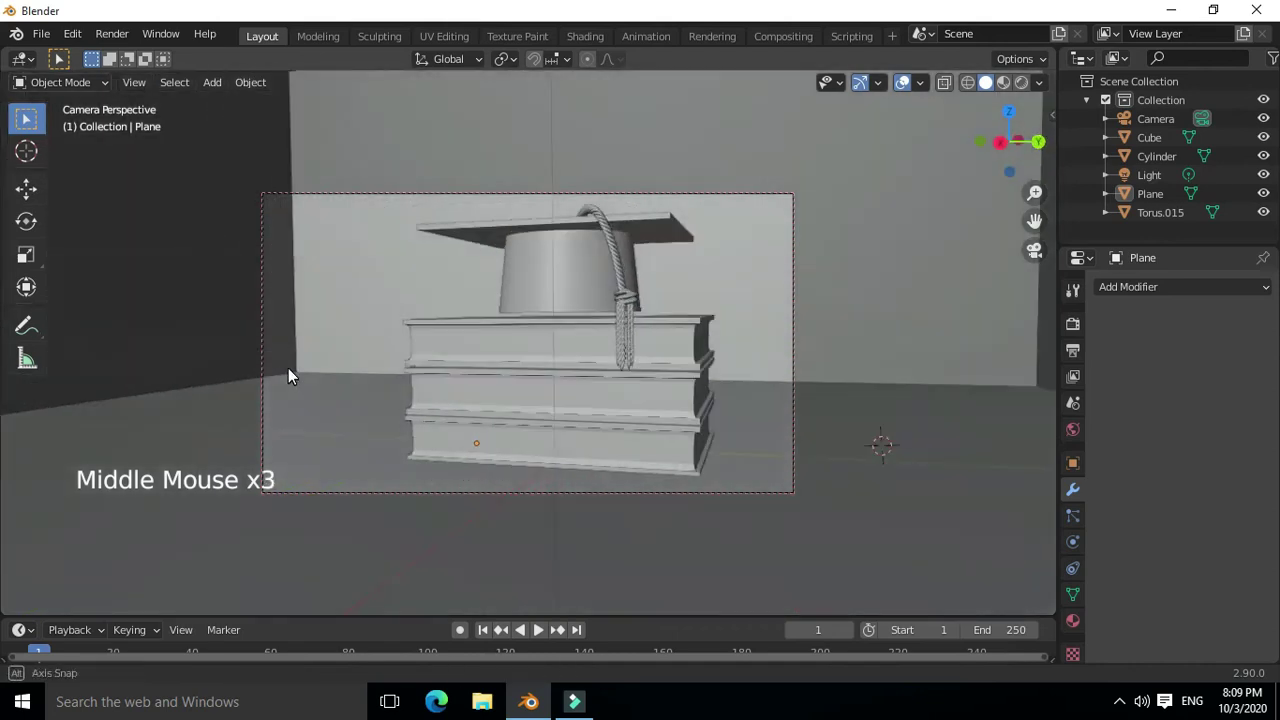
{"action": "middle_click", "coordinate": [499, 383]}
{"action": "middle_click", "coordinate": [489, 382]}
{"action": "middle_click", "coordinate": [500, 382]}
{"action": "left_click", "coordinate": [188, 279]}
{"action": "key", "text": "KP_0"}
{"action": "scroll", "scroll_direction": "down", "scroll_amount": 3}
Select individual books in Edit Mode and twist them around Z for a staggered stack
{"action": "middle_click", "coordinate": [323, 318]}
{"action": "middle_click", "coordinate": [617, 353]}
{"action": "middle_click", "coordinate": [482, 363]}
{"action": "left_click", "coordinate": [491, 358]}
{"action": "middle_click", "coordinate": [483, 342]}
{"action": "key", "text": "Tab"}
{"action": "double_click", "coordinate": [538, 429]}
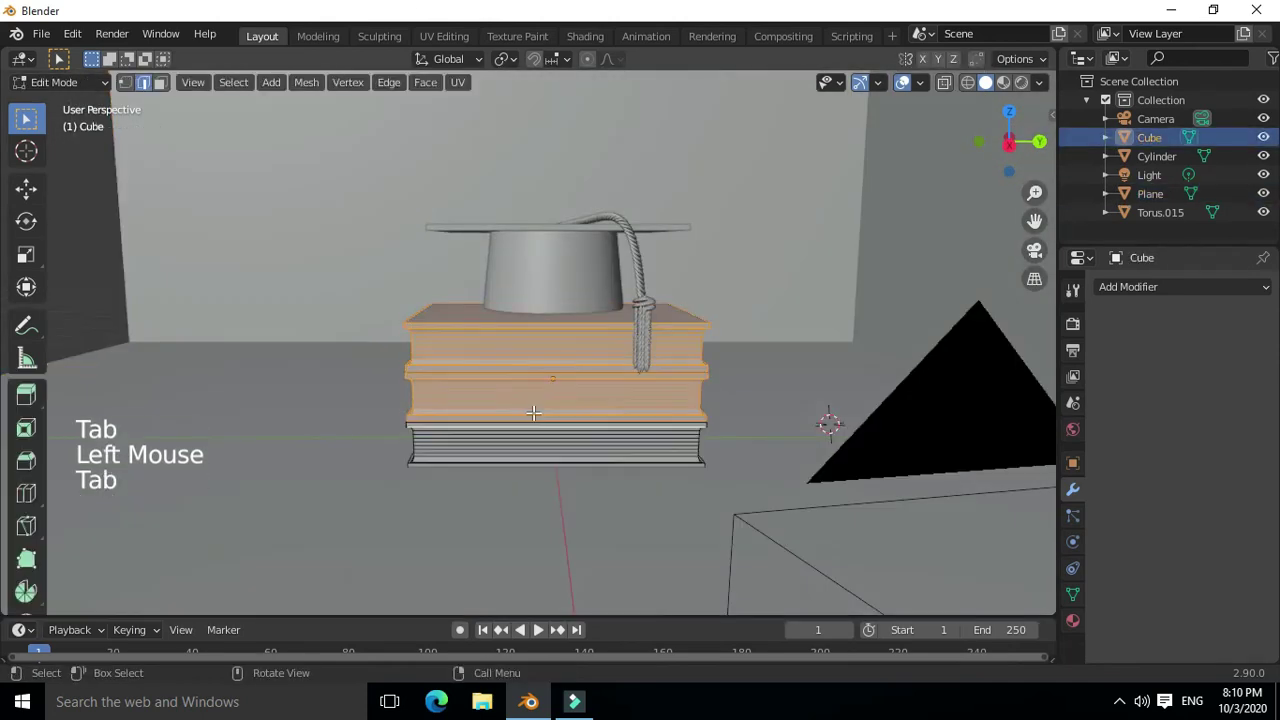
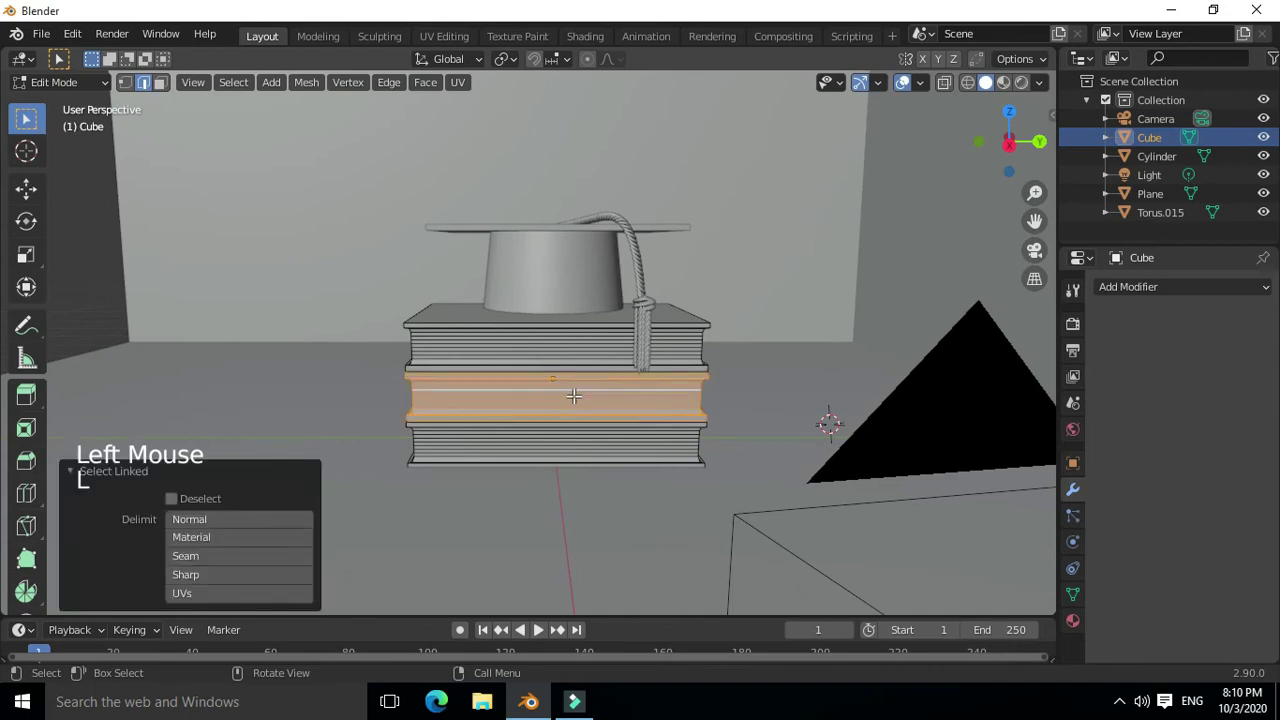
{"action": "key", "text": "r"}
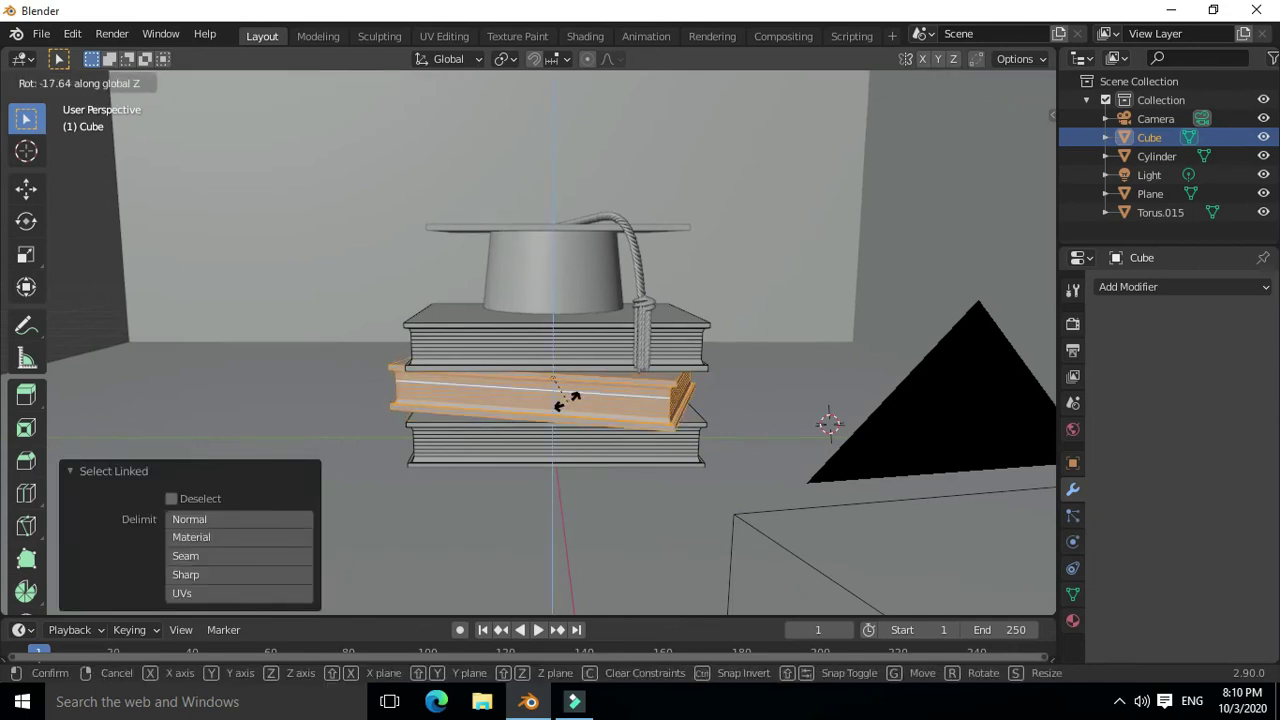
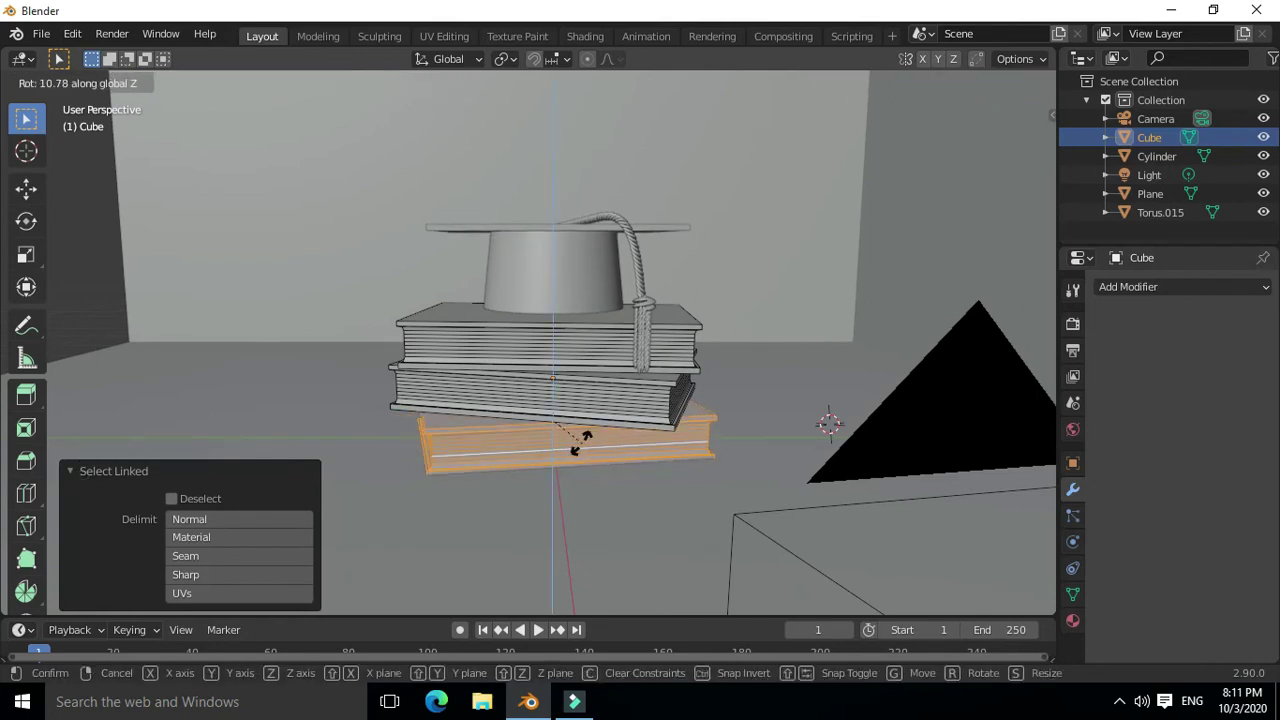
{"action": "key", "text": "KP_0"}
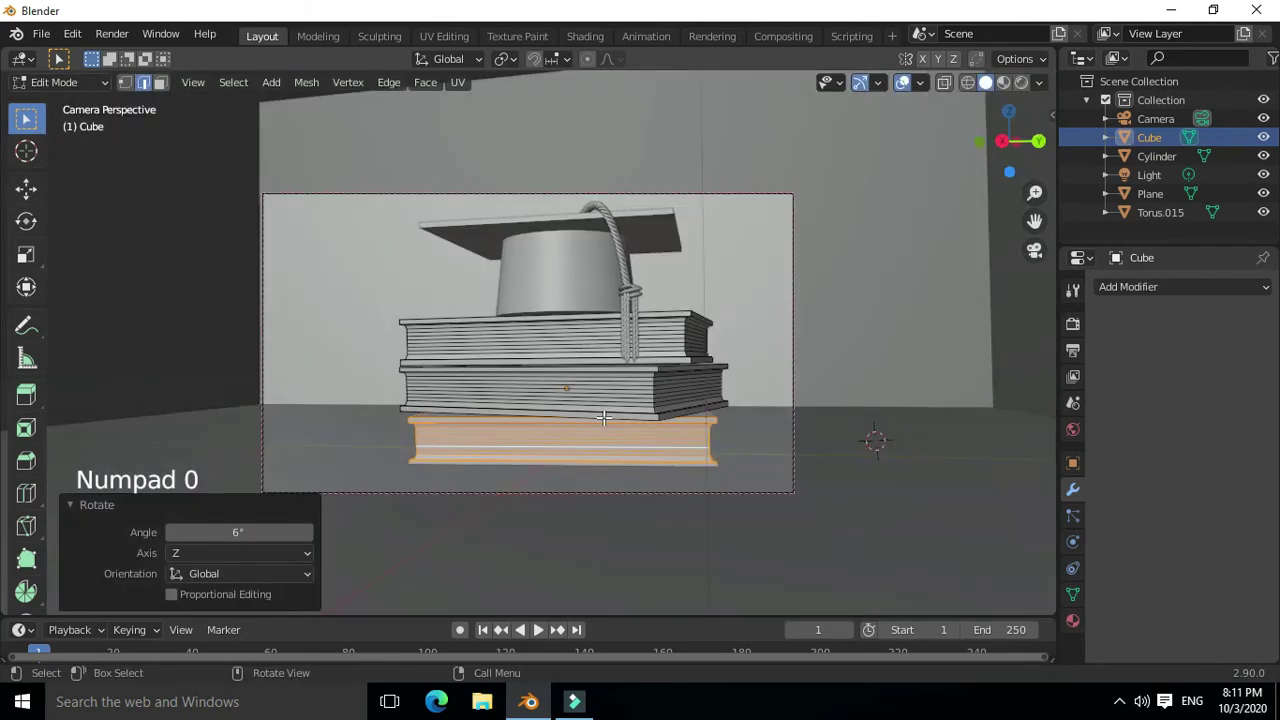
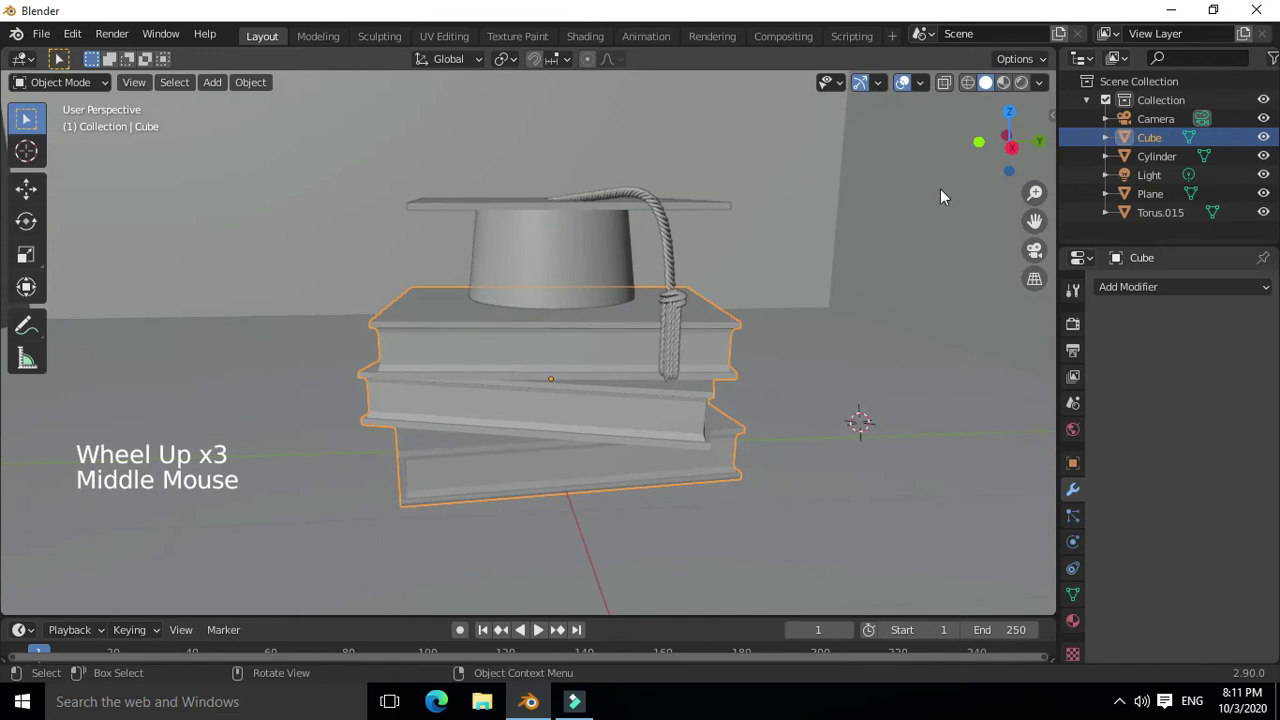
Orbit in on the cap and select the tassel ready for its gold material
{"action": "scroll", "scroll_direction": "down", "scroll_amount": 3}
{"action": "middle_click", "coordinate": [825, 287]}
{"action": "middle_click", "coordinate": [852, 254]}
{"action": "middle_click", "coordinate": [708, 293]}
{"action": "scroll", "scroll_direction": "up", "scroll_amount": 3}
{"action": "middle_click", "coordinate": [621, 341]}
{"action": "left_click", "coordinate": [639, 299]}
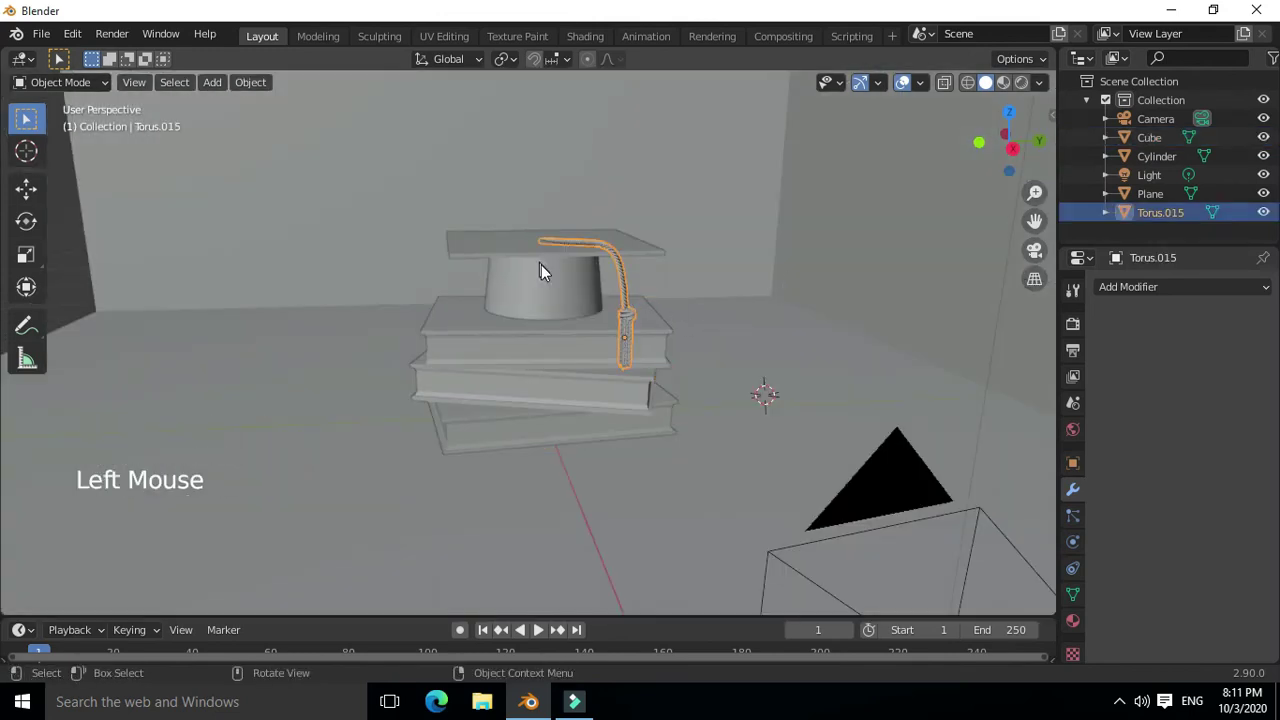
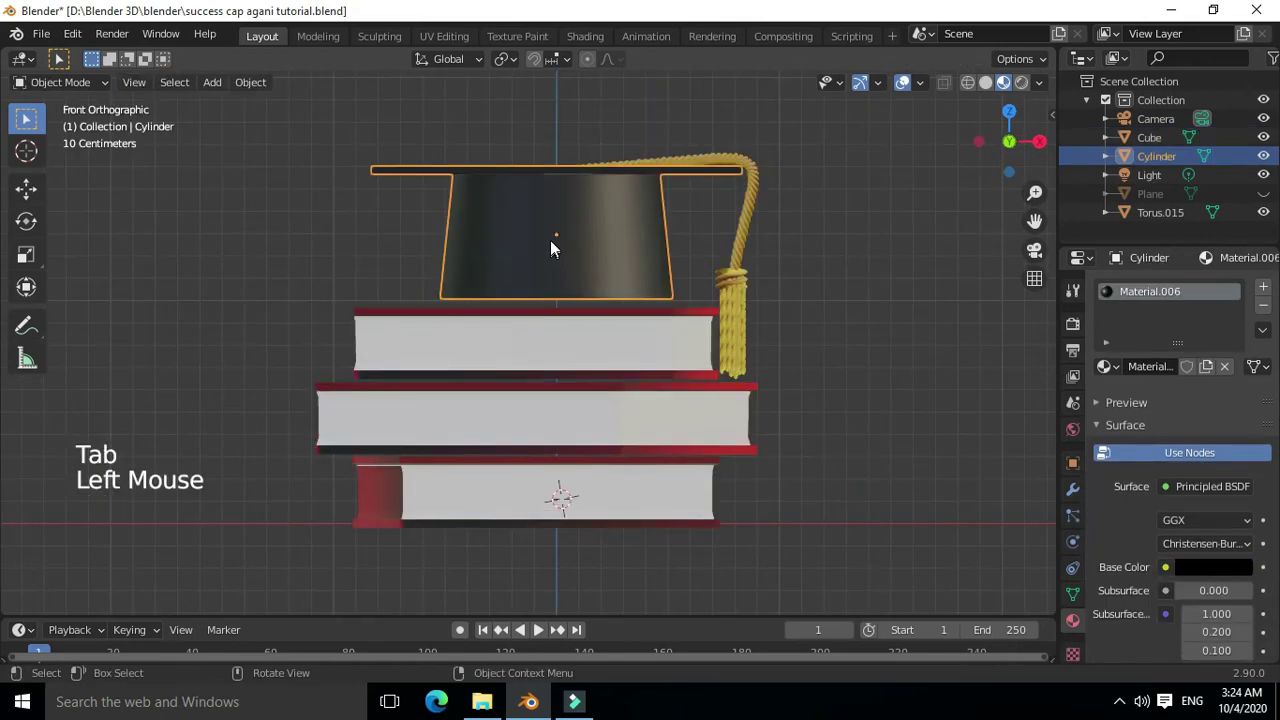
Nudge the tassel to its correct height on the cap and check it through the camera
{"action": "left_click", "coordinate": [756, 237]}
{"action": "key", "text": "g"}
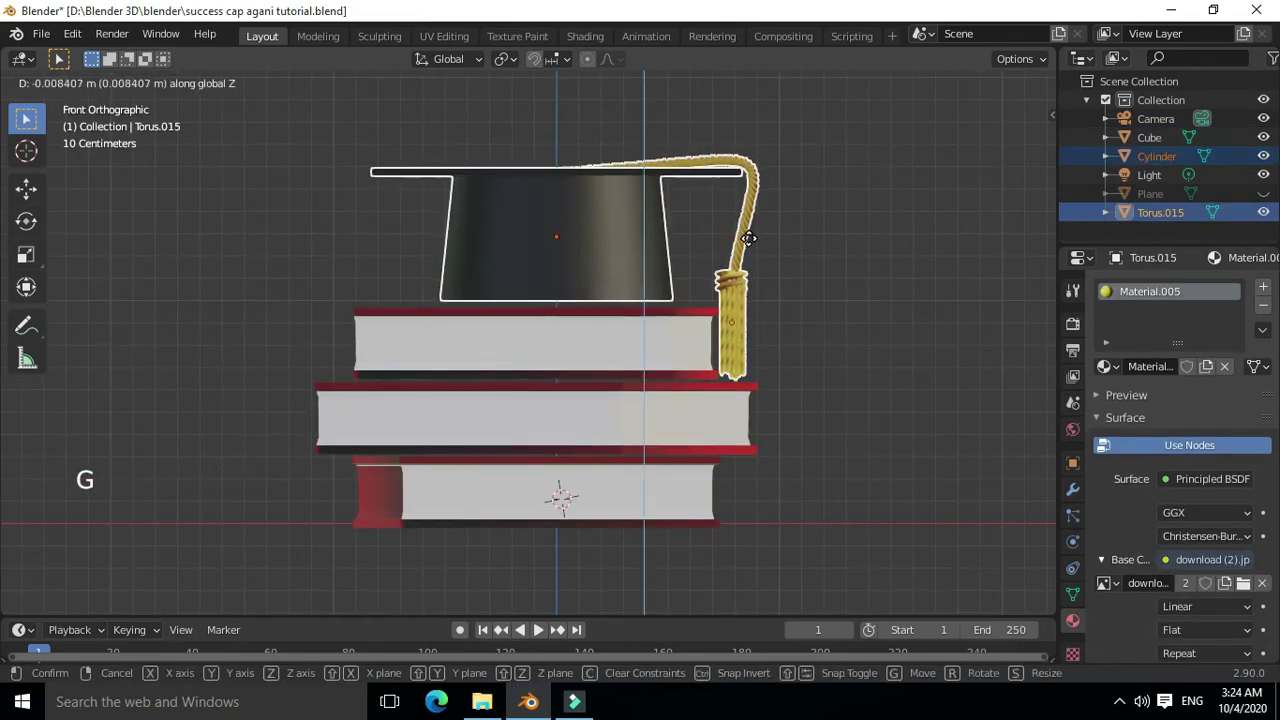
{"action": "left_click", "coordinate": [526, 354]}
{"action": "middle_click", "coordinate": [568, 376]}
{"action": "middle_click", "coordinate": [441, 468]}
{"action": "scroll", "scroll_direction": "down", "scroll_amount": 3}
{"action": "key", "text": "KP_0"}
{"action": "key", "text": "KP_0"}
Add a second point light and move it up above the room
{"action": "left_click", "coordinate": [1274, 202]}
{"action": "middle_click", "coordinate": [694, 378]}
{"action": "scroll", "scroll_direction": "up", "scroll_amount": 3}
{"action": "middle_click", "coordinate": [599, 379]}
{"action": "left_click", "coordinate": [691, 287]}
{"action": "scroll", "scroll_direction": "down", "scroll_amount": 3}
{"action": "left_click", "coordinate": [632, 114]}
{"action": "key", "text": "shift+d"}
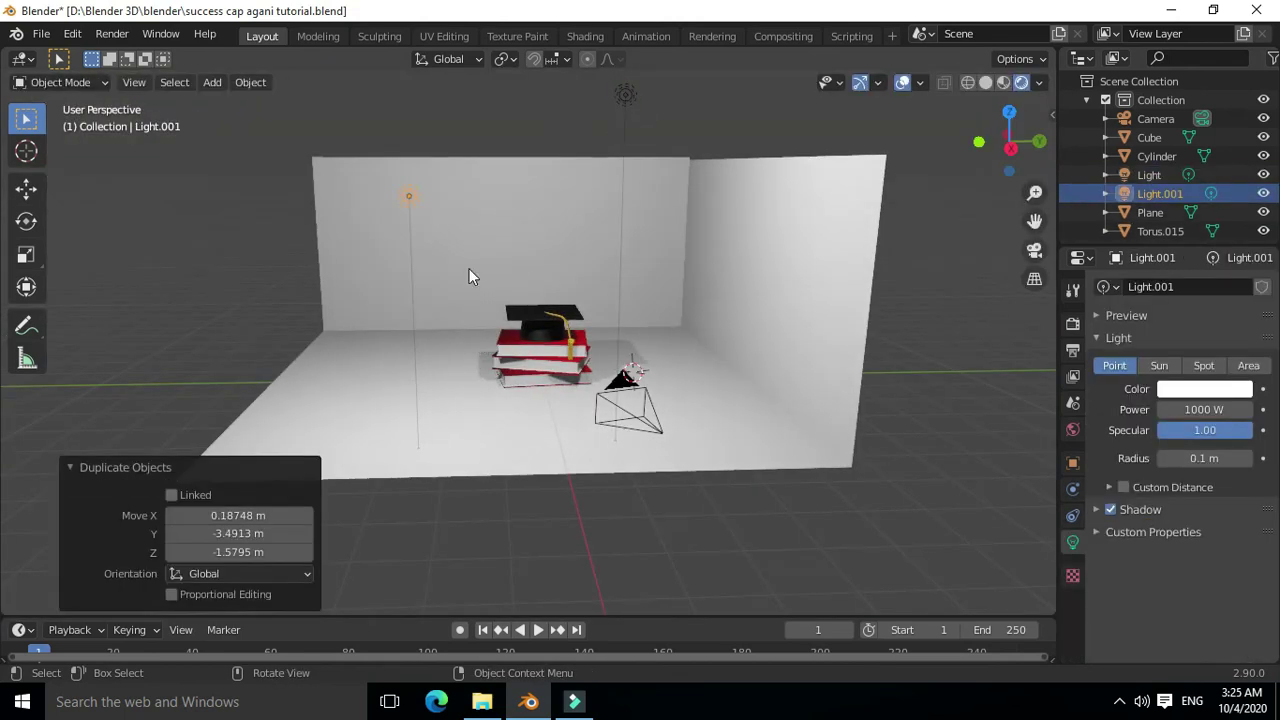
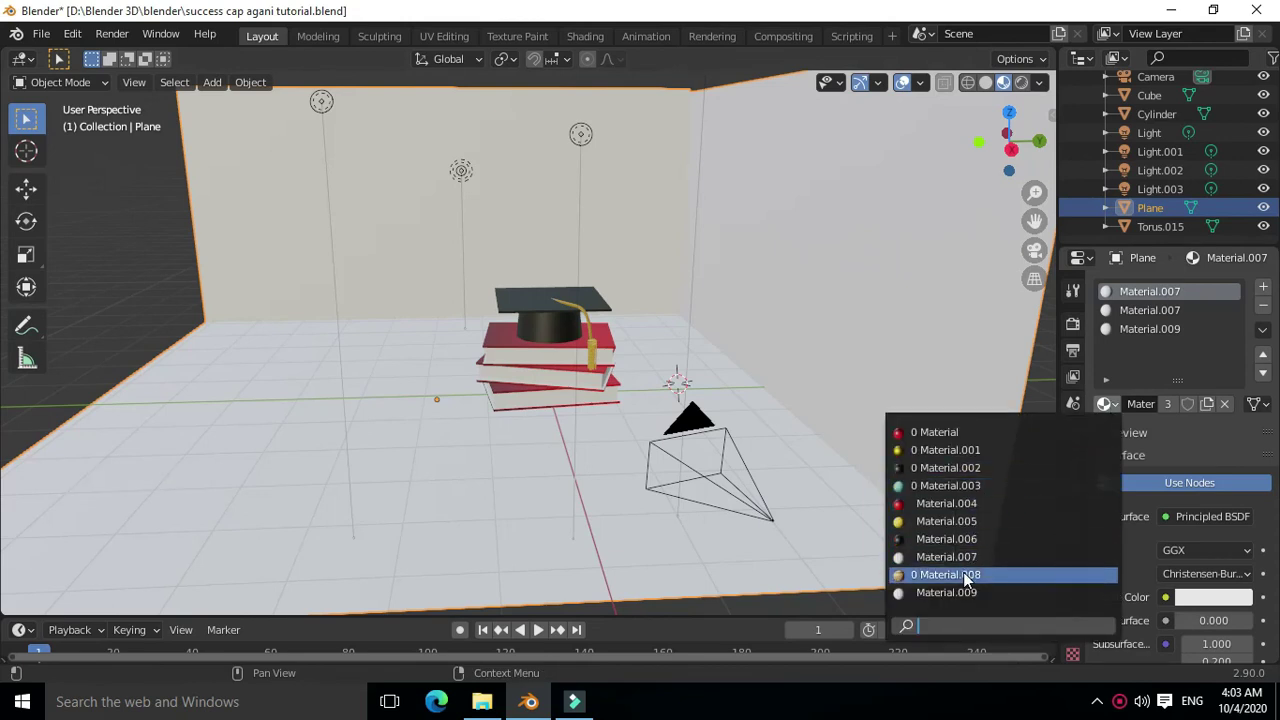
Assign wood Material.008 to the floor and side wall and teal Material.003 to the back wall
{"action": "left_click", "coordinate": [1135, 327]}
{"action": "left_click", "coordinate": [1122, 414]}
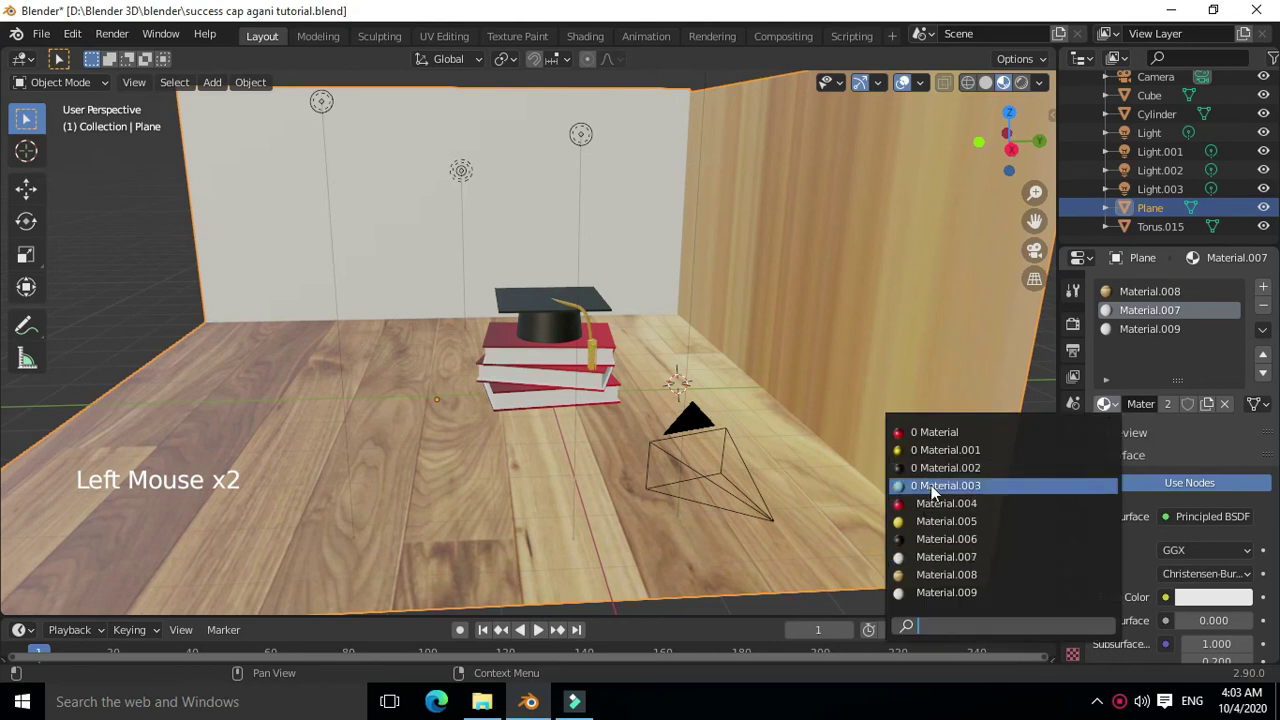
{"action": "left_click", "coordinate": [1024, 98]}
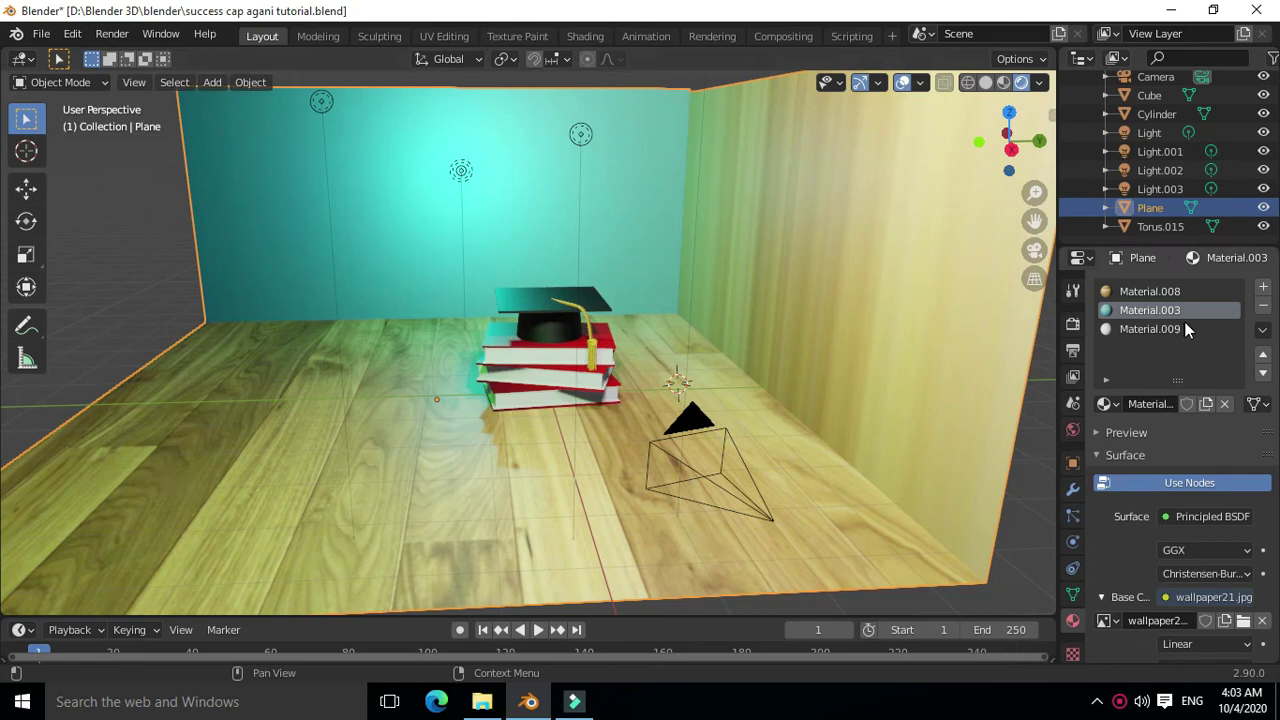
{"action": "left_click", "coordinate": [1248, 324]}
{"action": "left_click", "coordinate": [1089, 391]}
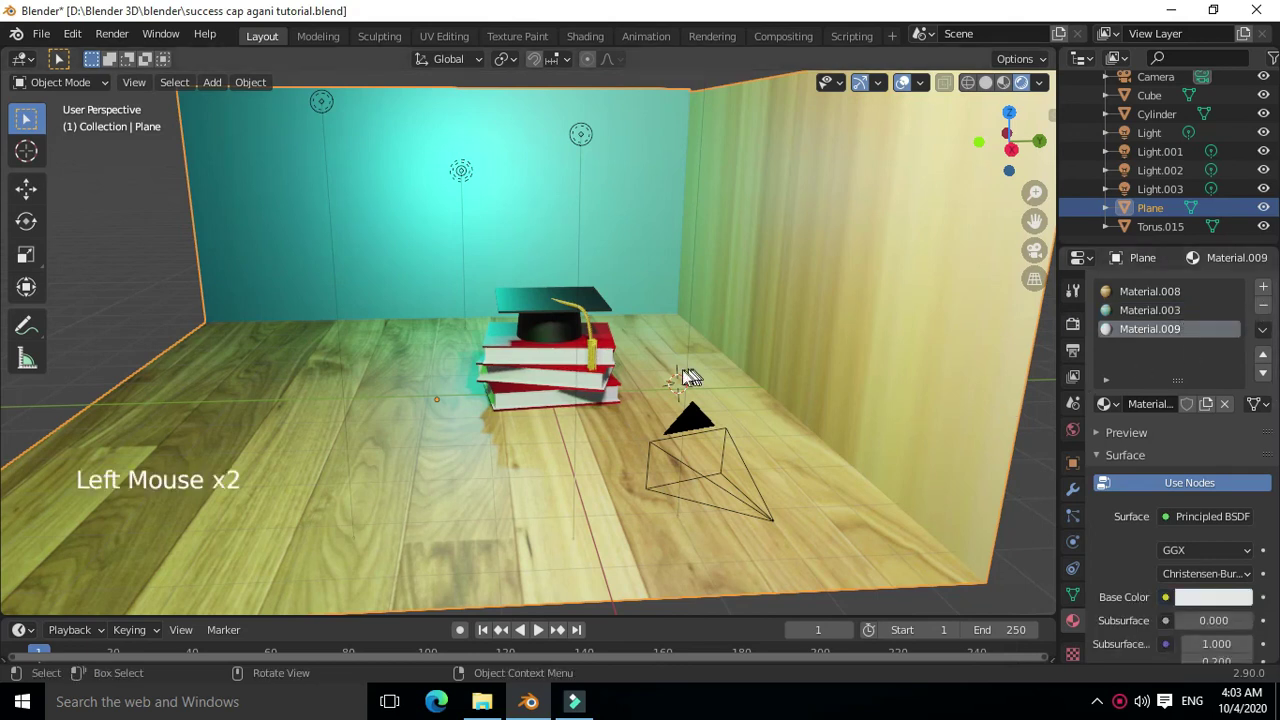
Preview through the camera, then duplicate the cyan point light near the back wall
{"action": "key", "text": "KP_0"}
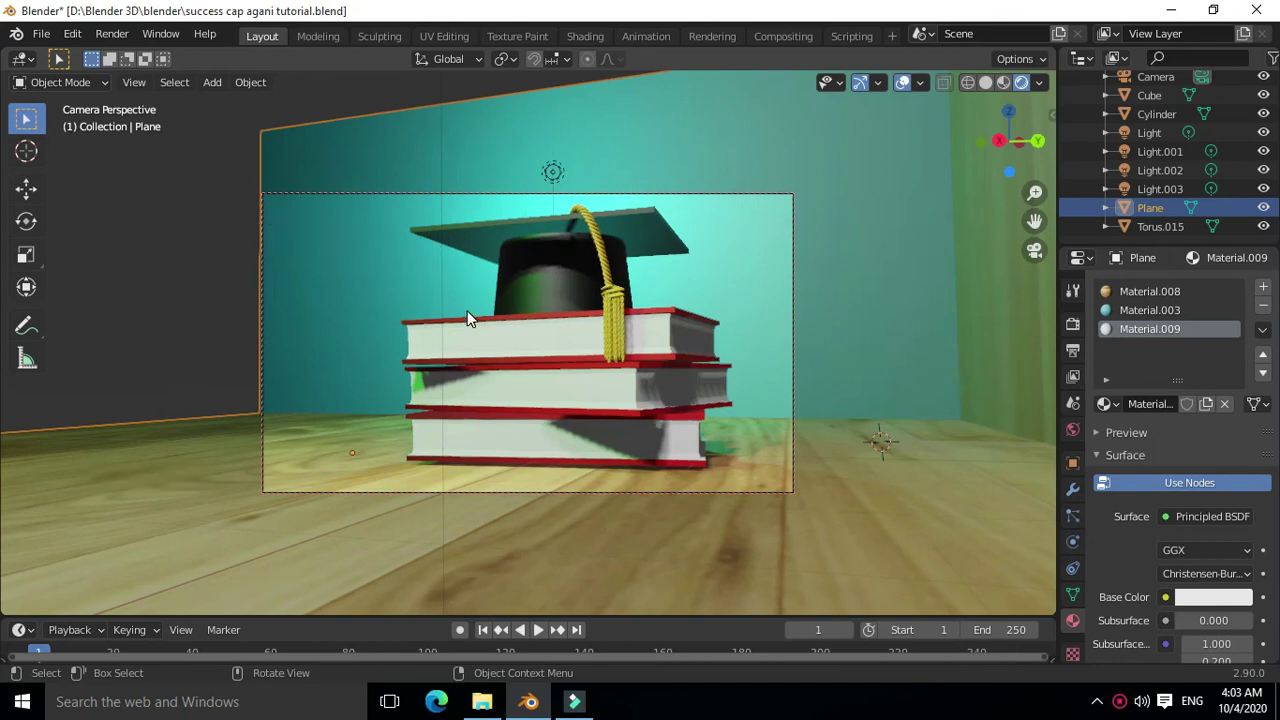
{"action": "key", "text": "KP_0"}
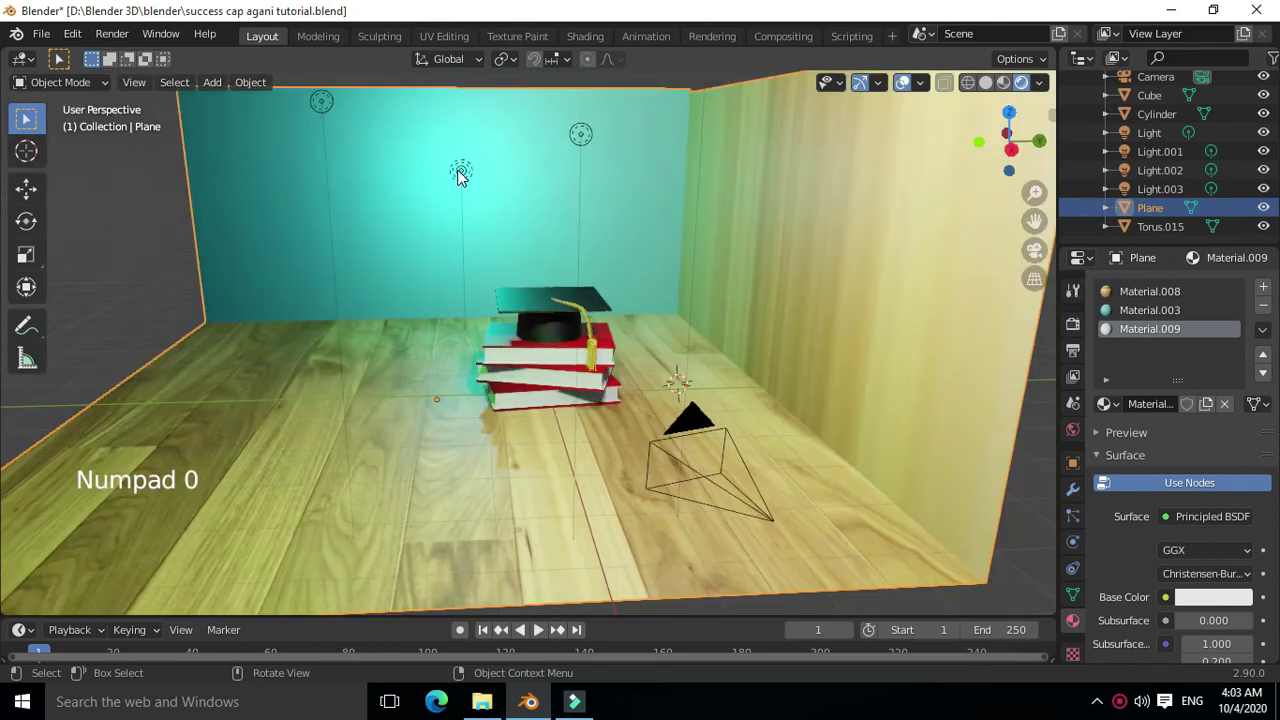
{"action": "left_click", "coordinate": [464, 177]}
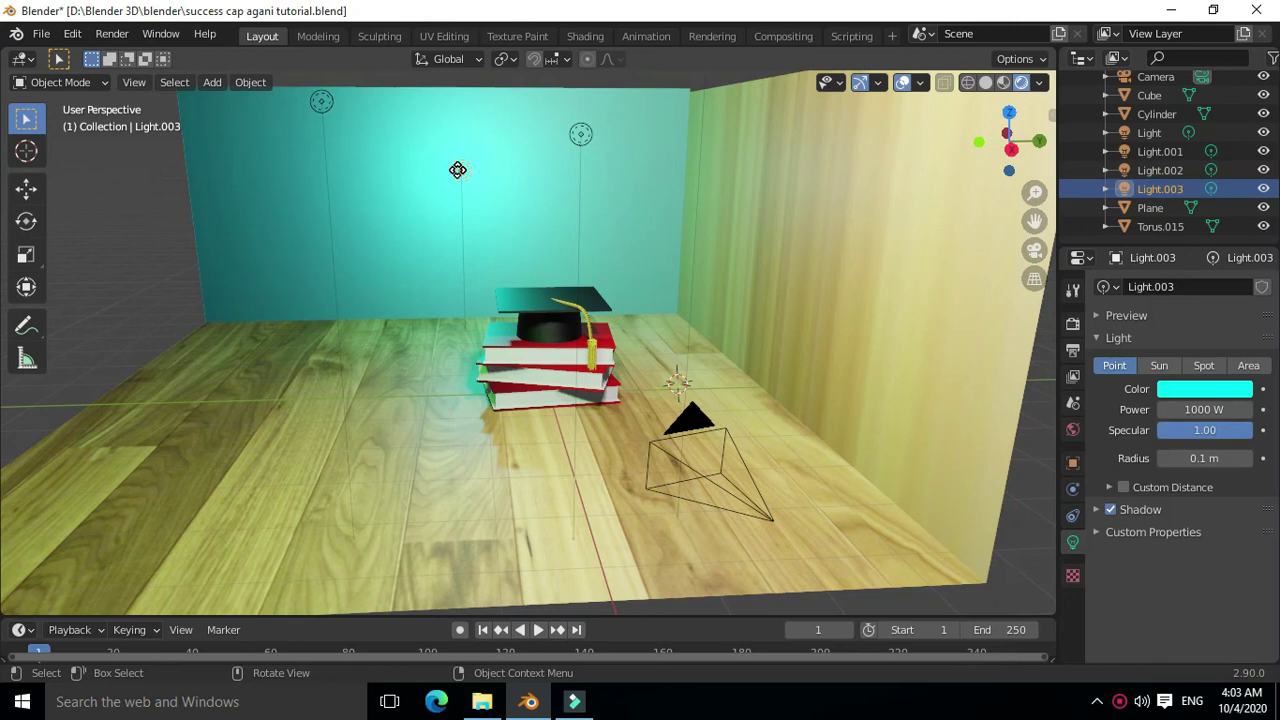
{"action": "key", "text": "shift+d"}
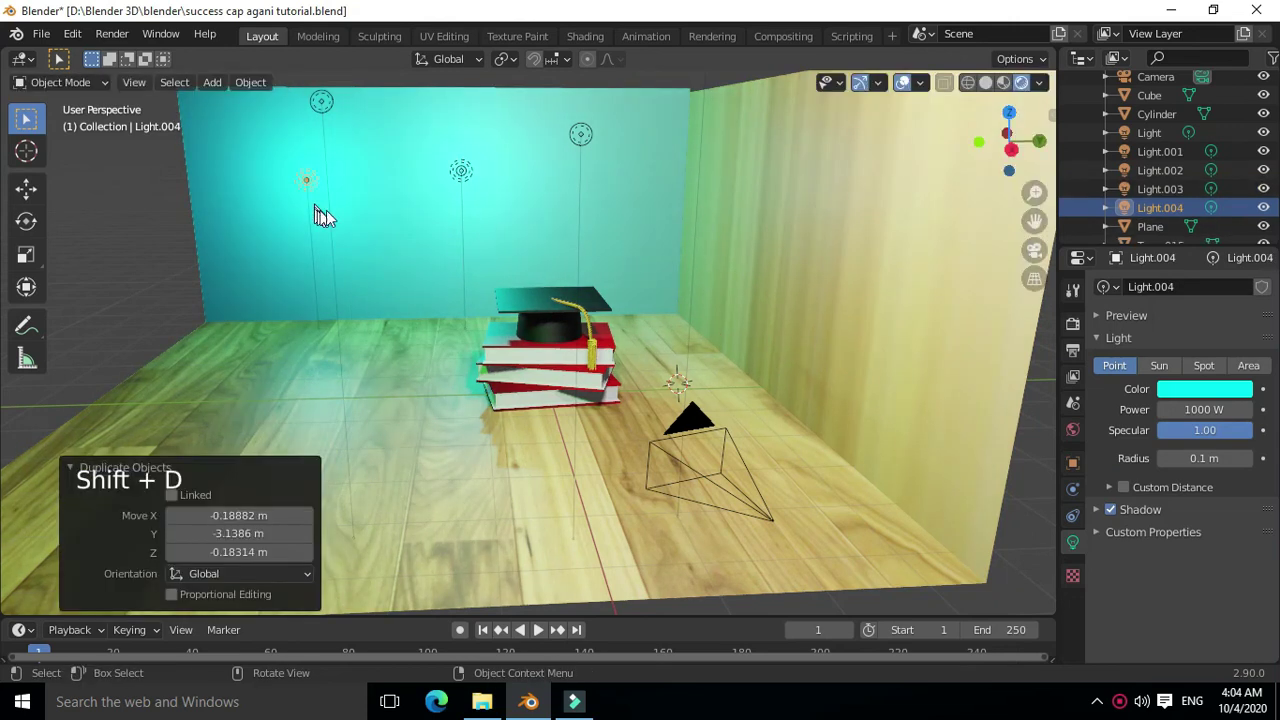
{"action": "left_click", "coordinate": [173, 99]}
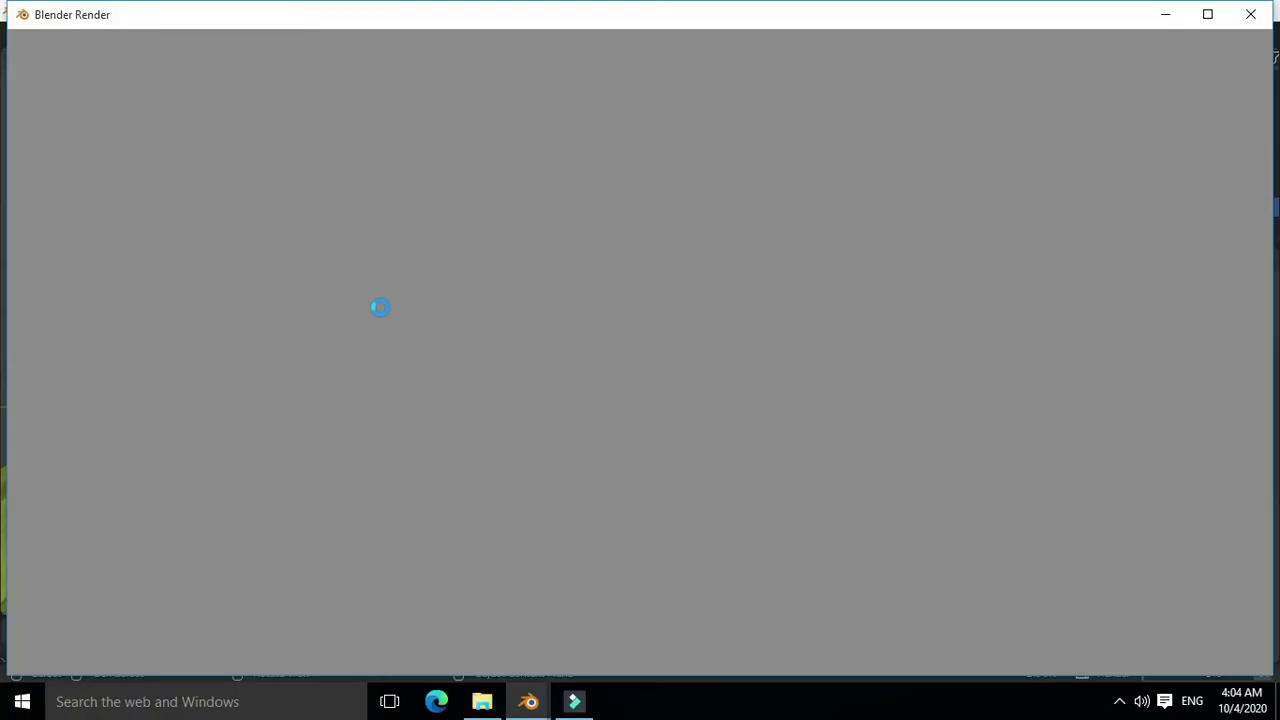